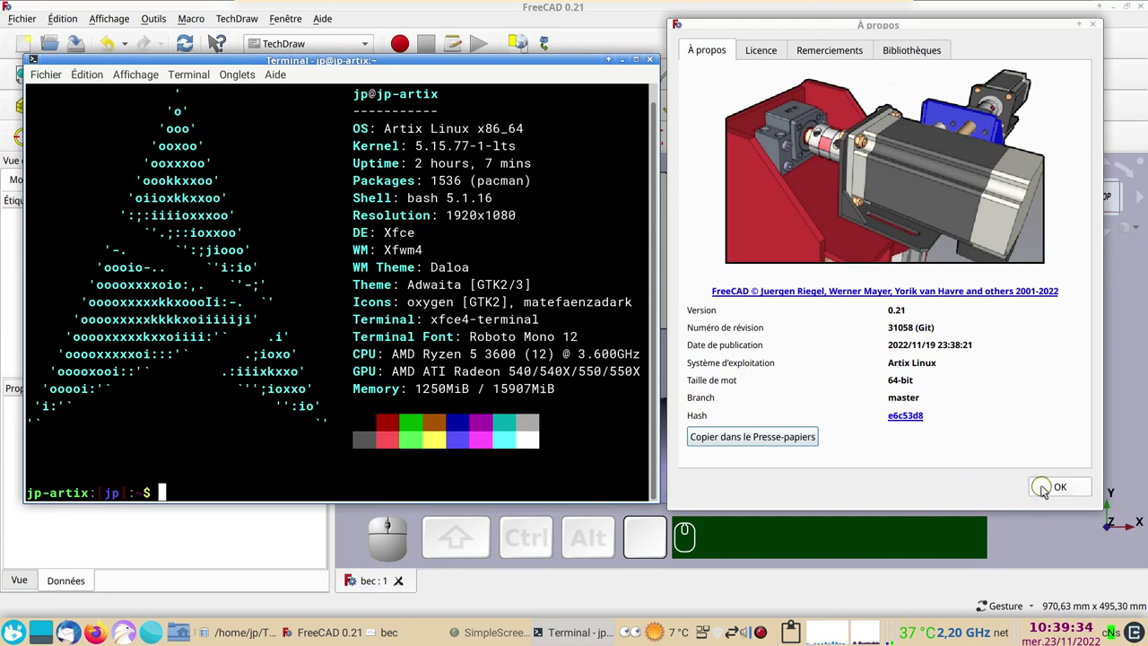
# - Bring the bec spout document forward, orbit the model, and return to the Top view
pyautogui.click(1042, 487)
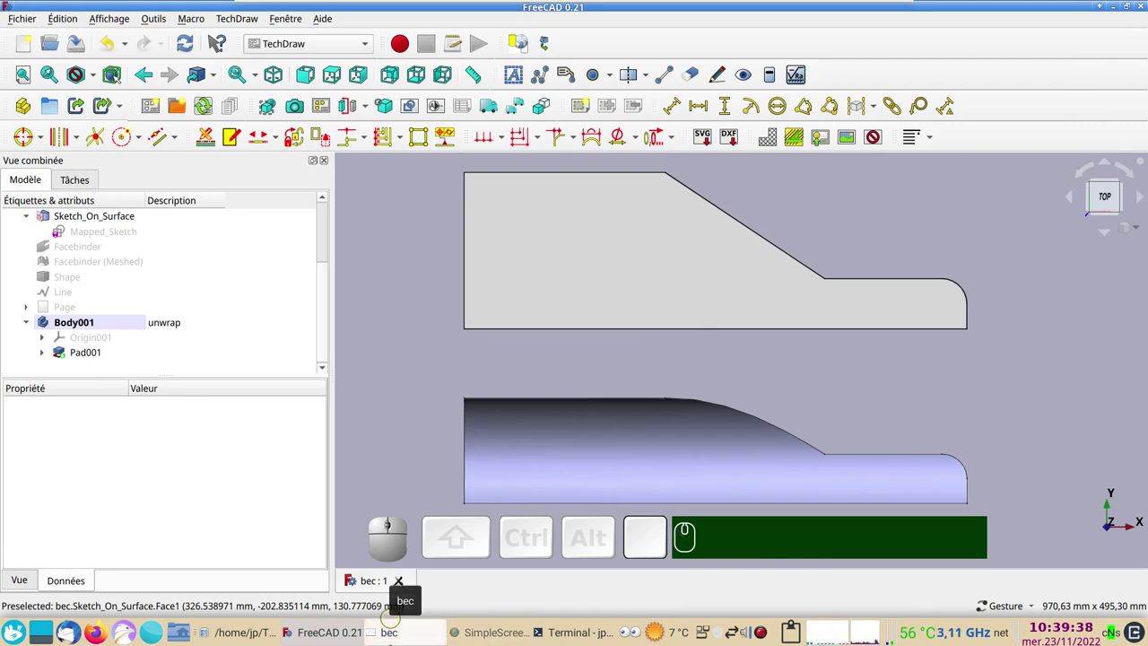
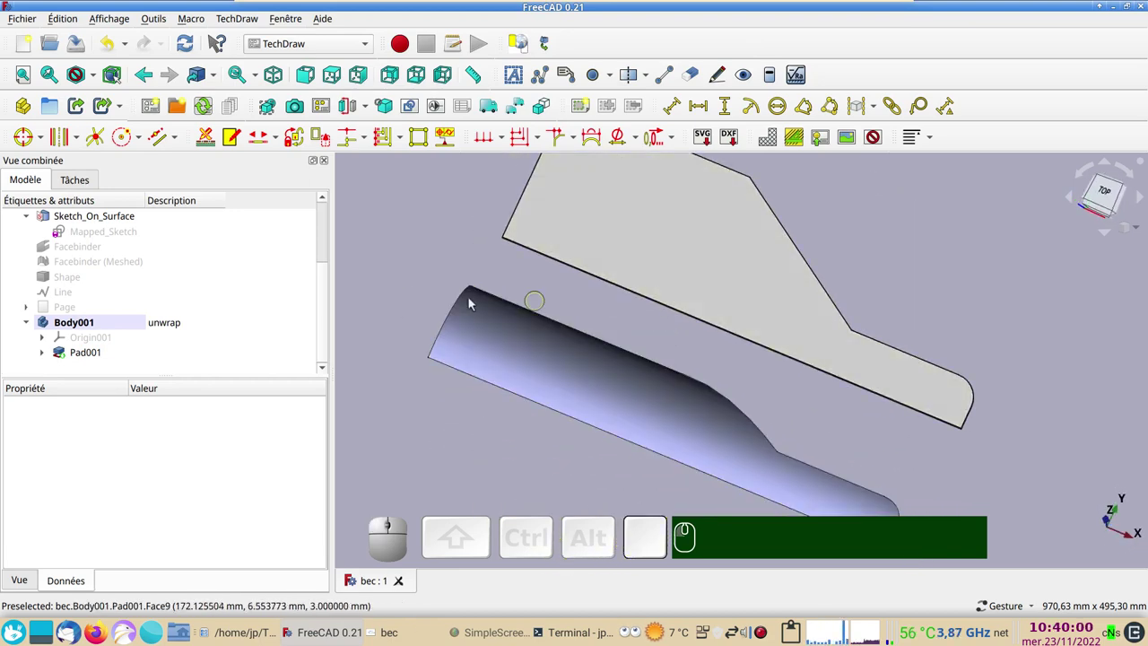
pyautogui.click(952, 103)
pyautogui.click(1114, 195)
pyautogui.moveTo(1035, 295); pyautogui.dragTo(1014, 301)
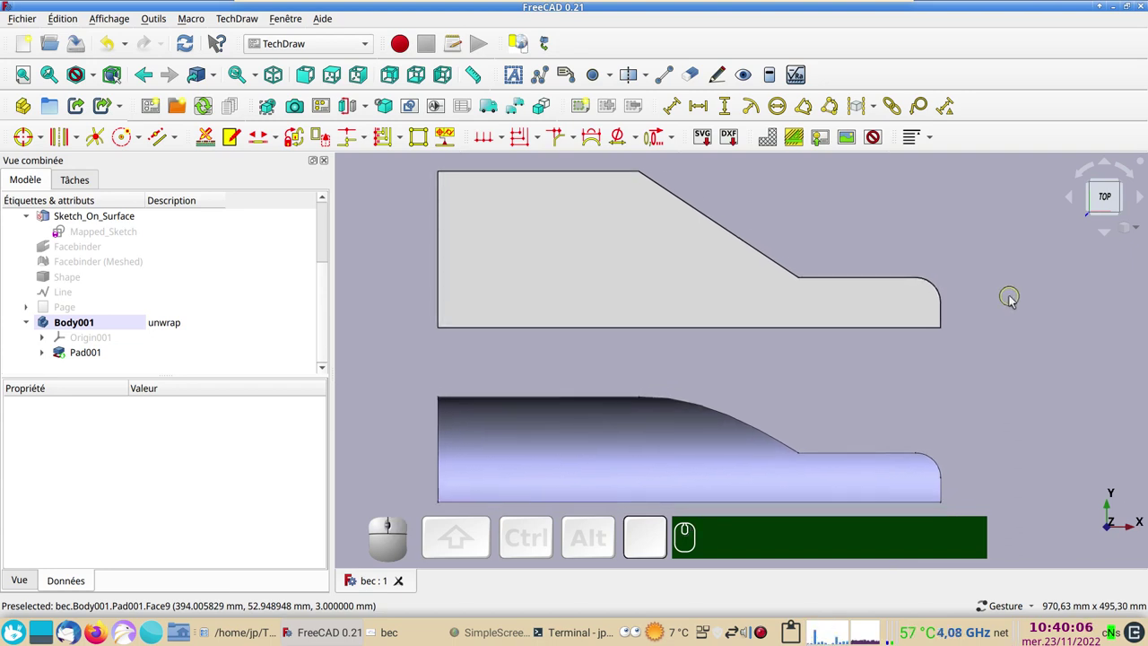
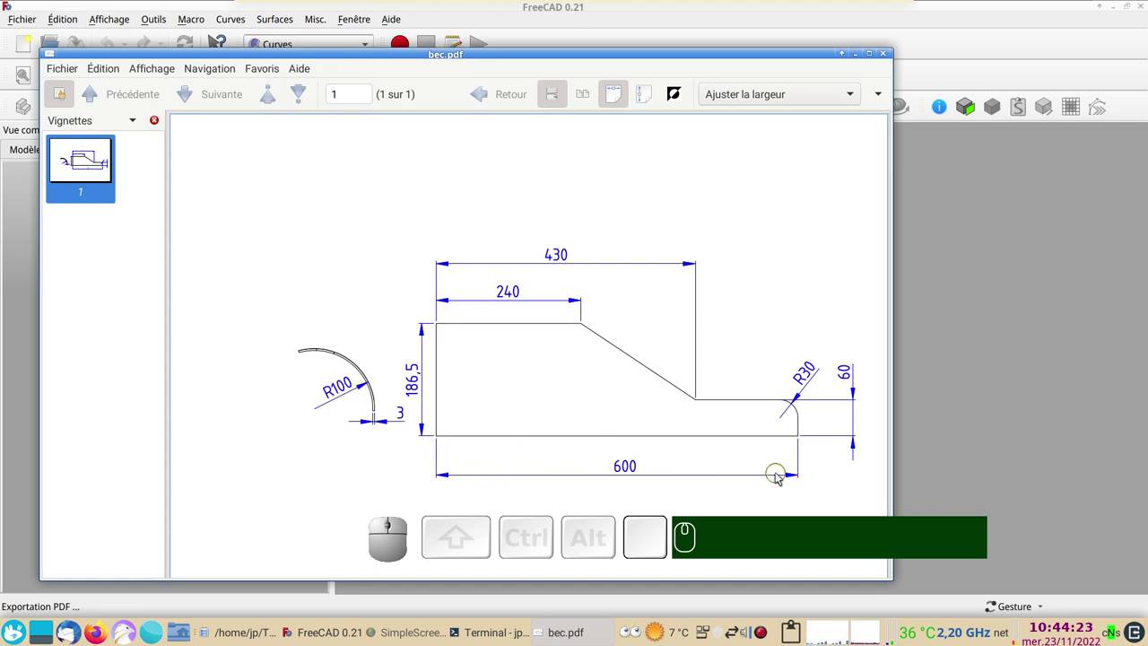
# - Close the exported bec.pdf drawing after checking it
pyautogui.click(989, 401)
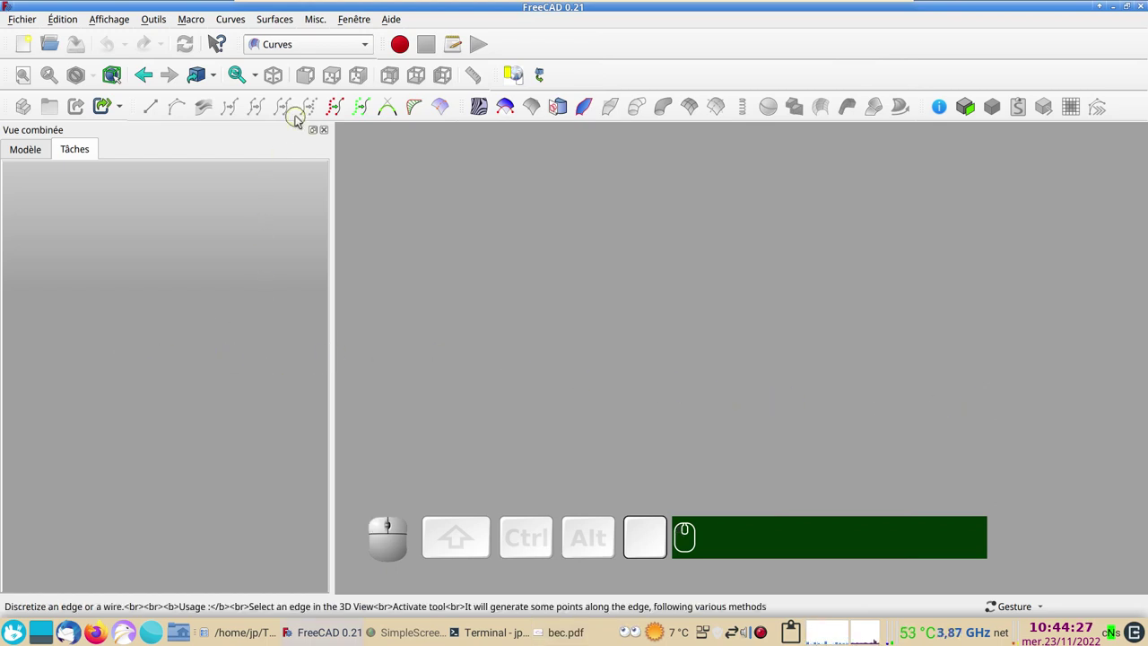
# - In Part Design, start a new sketch on the XY_Plane of a new document
pyautogui.click(327, 53)
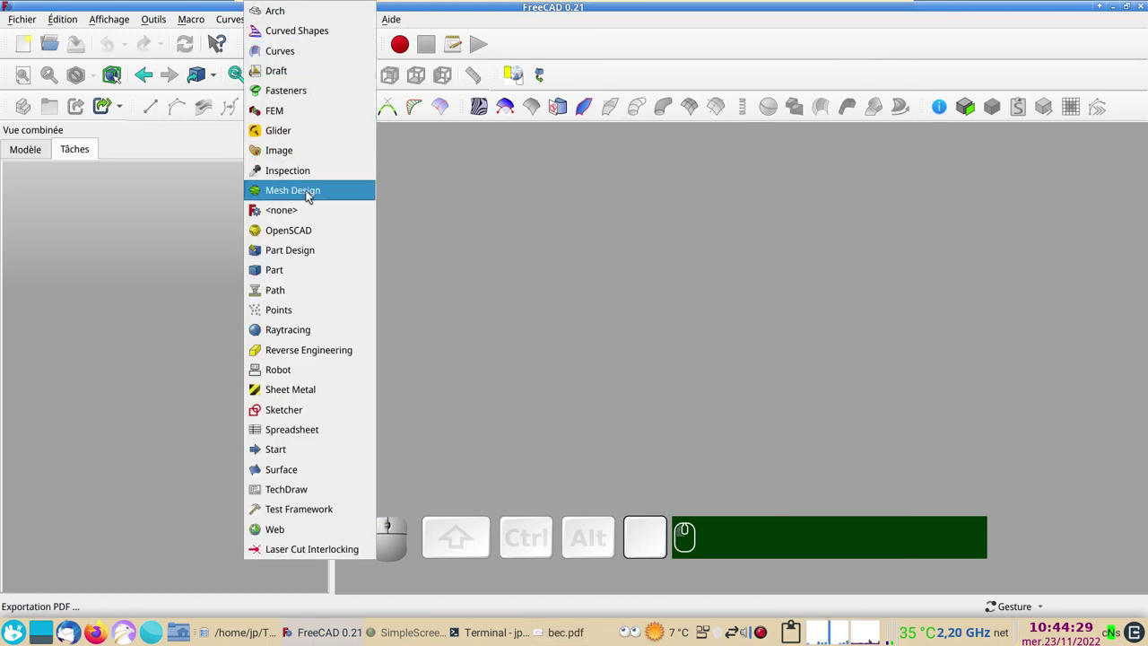
pyautogui.click(313, 252)
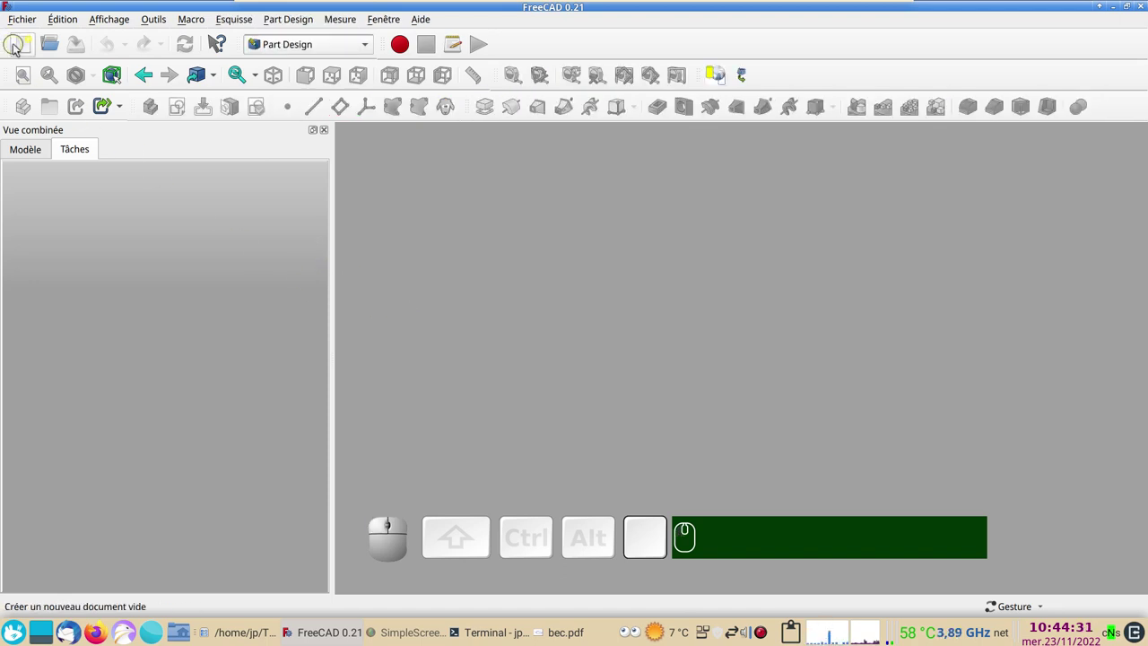
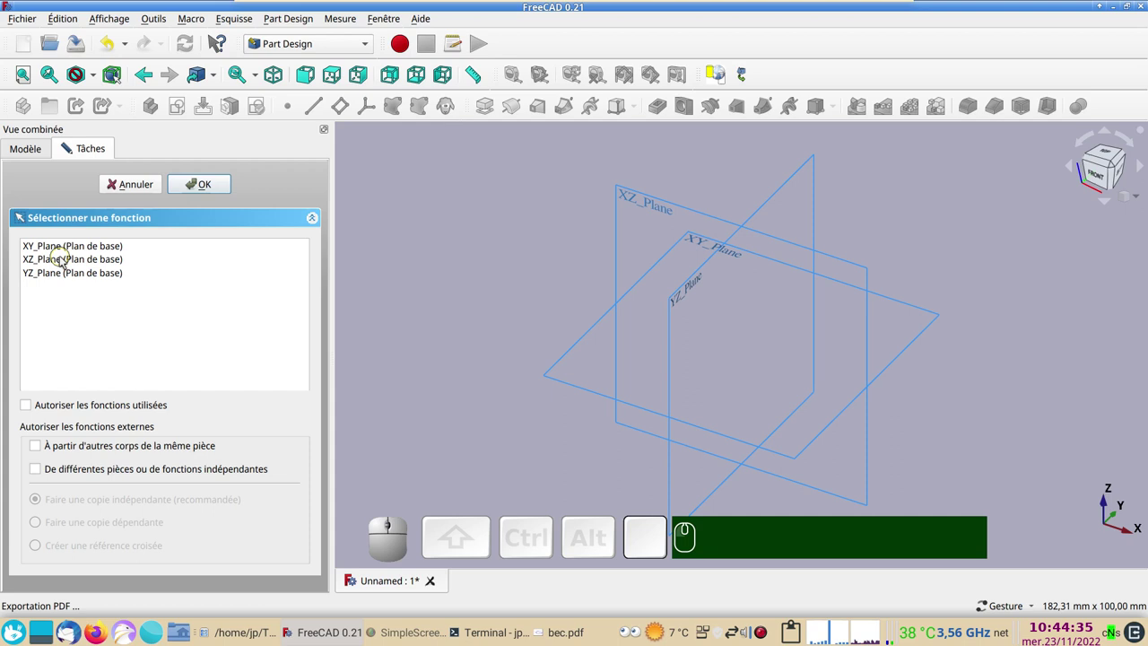
pyautogui.click(64, 250)
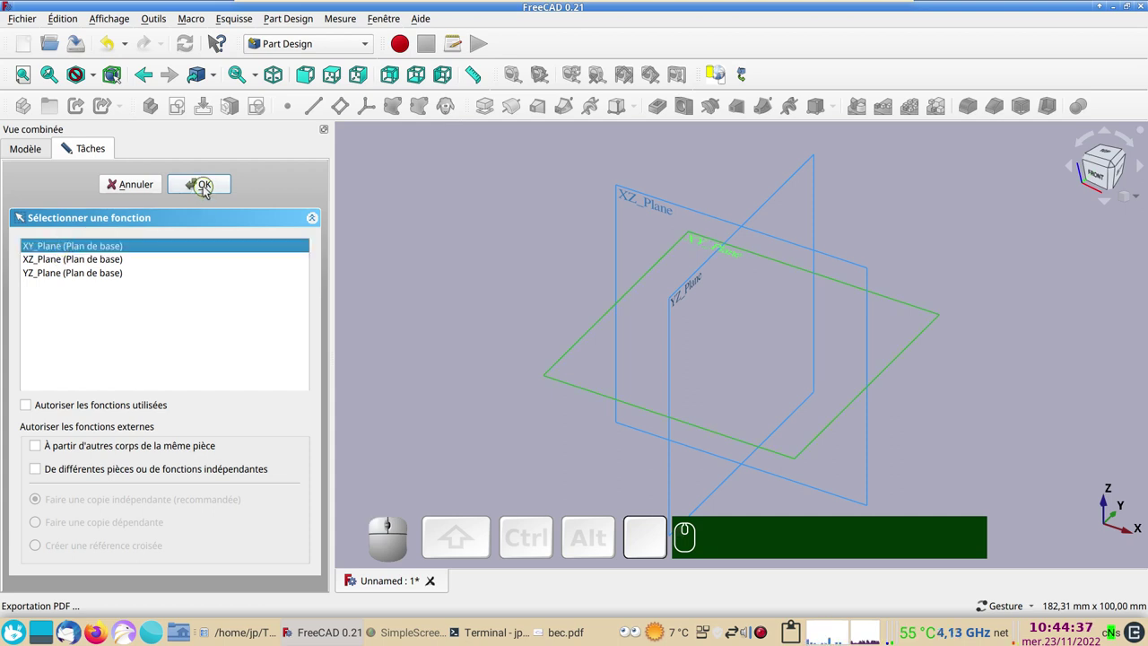
pyautogui.click(212, 189)
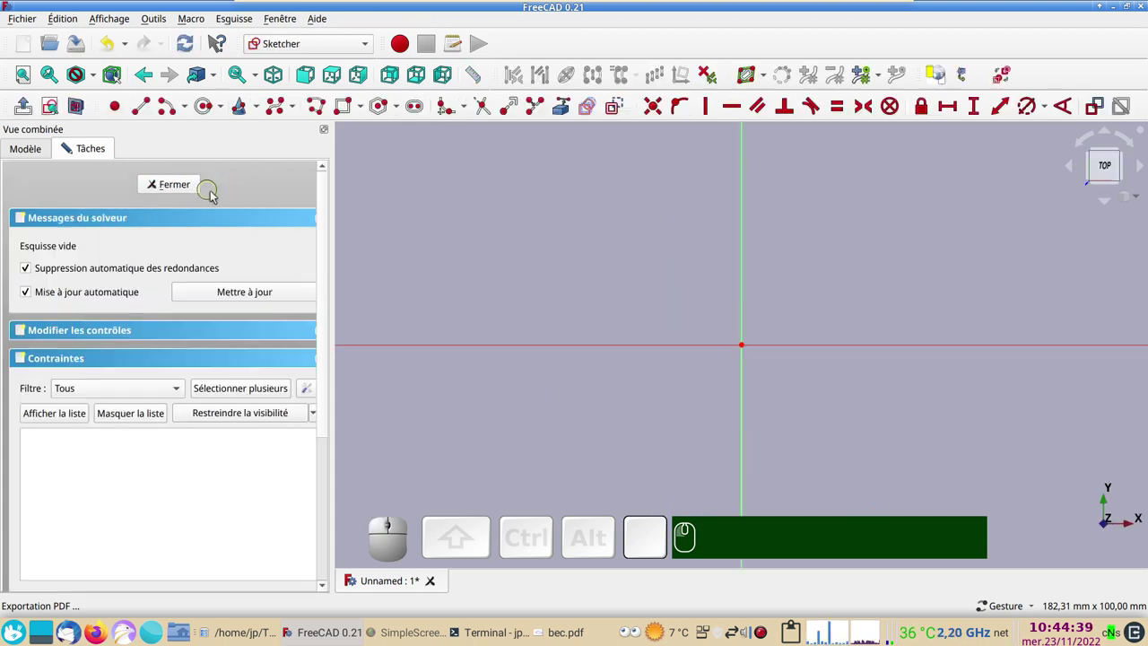
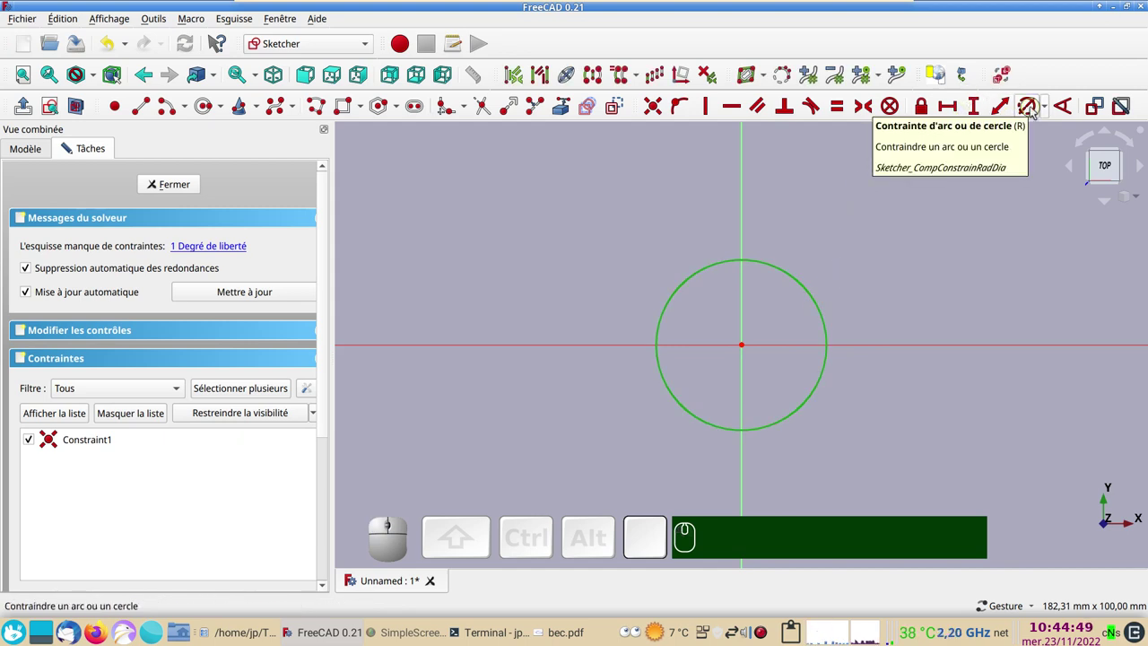
# - Constrain the origin-centred circle to a 200 mm diameter, fully constraining the sketch
pyautogui.click(1033, 110)
pyautogui.press('KP_2')
pyautogui.press('KP_0')
pyautogui.press('Return')
pyautogui.scroll(-3)
pyautogui.rightClick(949, 389)
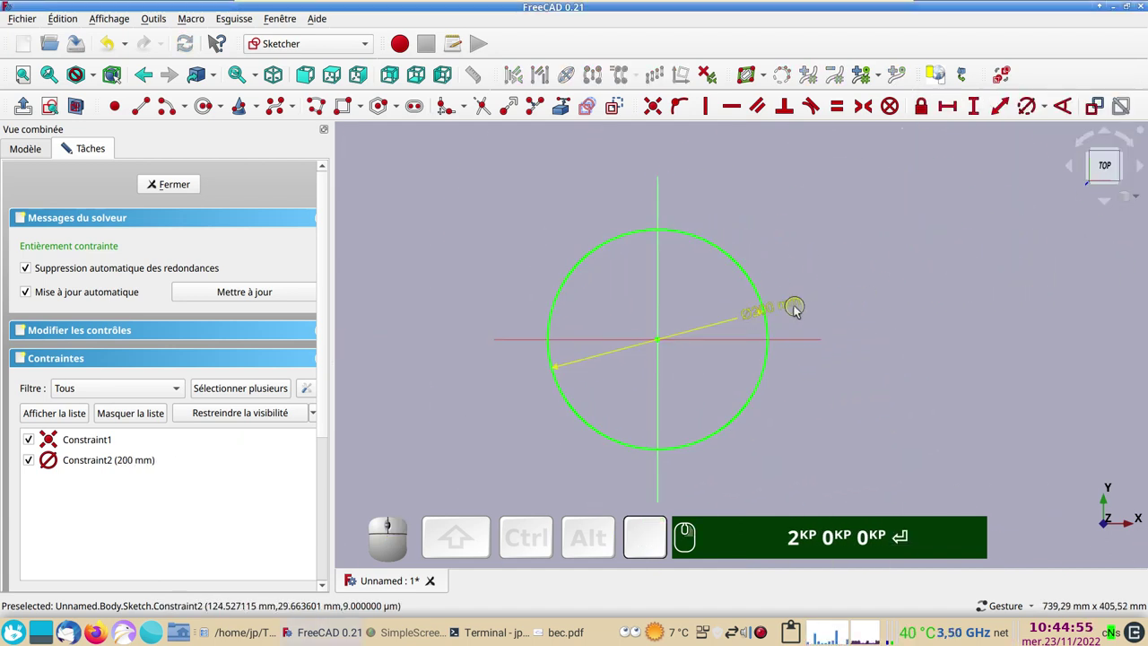
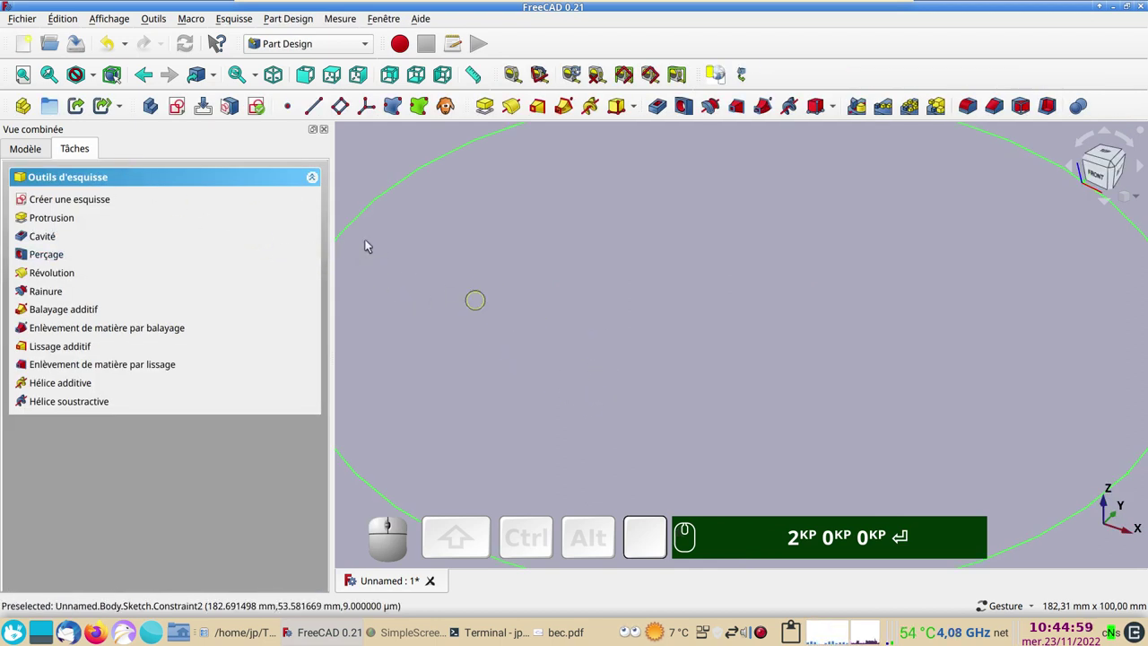
# - Pad the circle sketch 600 mm into a solid cylinder and view it at an angle
pyautogui.click(29, 77)
pyautogui.scroll(-3)
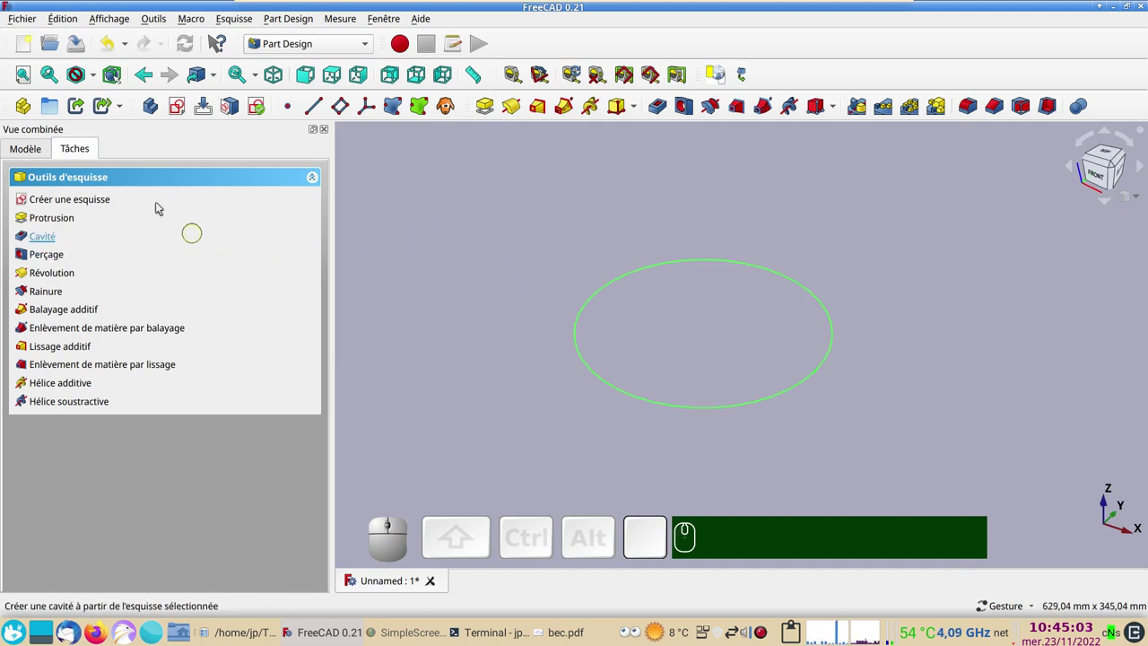
pyautogui.click(27, 148)
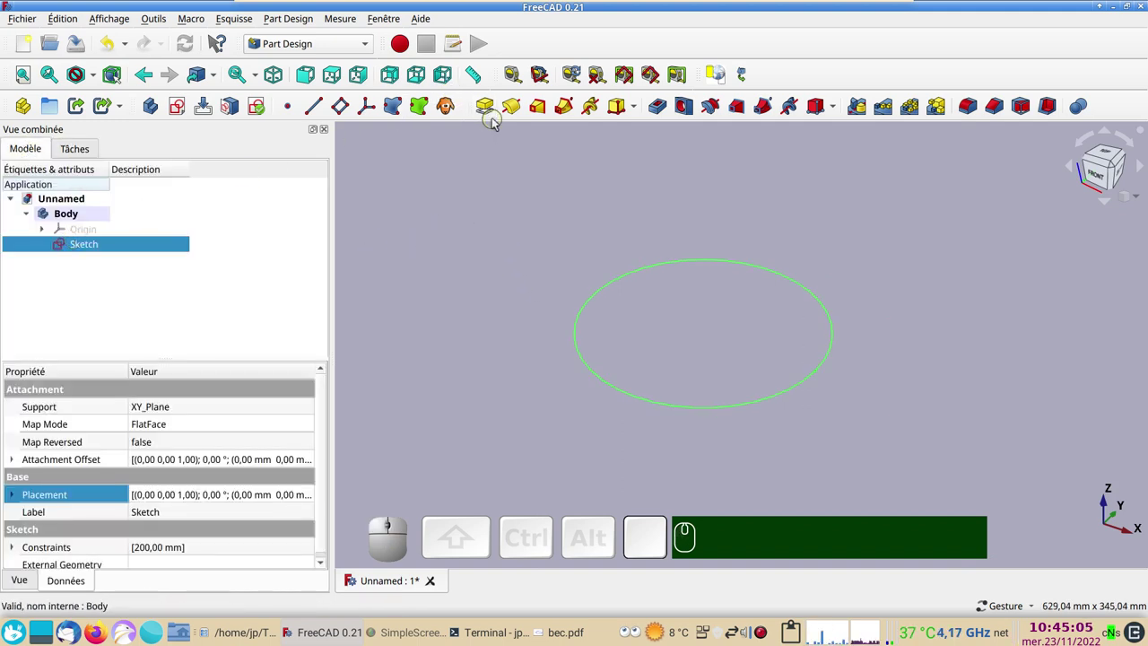
pyautogui.click(492, 113)
pyautogui.press('KP_6')
pyautogui.press('KP_0')
pyautogui.press('KP_0')
pyautogui.press('KP_Enter')
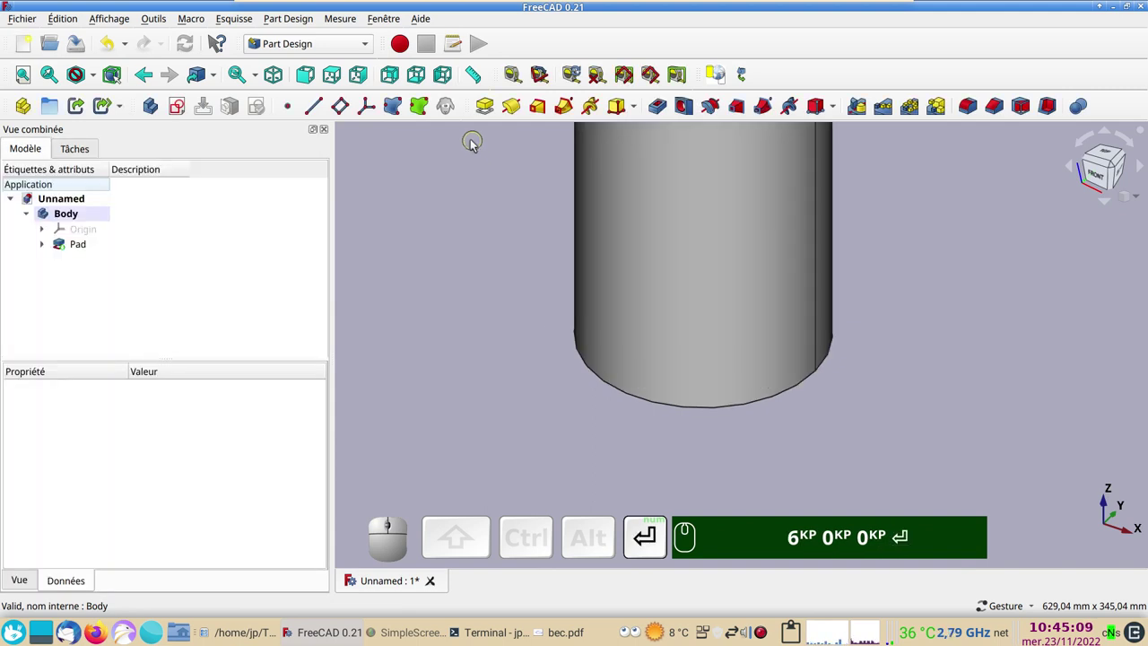
pyautogui.scroll(-3)
pyautogui.rightClick(706, 330)
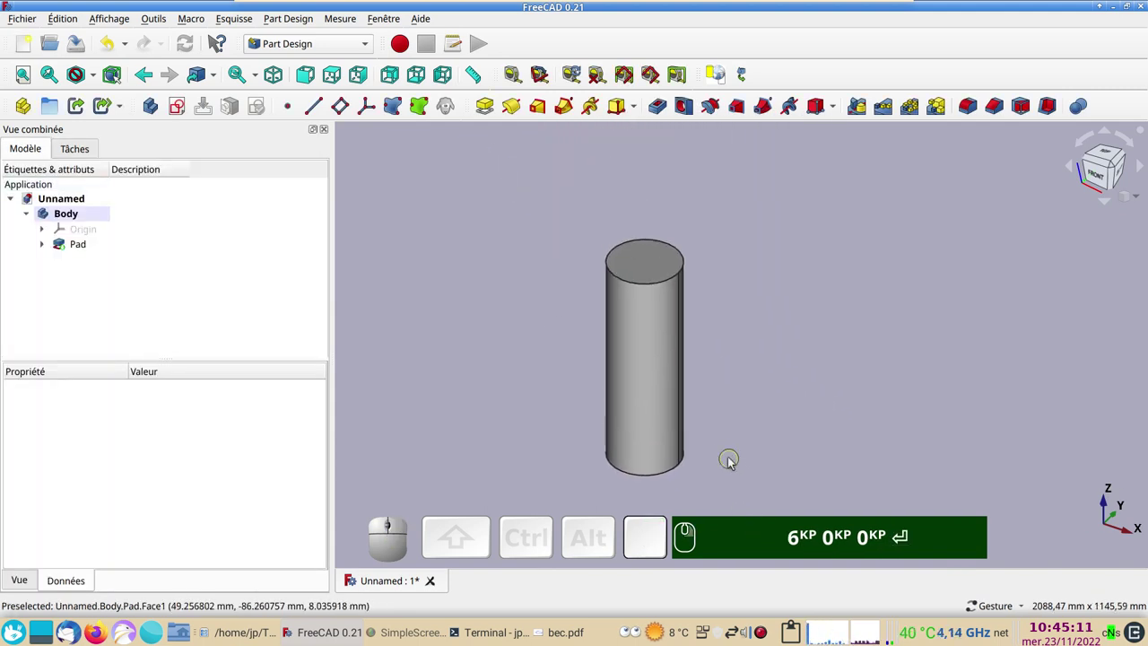
pyautogui.moveTo(470, 390); pyautogui.dragTo(584, 325)
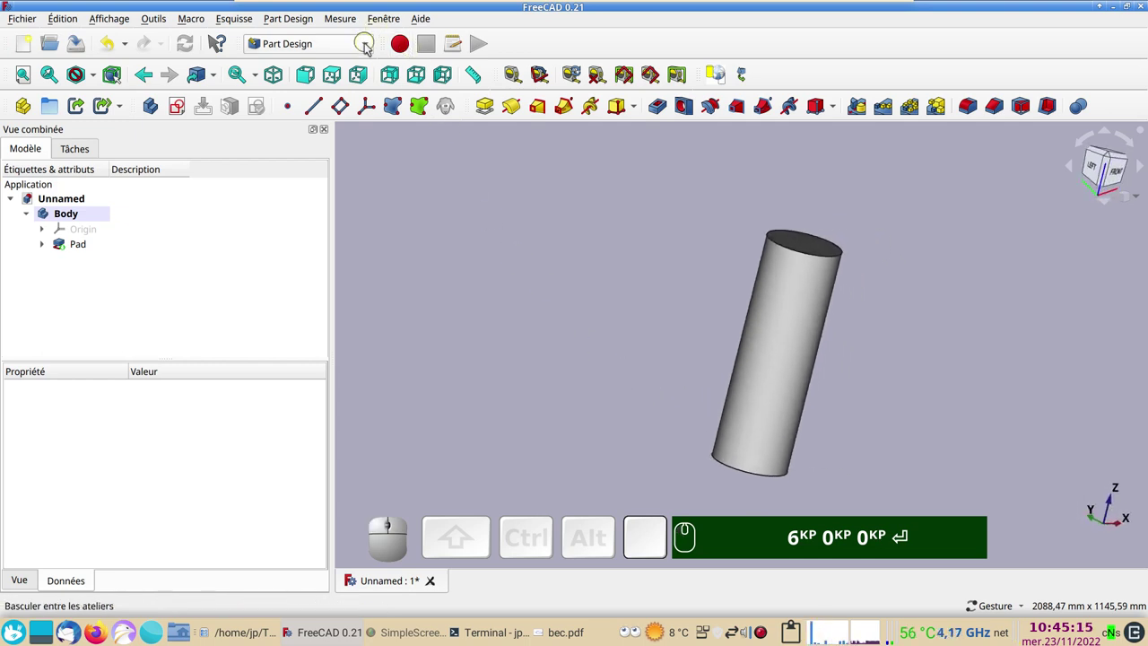
# - In the Curves workbench, create a Sketch On Surface on the cylinder's side face and reveal its Mapped_Sketch
pyautogui.click(371, 44)
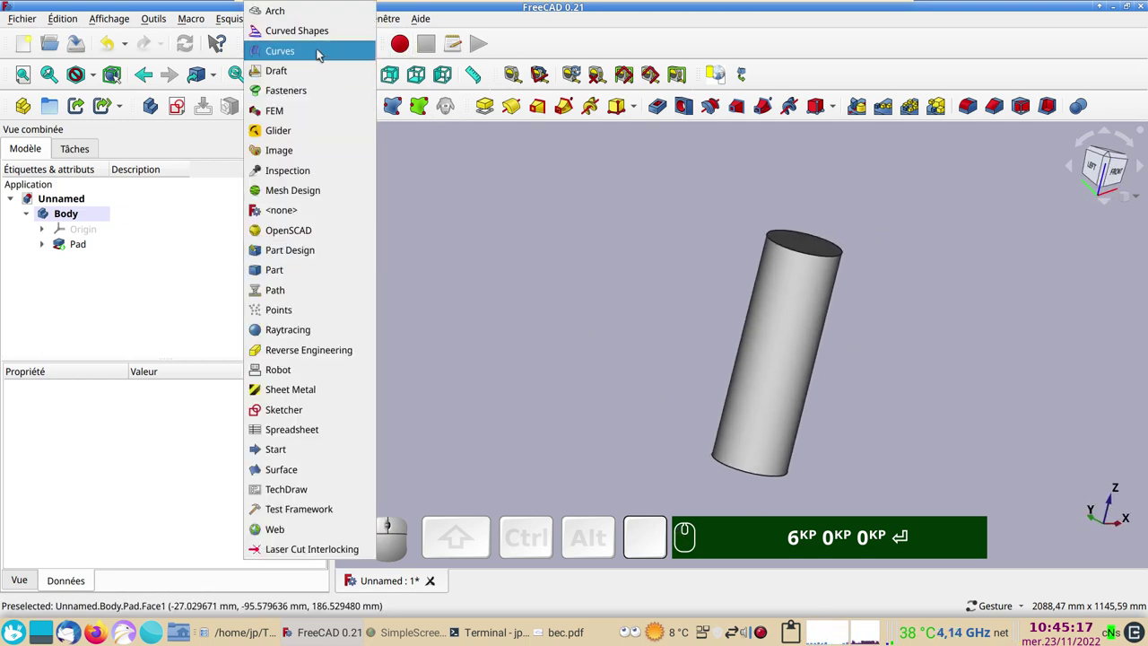
pyautogui.click(320, 53)
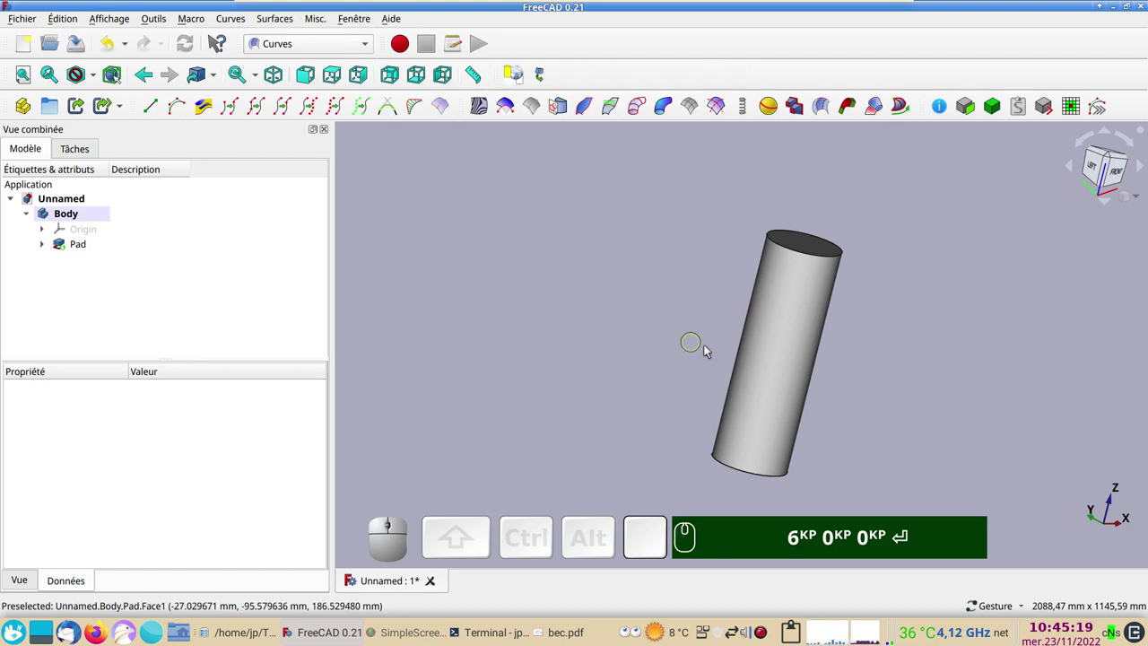
pyautogui.click(775, 355)
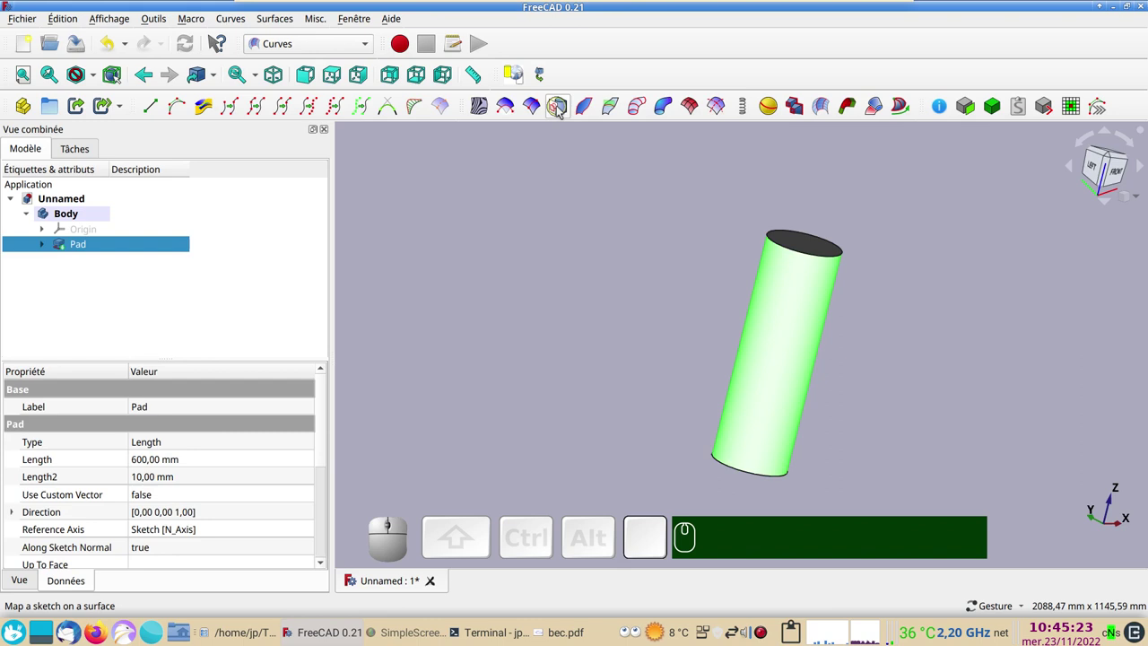
pyautogui.click(559, 109)
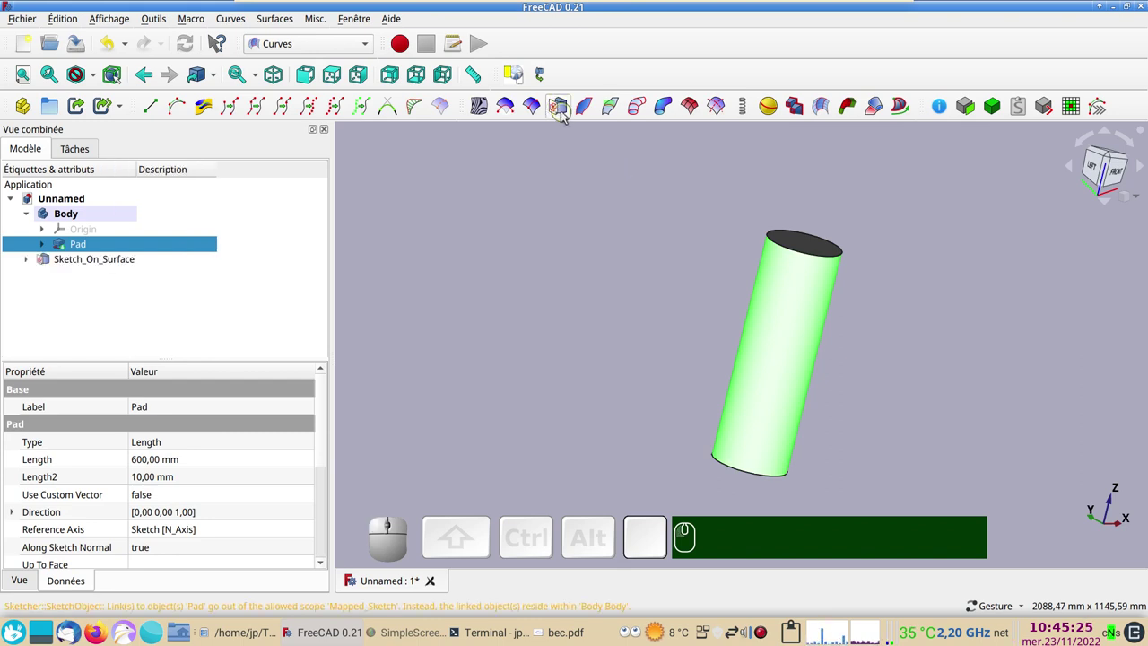
pyautogui.click(35, 258)
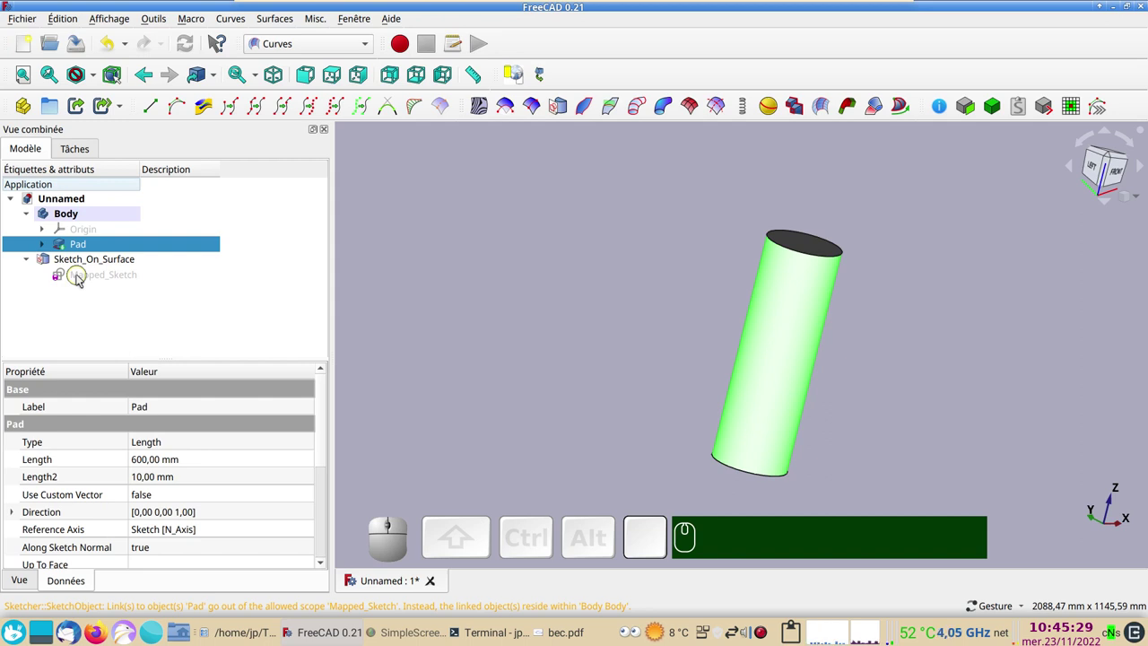
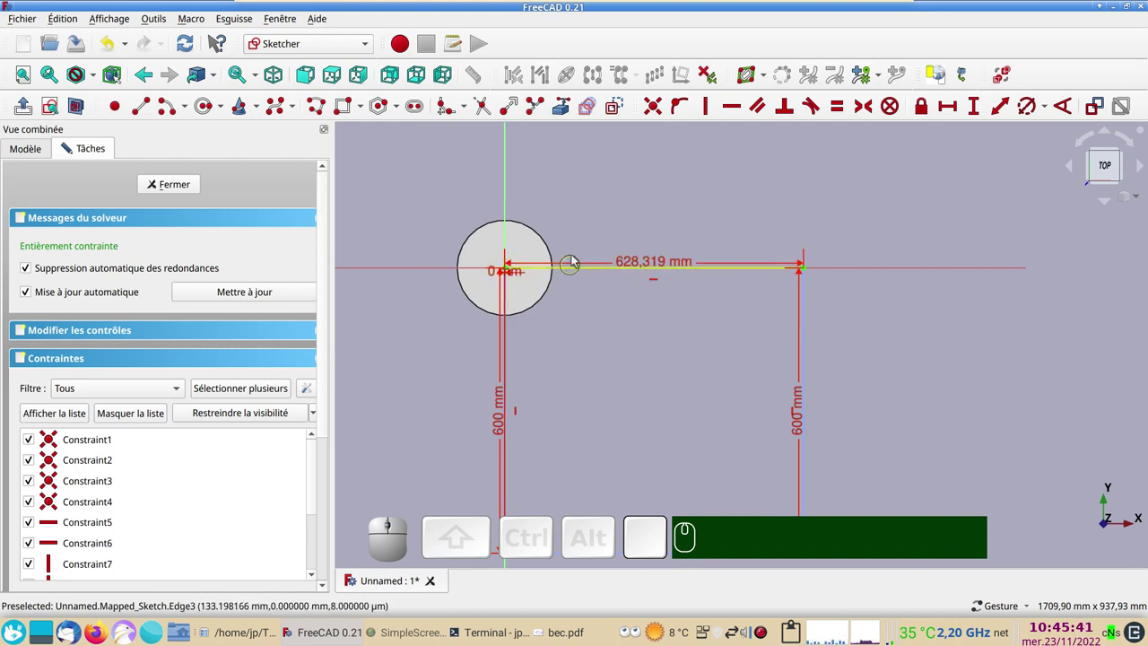
# - Move the 628,319 mm and 600 mm dimension labels clear of the mapped rectangle and bring up bec.pdf for reference
pyautogui.rightClick(597, 394)
pyautogui.moveTo(505, 385); pyautogui.dragTo(687, 245)
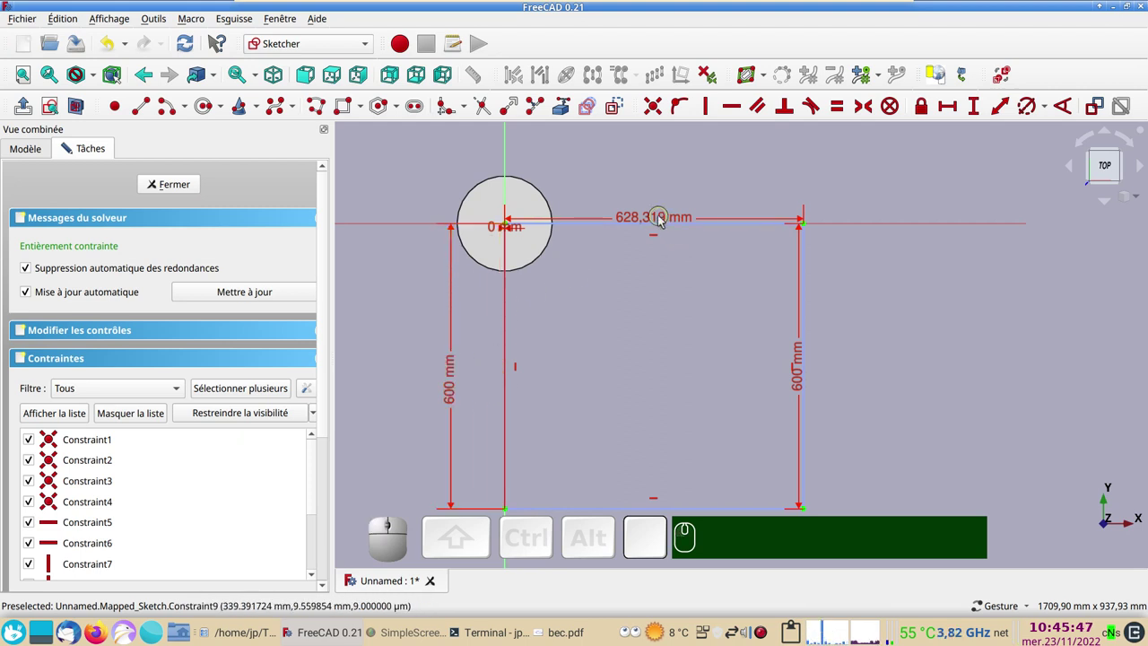
pyautogui.moveTo(638, 217); pyautogui.dragTo(656, 269)
pyautogui.scroll(-3)
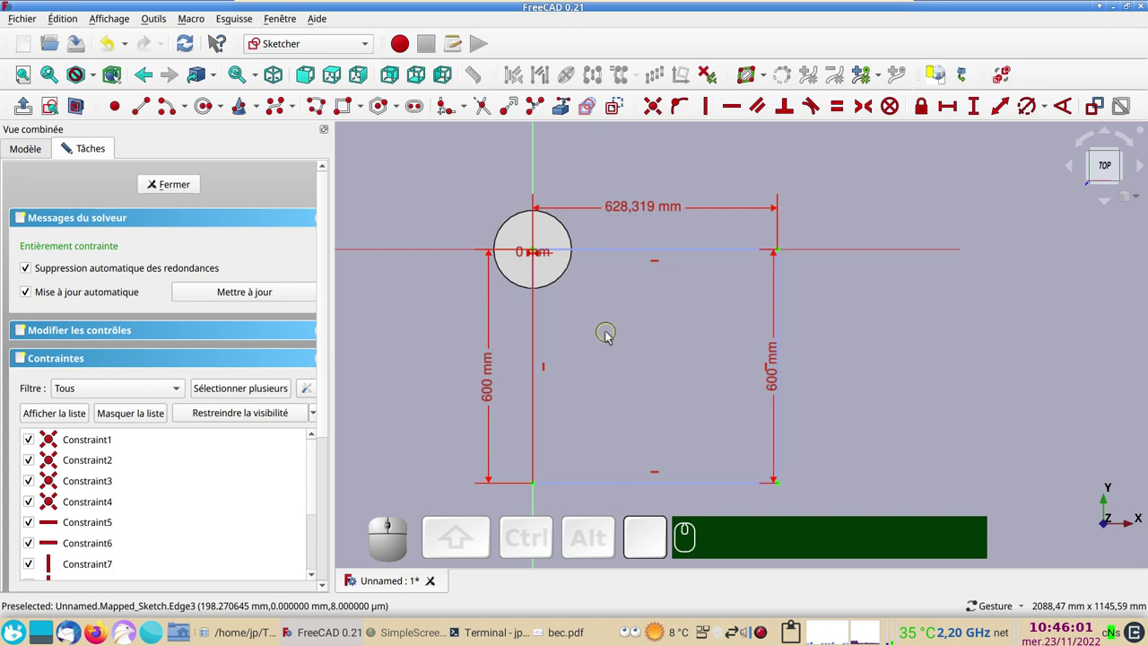
pyautogui.moveTo(778, 385); pyautogui.dragTo(642, 377)
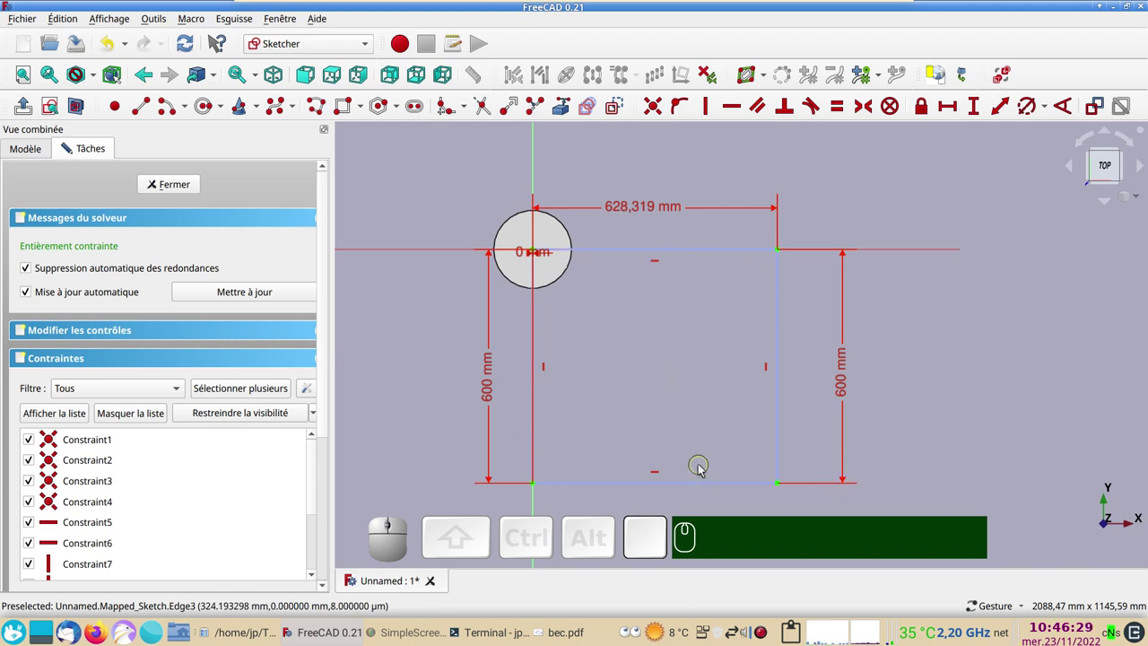
pyautogui.click(736, 473)
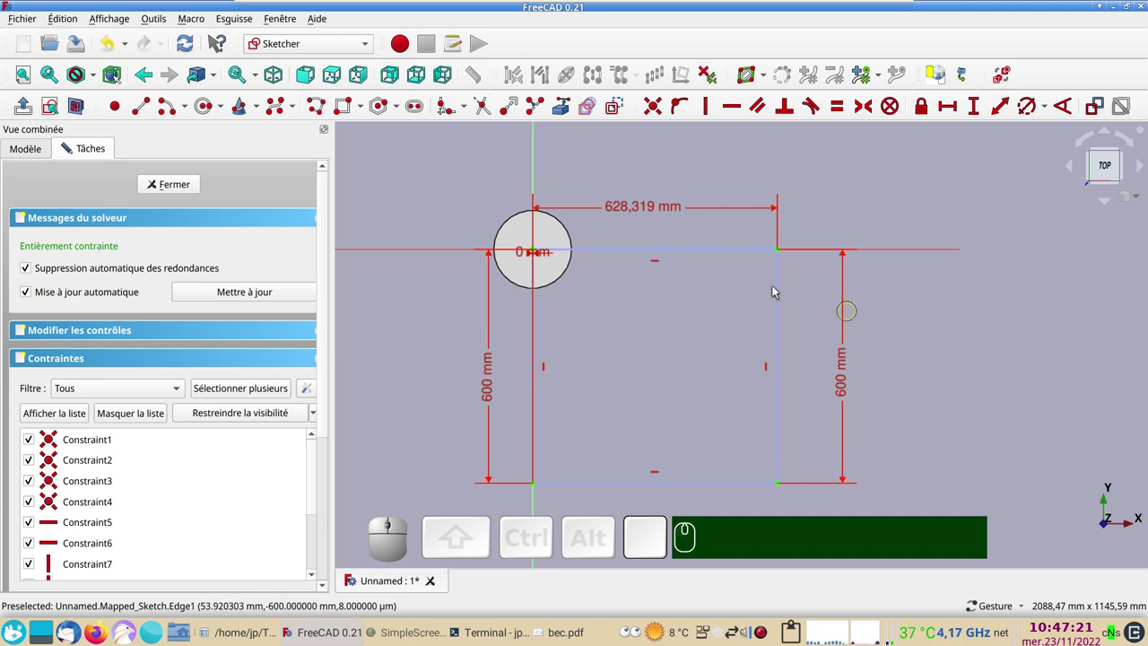
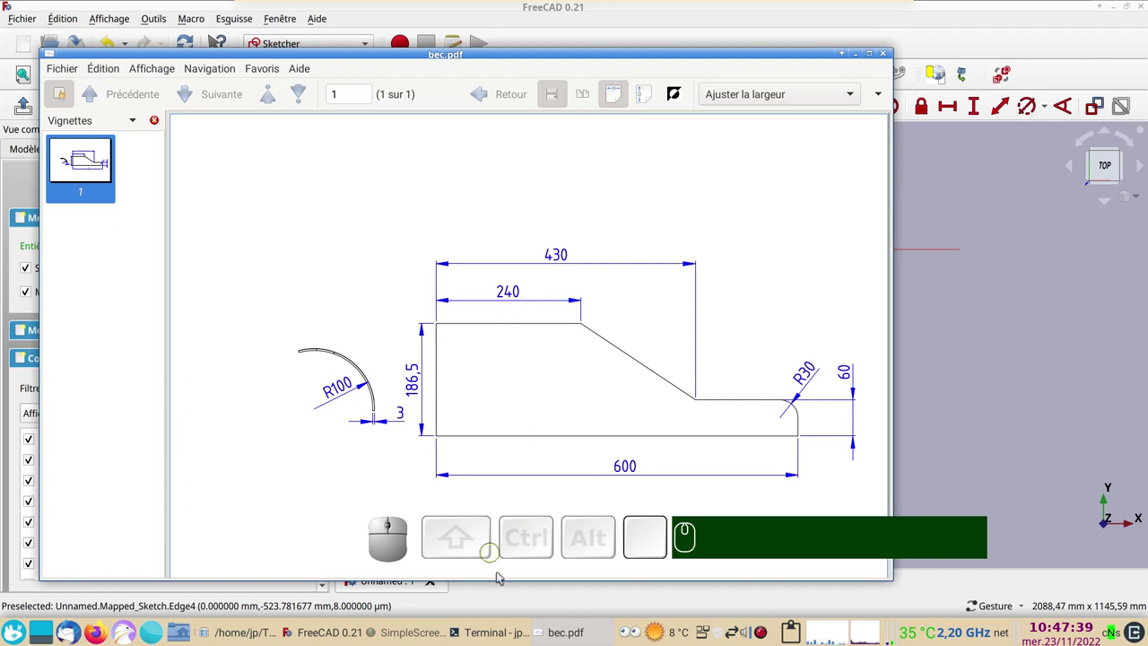
# - Draw the spout outline polyline and give its vertical line a 186,5 mm horizontal distance
pyautogui.click(328, 634)
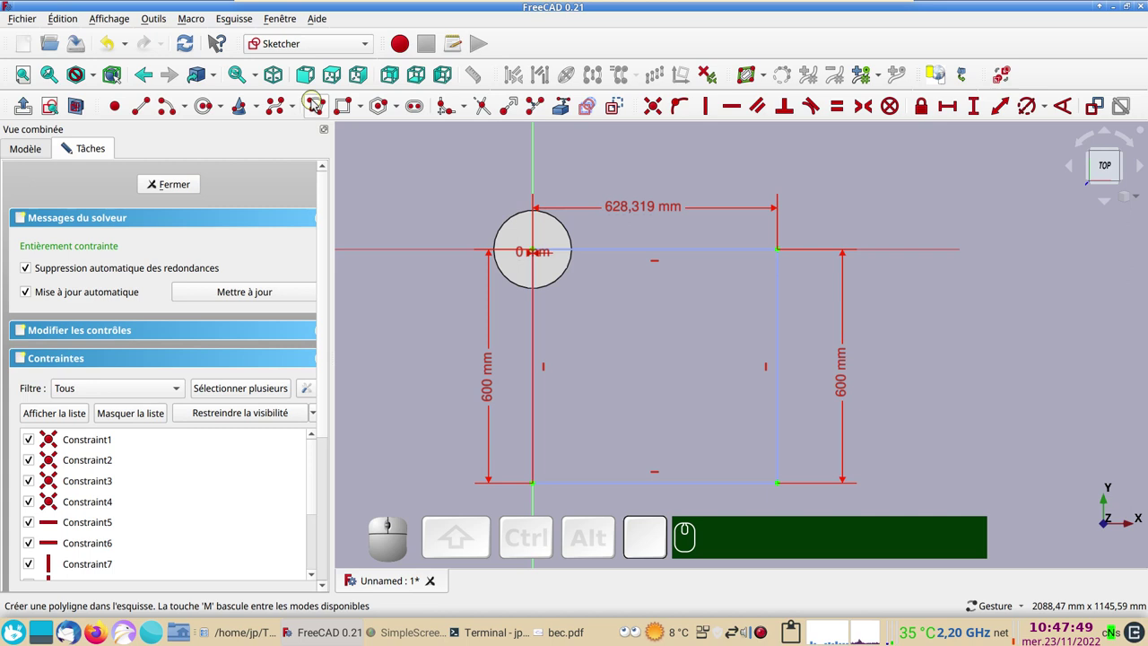
pyautogui.click(317, 109)
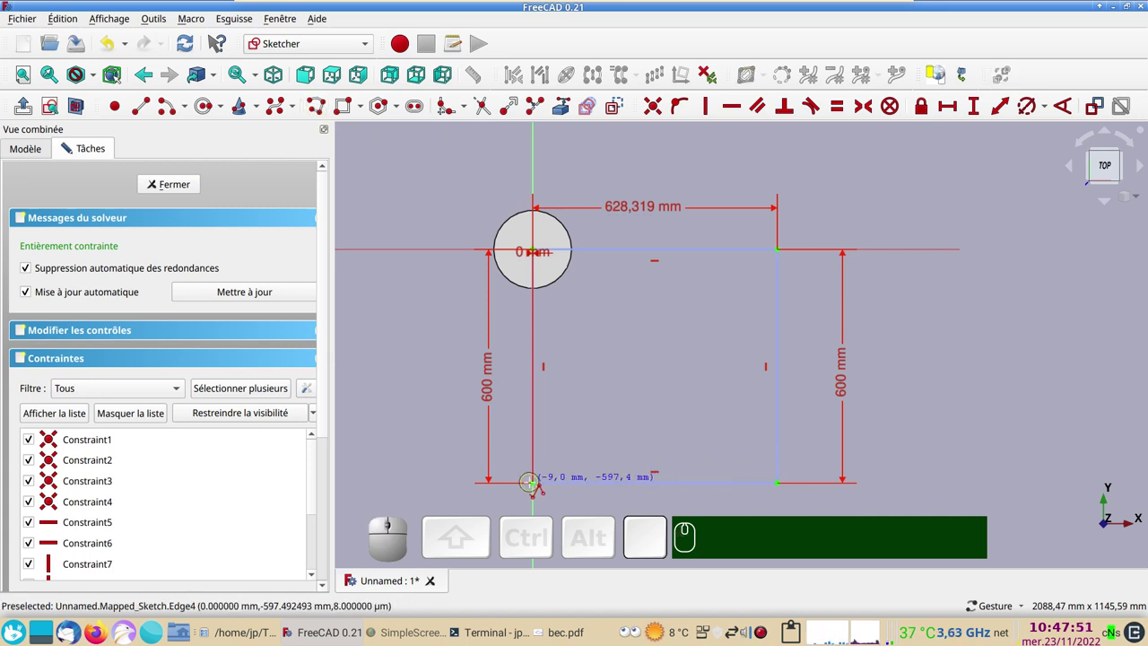
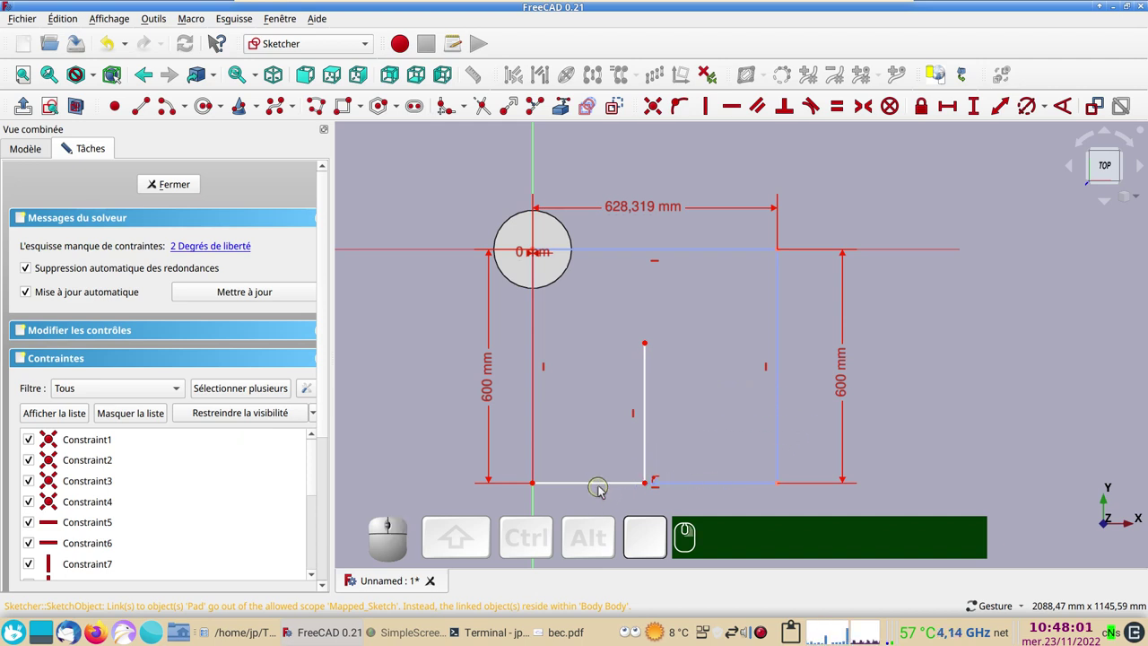
pyautogui.click(603, 484)
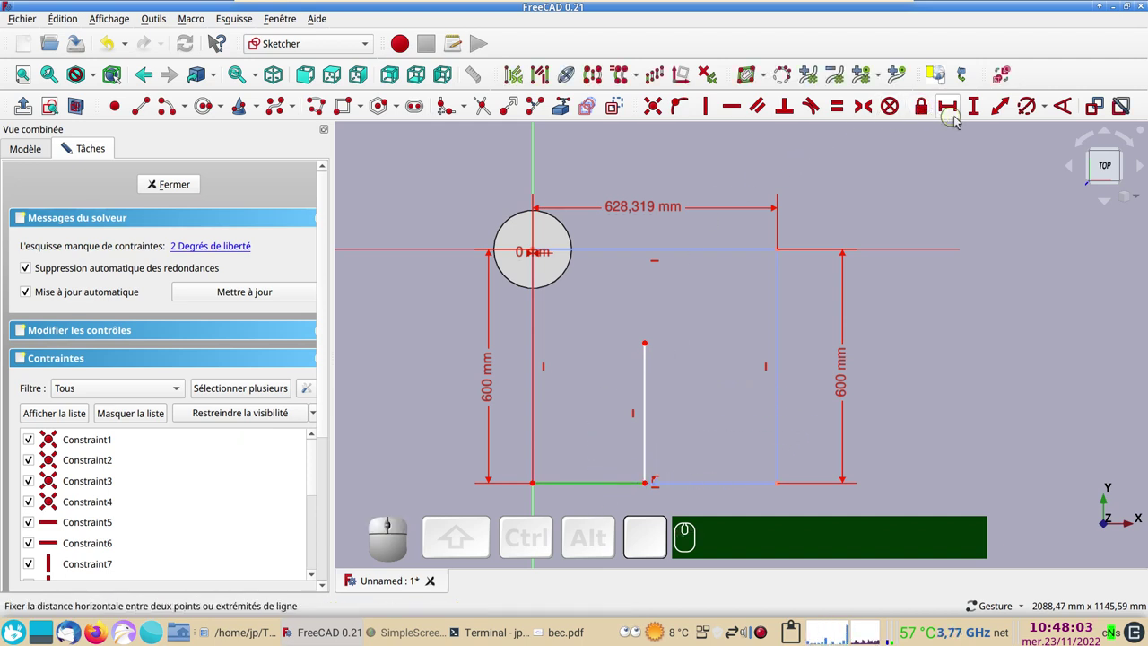
pyautogui.click(954, 118)
pyautogui.press('KP_1')
pyautogui.press('KP_8')
pyautogui.press('KP_6')
pyautogui.press('KP_Decimal')
pyautogui.press('KP_5')
pyautogui.press('KP_Enter')
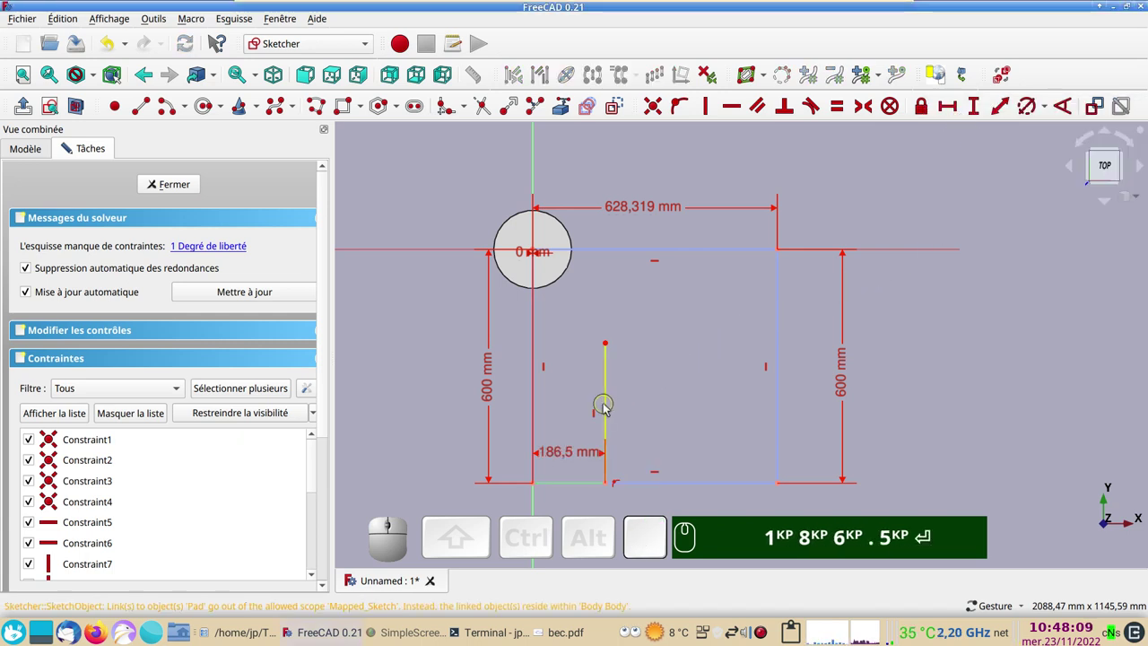
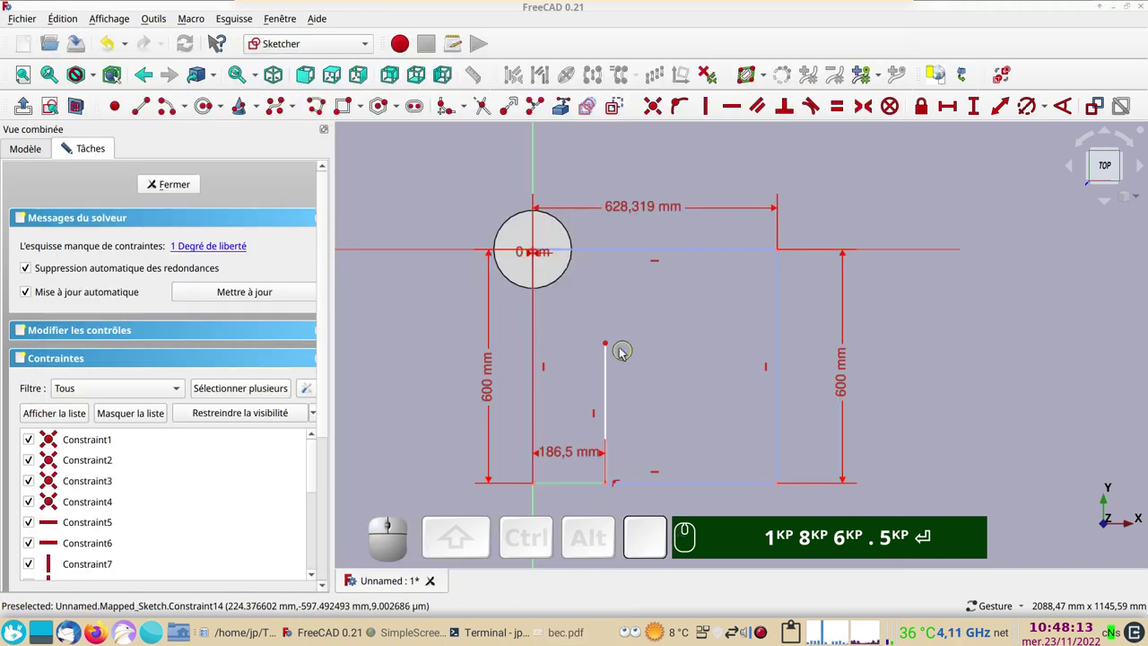
pyautogui.click(606, 383)
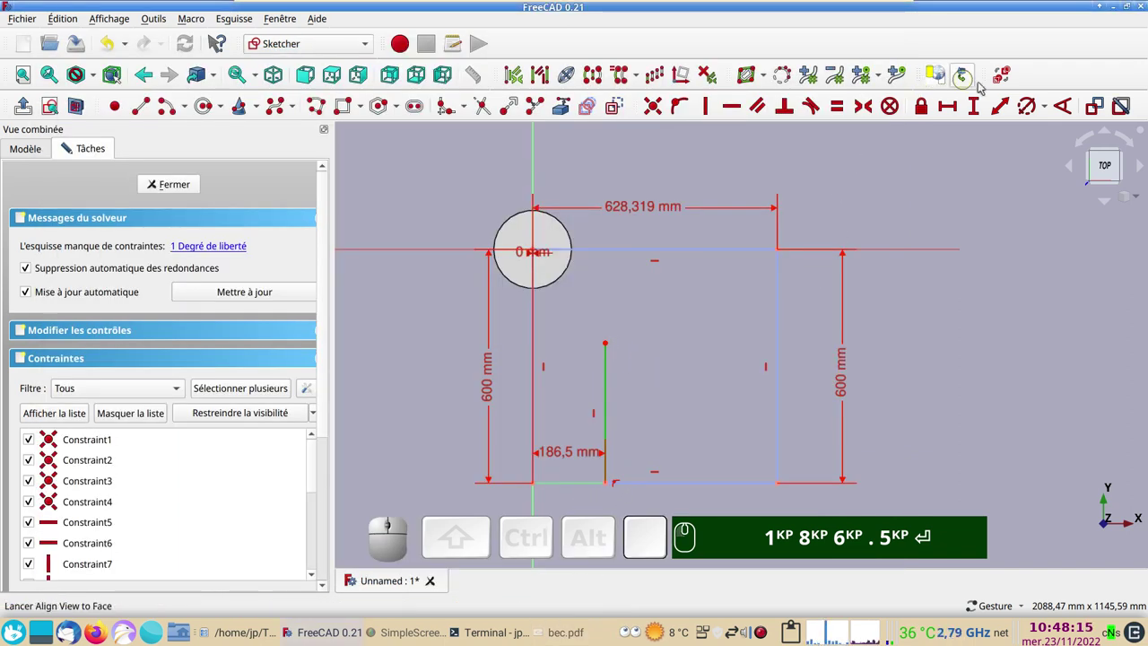
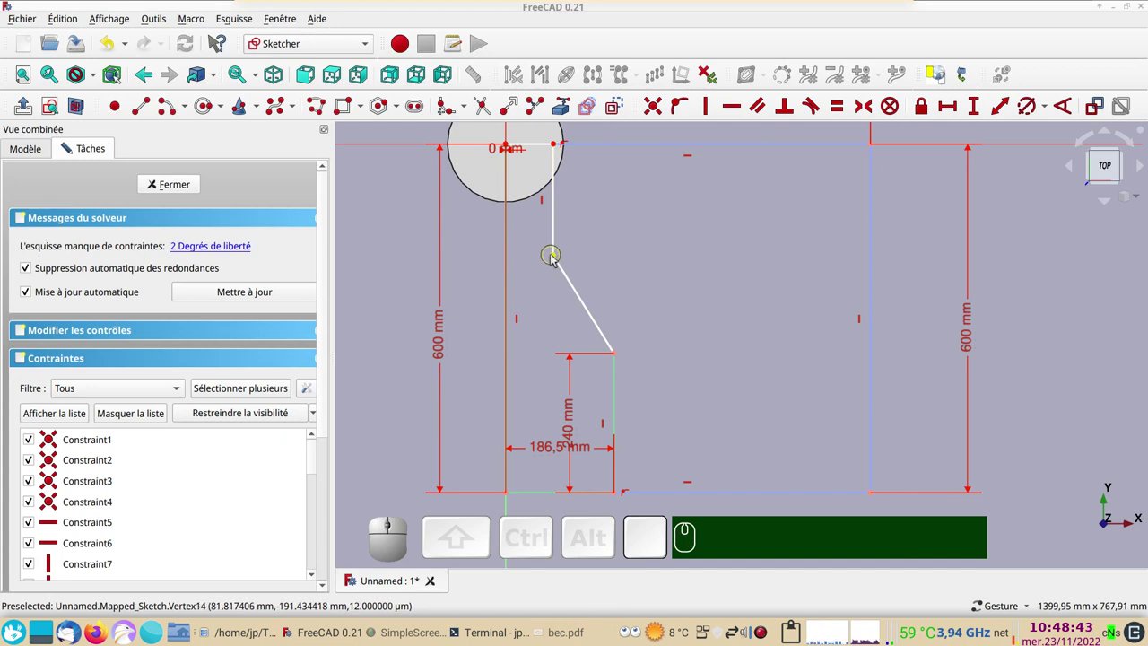
# - Set a 430 mm vertical distance between the slanted edge's upper corner and the base
pyautogui.click(558, 259)
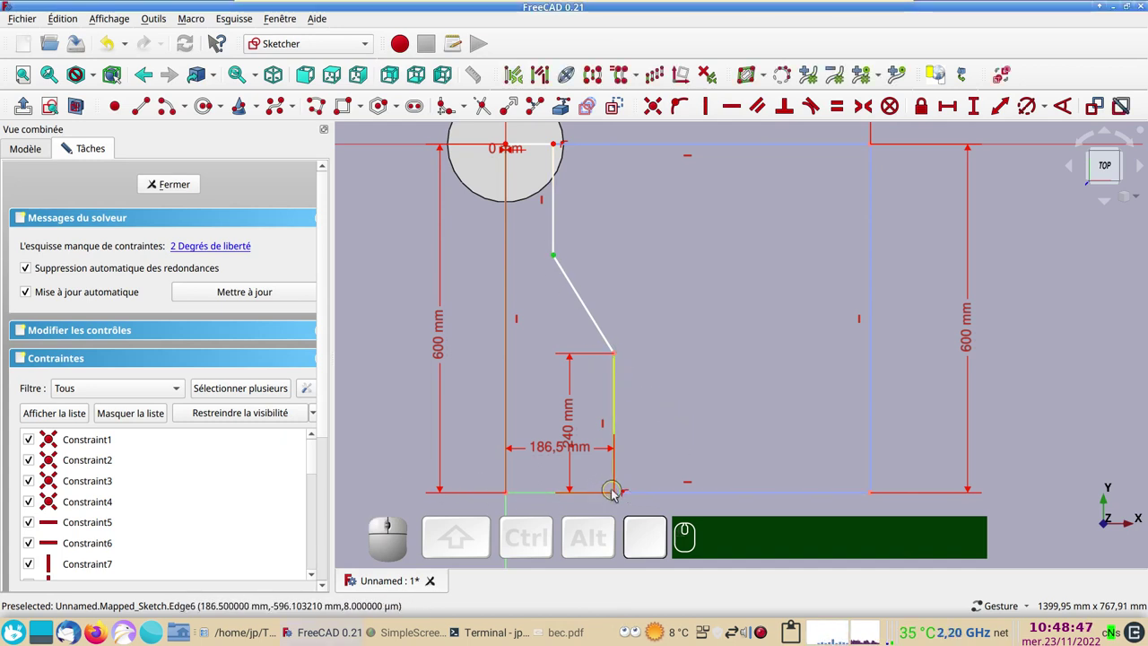
pyautogui.click(620, 497)
pyautogui.click(974, 108)
pyautogui.press('KP_4')
pyautogui.press('KP_3')
pyautogui.press('KP_0')
pyautogui.press('KP_Enter')
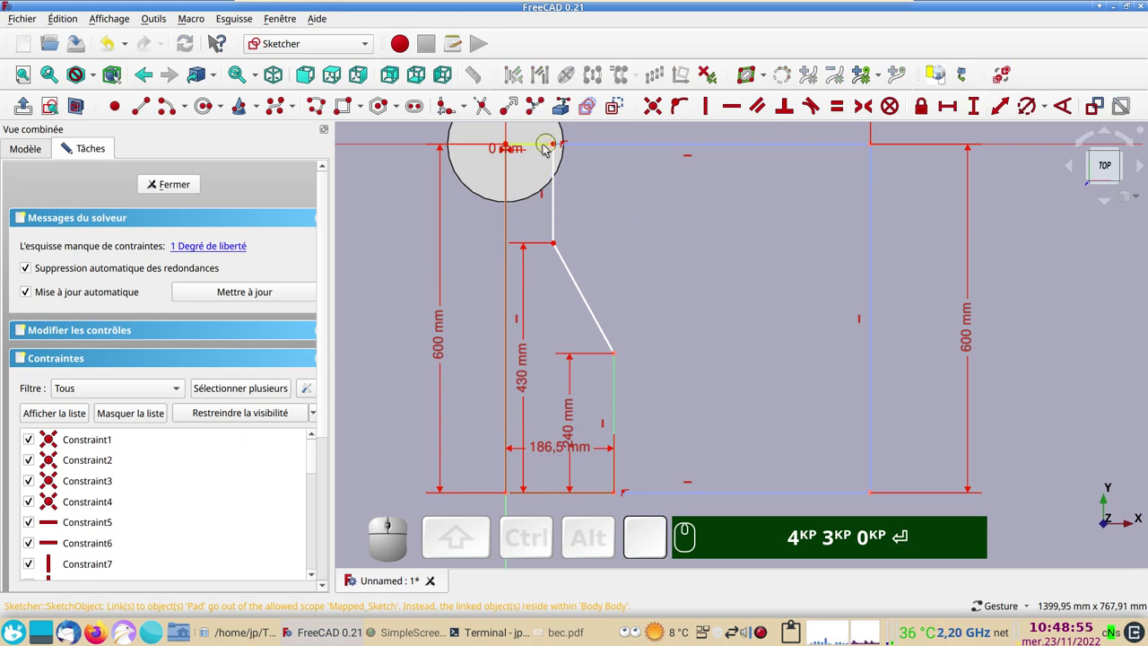
pyautogui.rightClick(641, 192)
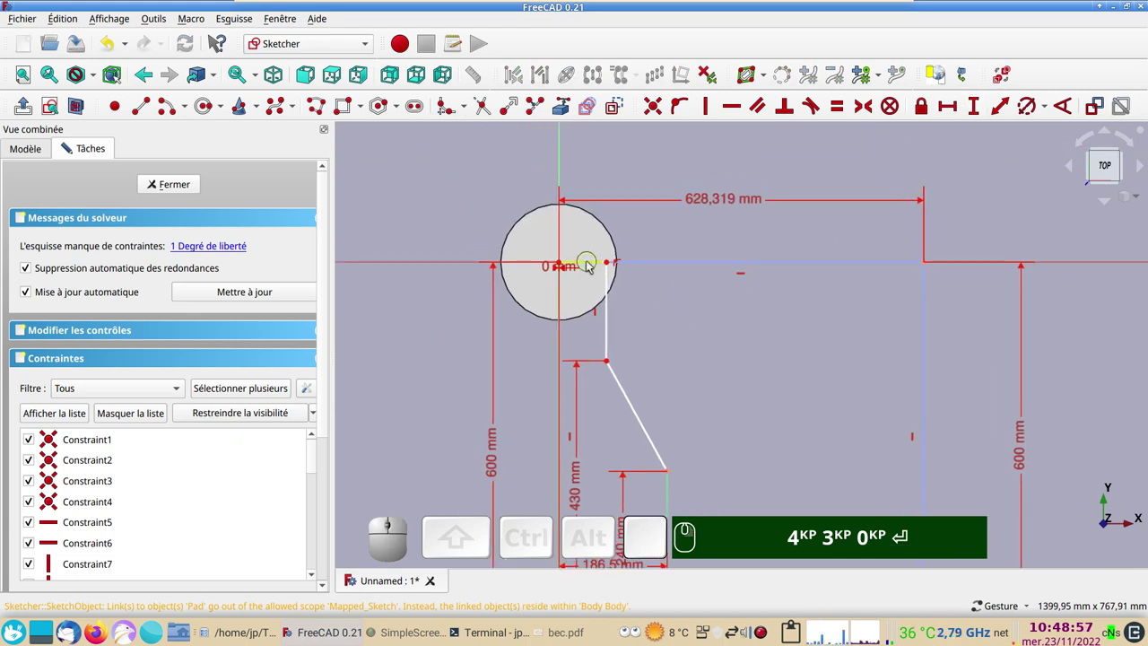
pyautogui.press('KP_4')
pyautogui.press('KP_3')
pyautogui.press('KP_0')
pyautogui.press('Return')
# - Add the 60 mm horizontal distance from the top endpoint, fully constraining the outline
pyautogui.click(590, 264)
pyautogui.click(956, 105)
pyautogui.press('KP_6')
pyautogui.press('KP_0')
pyautogui.press('KP_Enter')
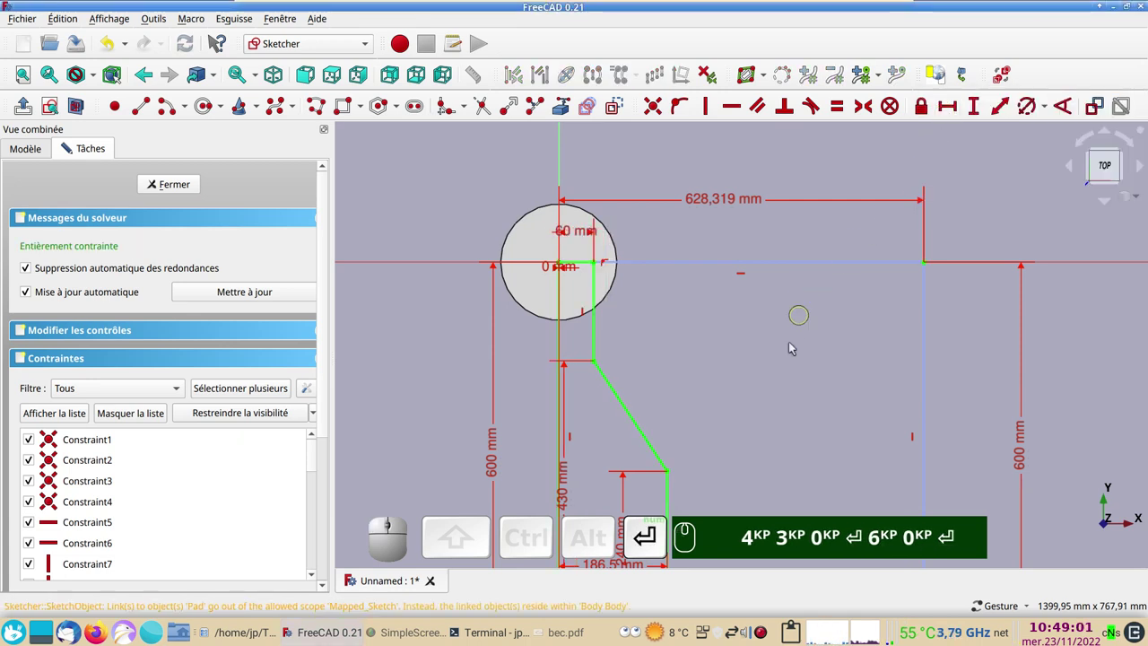
pyautogui.press('KP_4')
pyautogui.press('KP_3')
pyautogui.press('KP_0')
pyautogui.press('Return')
pyautogui.press('KP_6')
pyautogui.scroll(3)
pyautogui.rightClick(631, 300)
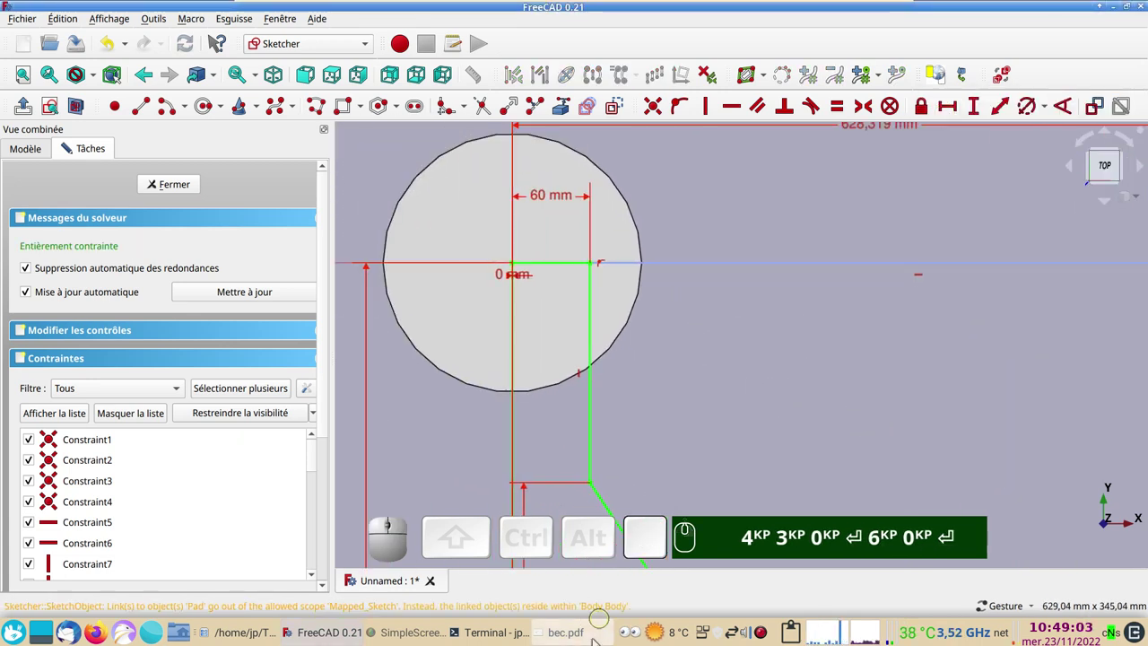
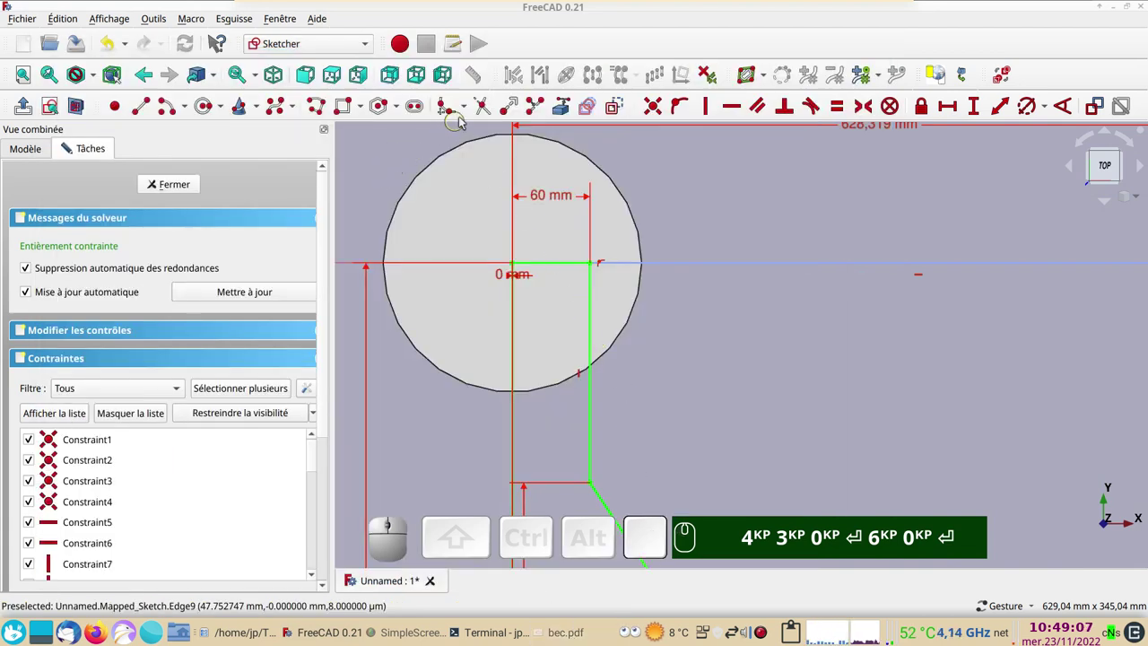
# - Round the outline's top corner with a constraint-preserving fillet of 30 mm radius
pyautogui.click(472, 114)
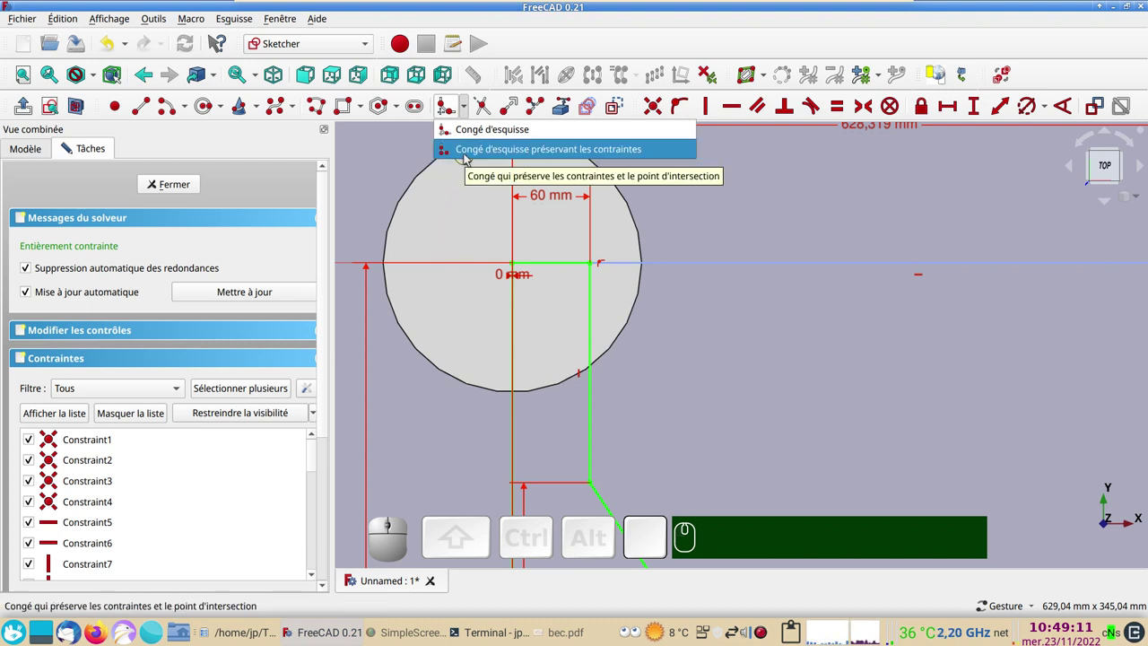
pyautogui.click(470, 151)
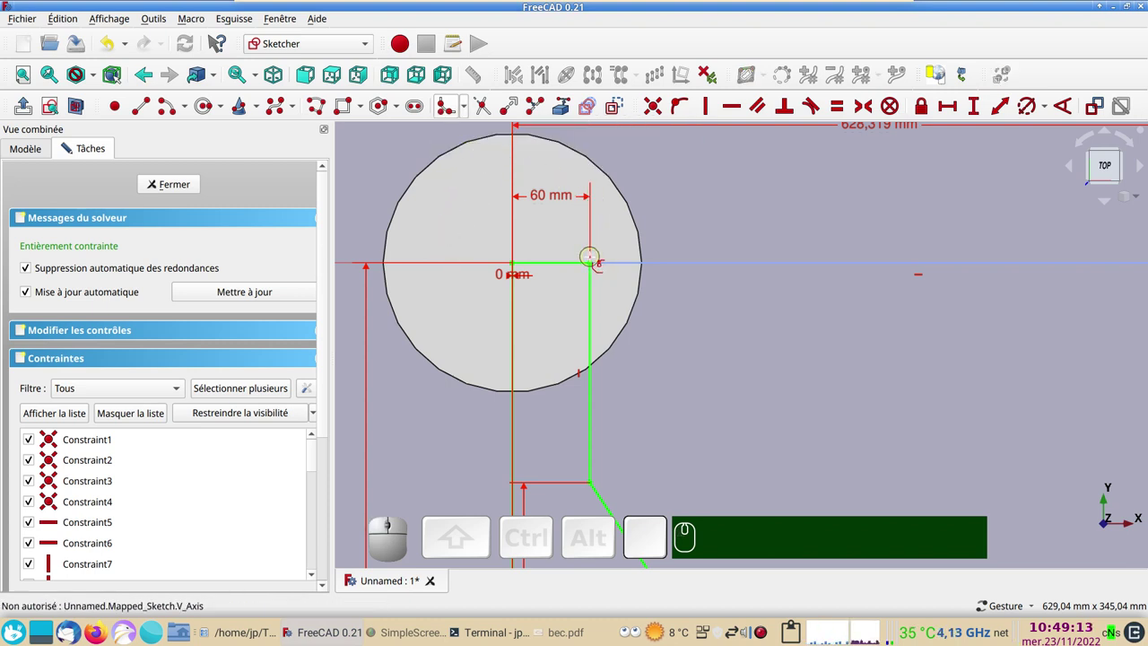
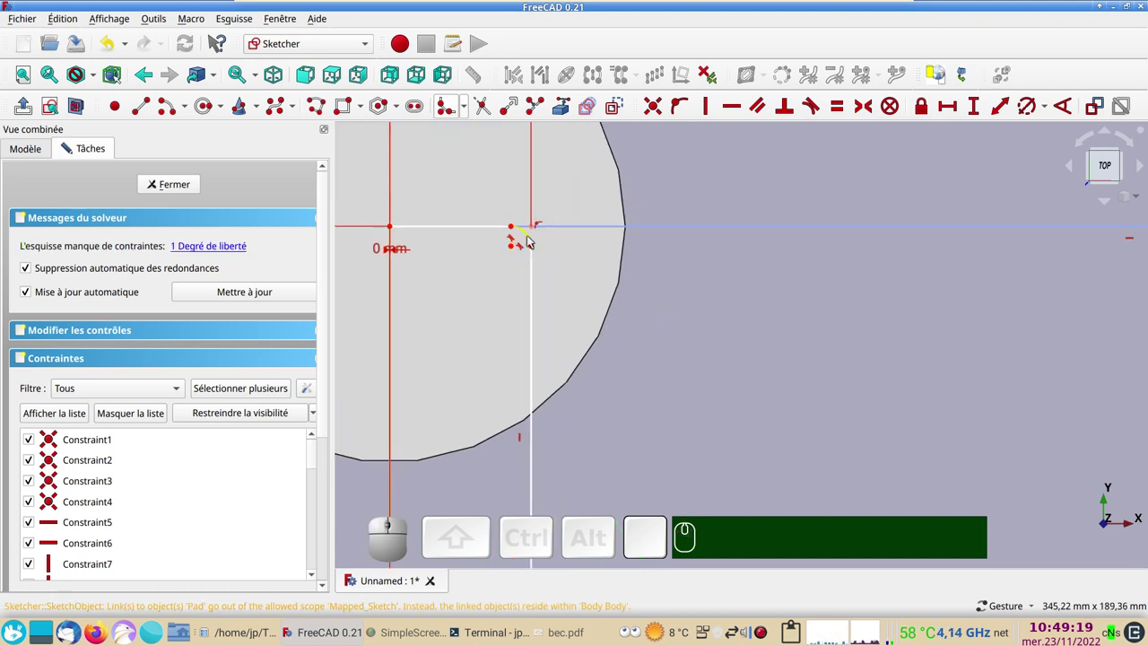
pyautogui.click(531, 240)
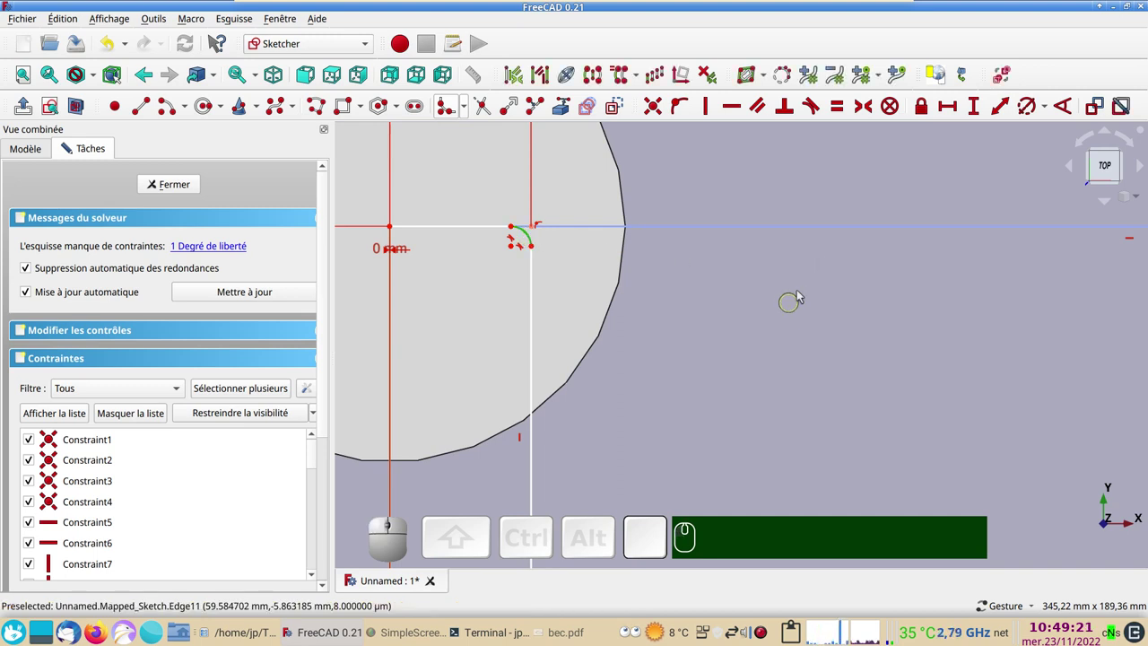
pyautogui.click(1025, 110)
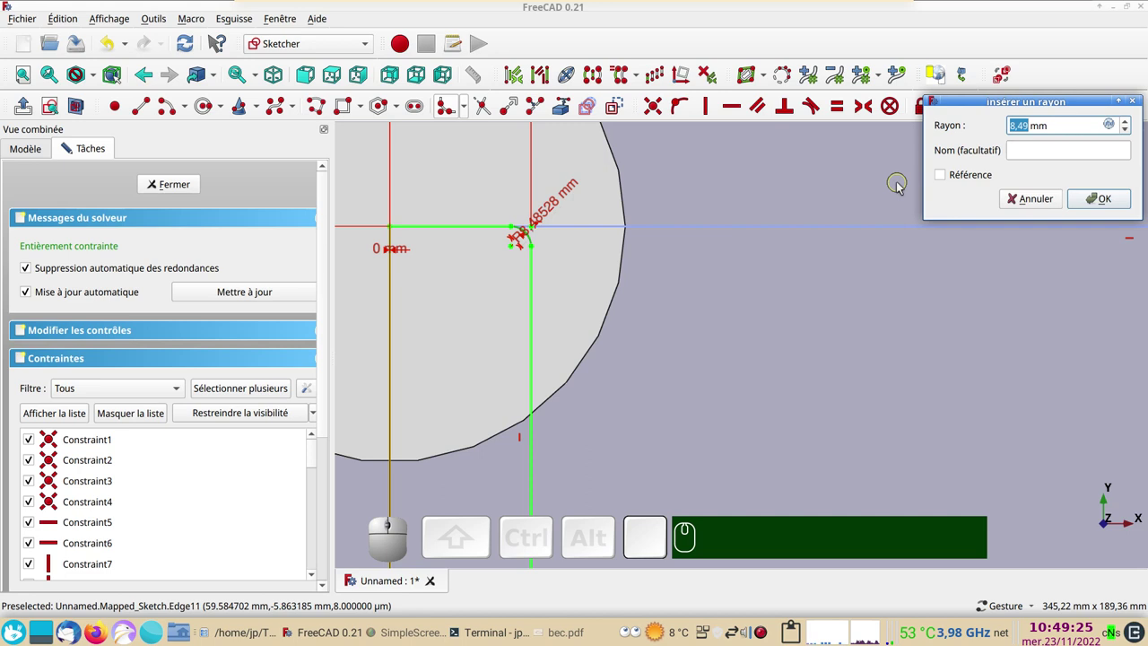
pyautogui.press('KP_3')
pyautogui.press('KP_0')
pyautogui.press('KP_Enter')
pyautogui.scroll(-3)
pyautogui.press('KP_3')
pyautogui.press('KP_0')
pyautogui.press('Return')
# - Move the 430 mm and 186,5 mm dimensions aside so the outline reads clearly
pyautogui.moveTo(749, 393); pyautogui.dragTo(679, 243)
pyautogui.scroll(-3)
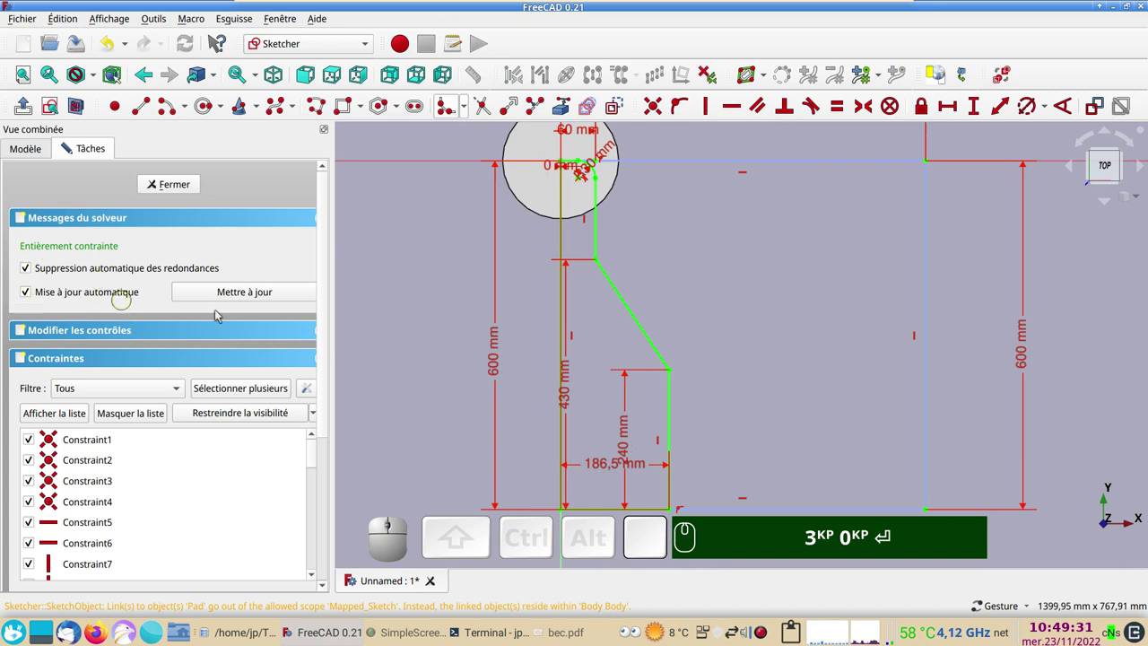
pyautogui.moveTo(631, 443); pyautogui.dragTo(644, 445)
pyautogui.moveTo(632, 437); pyautogui.dragTo(772, 349)
pyautogui.rightClick(779, 342)
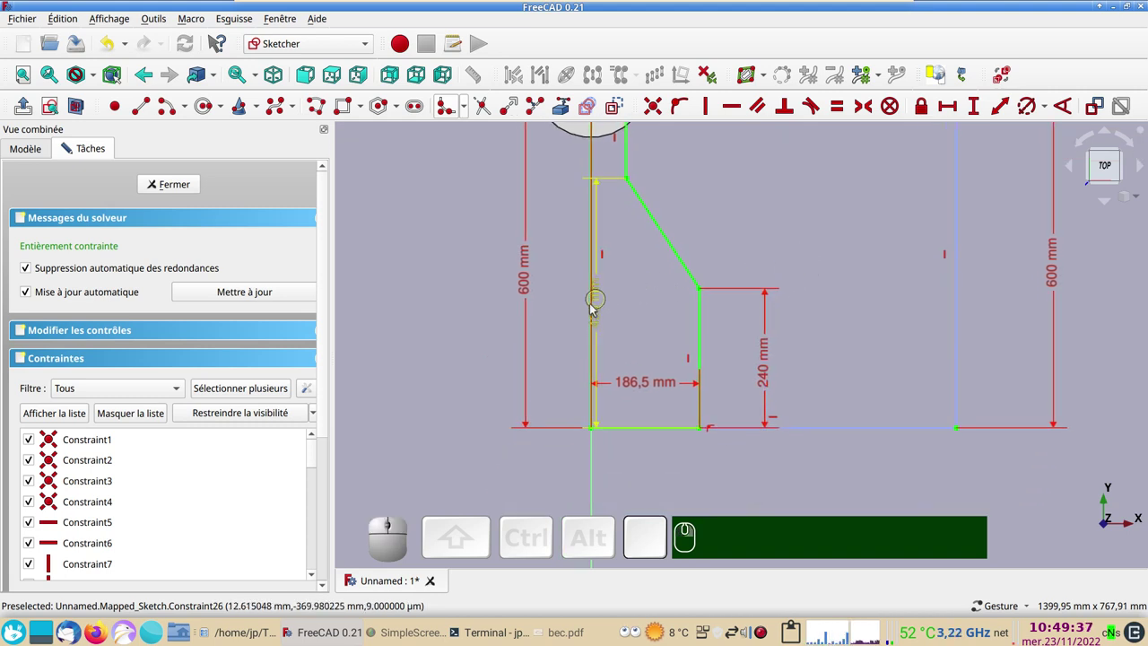
pyautogui.moveTo(604, 325); pyautogui.dragTo(646, 392)
pyautogui.moveTo(642, 388); pyautogui.dragTo(433, 371)
# - Close the mapped sketch and orbit to look at the cylinder
pyautogui.click(193, 185)
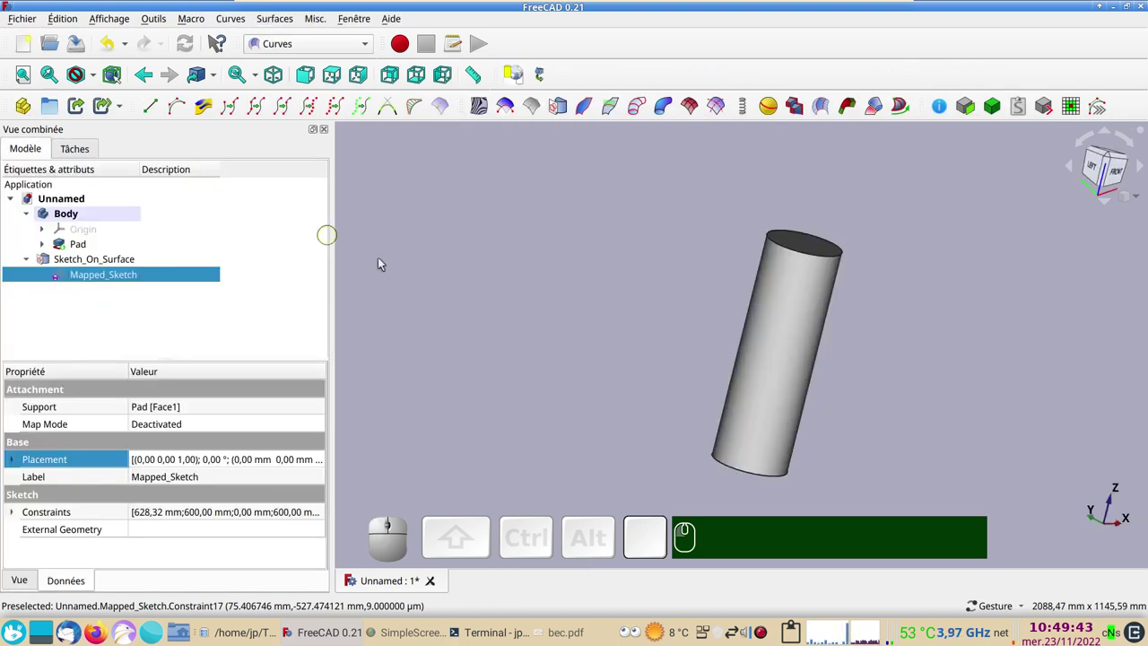
pyautogui.click(114, 277)
pyautogui.scroll(-3)
pyautogui.rightClick(535, 338)
pyautogui.scroll(3)
pyautogui.rightClick(696, 432)
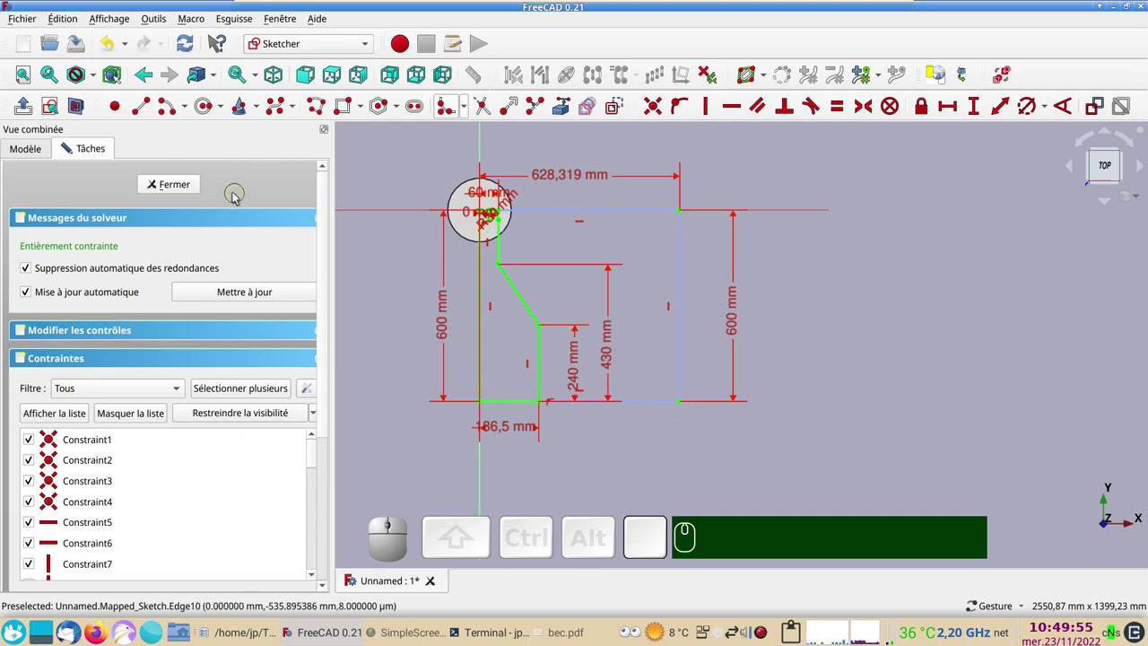
pyautogui.click(200, 188)
pyautogui.moveTo(999, 396); pyautogui.dragTo(787, 364)
pyautogui.scroll(3)
pyautogui.moveTo(867, 306); pyautogui.dragTo(862, 430)
# - Hide the Pad and select Sketch_On_Surface to show the outline wrapped on the cylinder
pyautogui.click(726, 433)
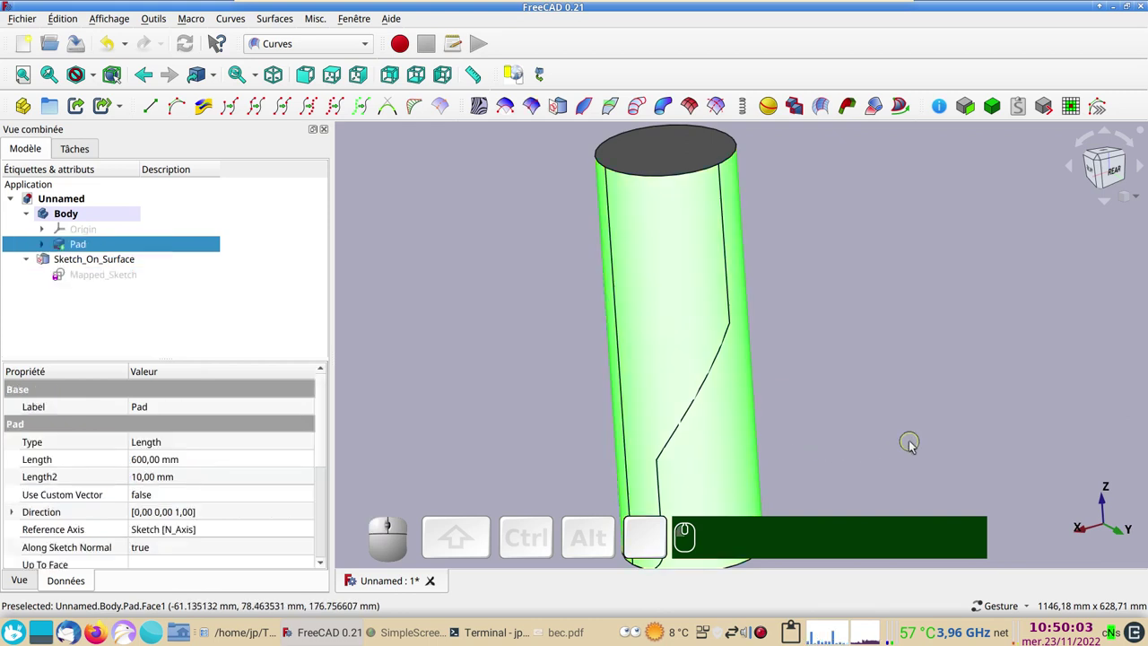
pyautogui.press('space')
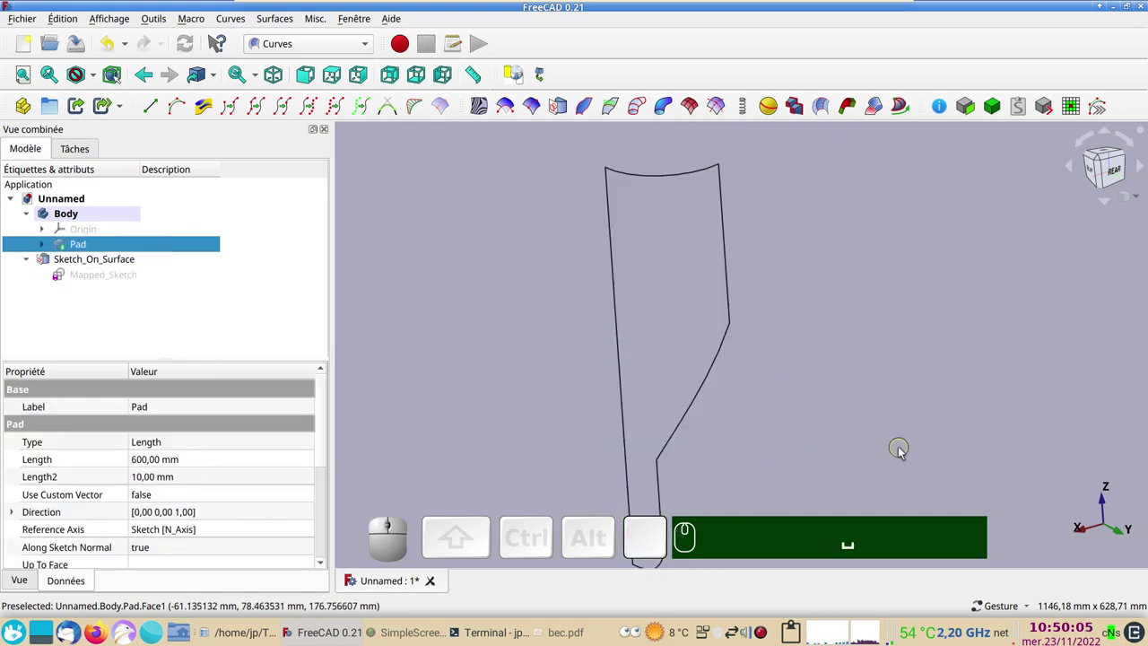
pyautogui.scroll(-3)
pyautogui.click(122, 262)
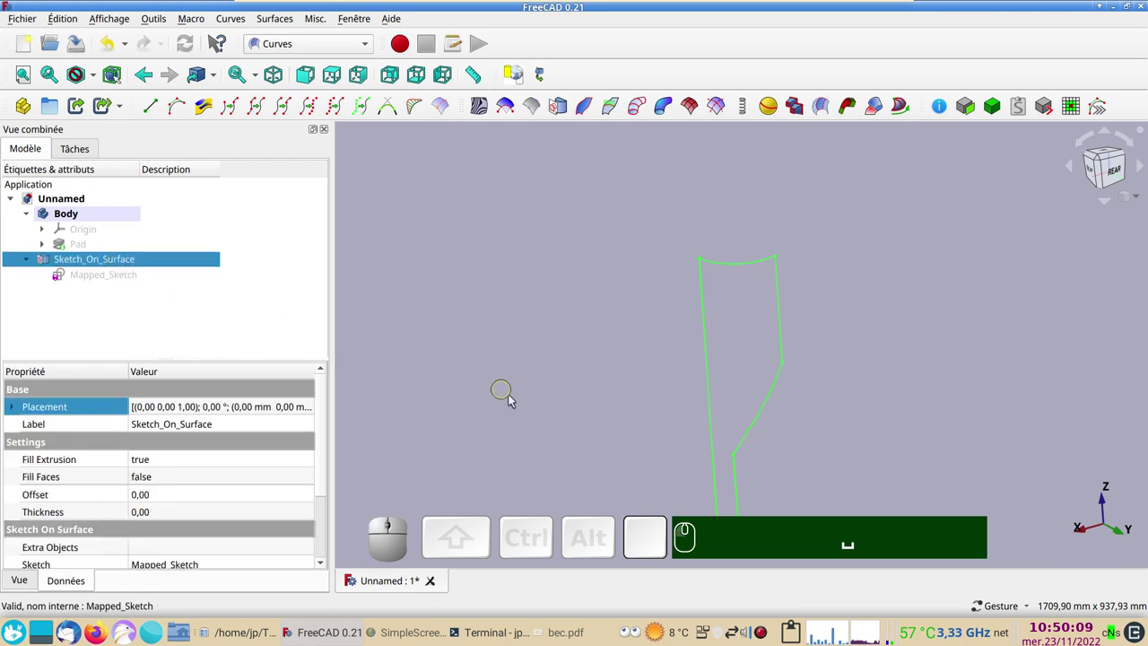
pyautogui.rightClick(543, 410)
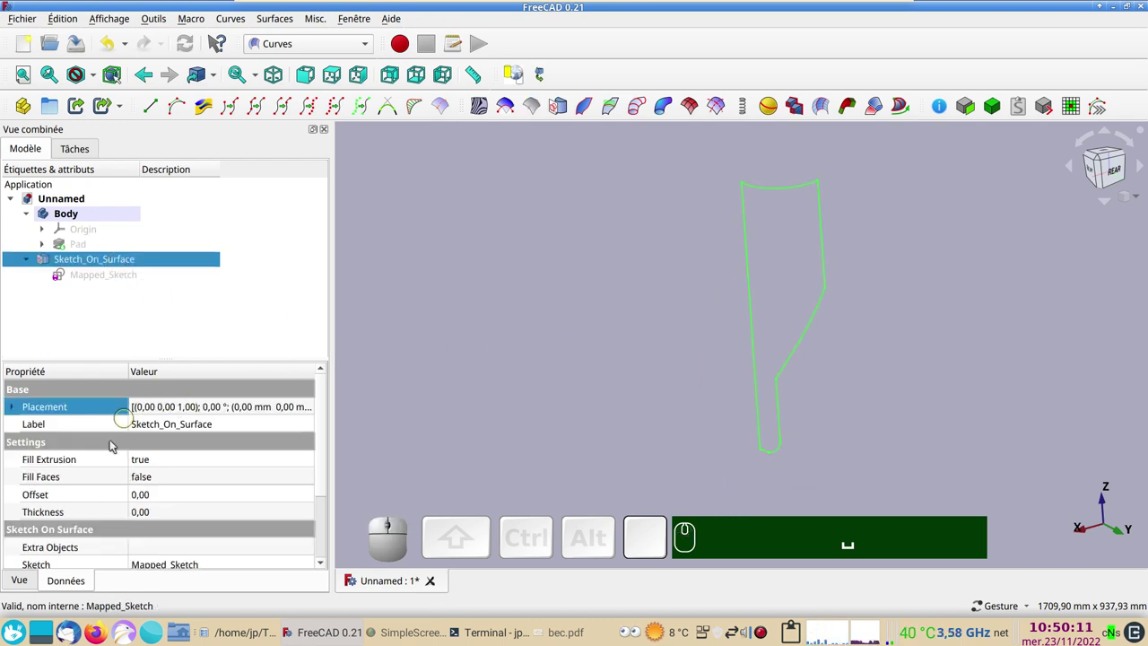
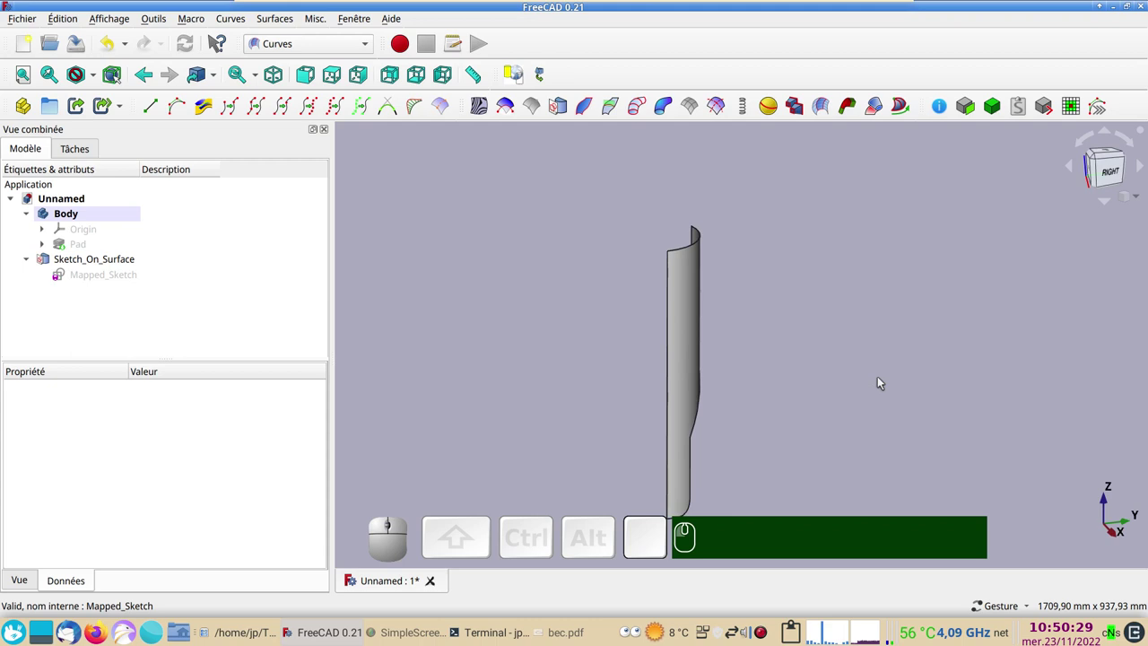
# - Set the Sketch_On_Surface Thickness to -3 mm and inspect the thin wall edge
pyautogui.moveTo(874, 386); pyautogui.dragTo(842, 412)
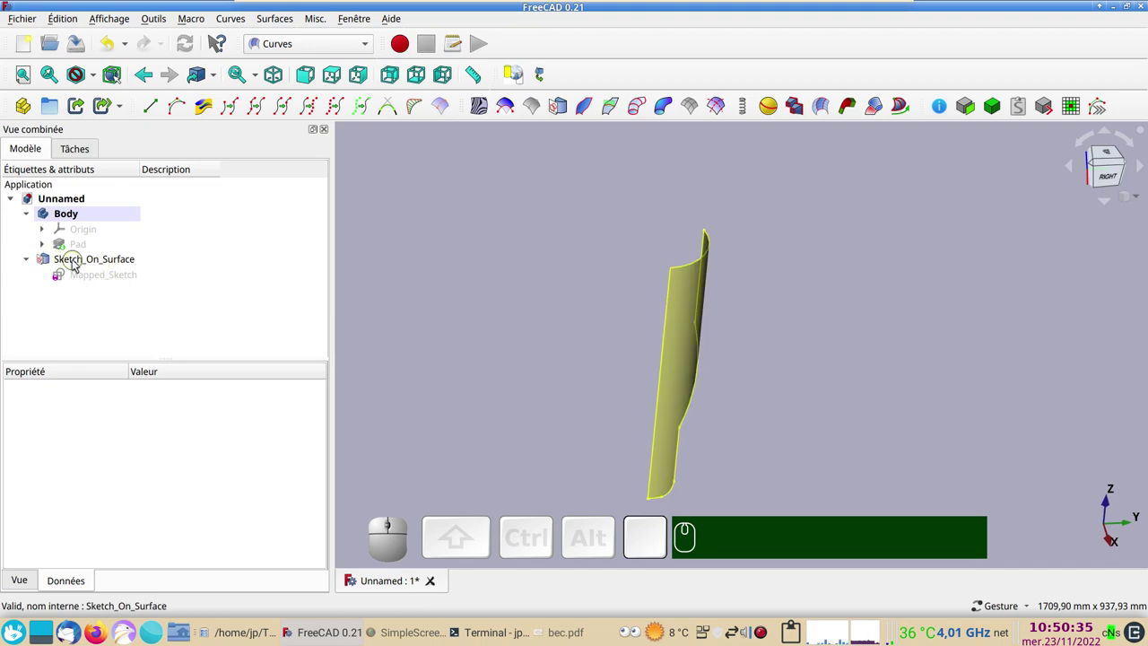
pyautogui.click(73, 260)
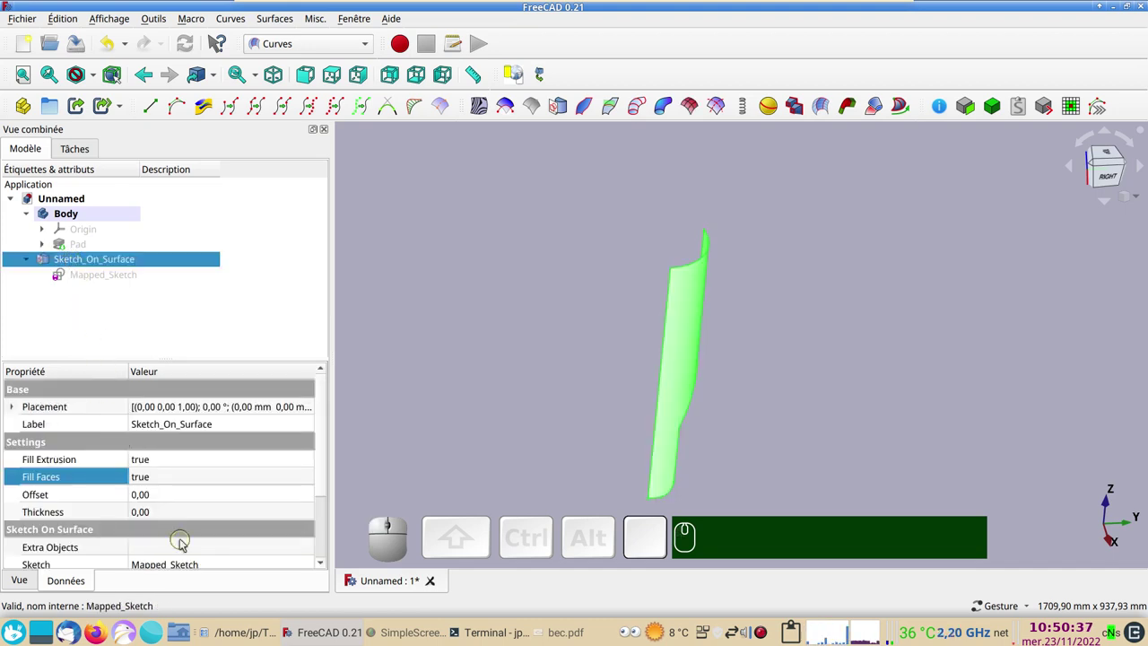
pyautogui.click(156, 509)
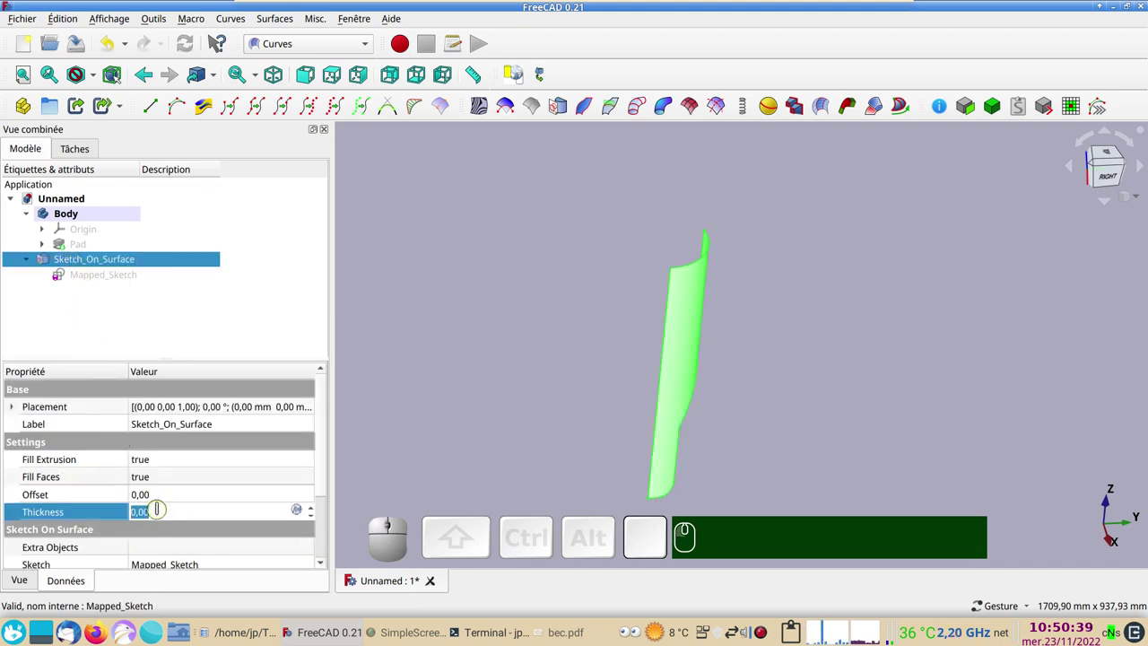
pyautogui.press('KP_Subtract')
pyautogui.press('KP_3')
pyautogui.press('KP_Enter')
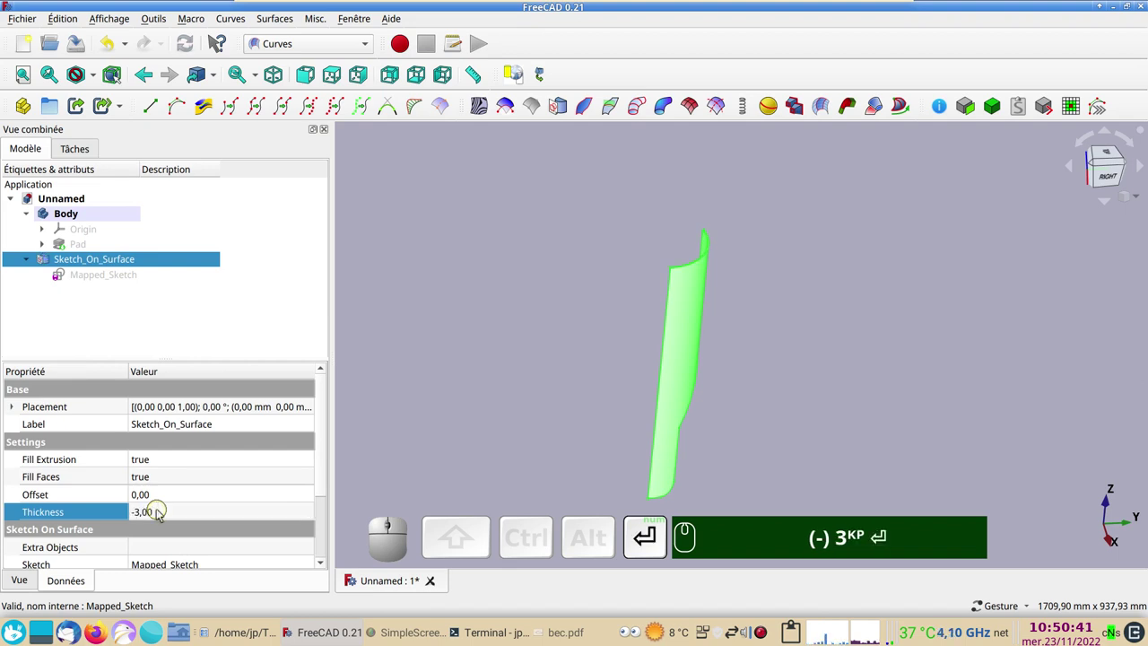
pyautogui.scroll(3)
pyautogui.moveTo(663, 295); pyautogui.dragTo(307, 323)
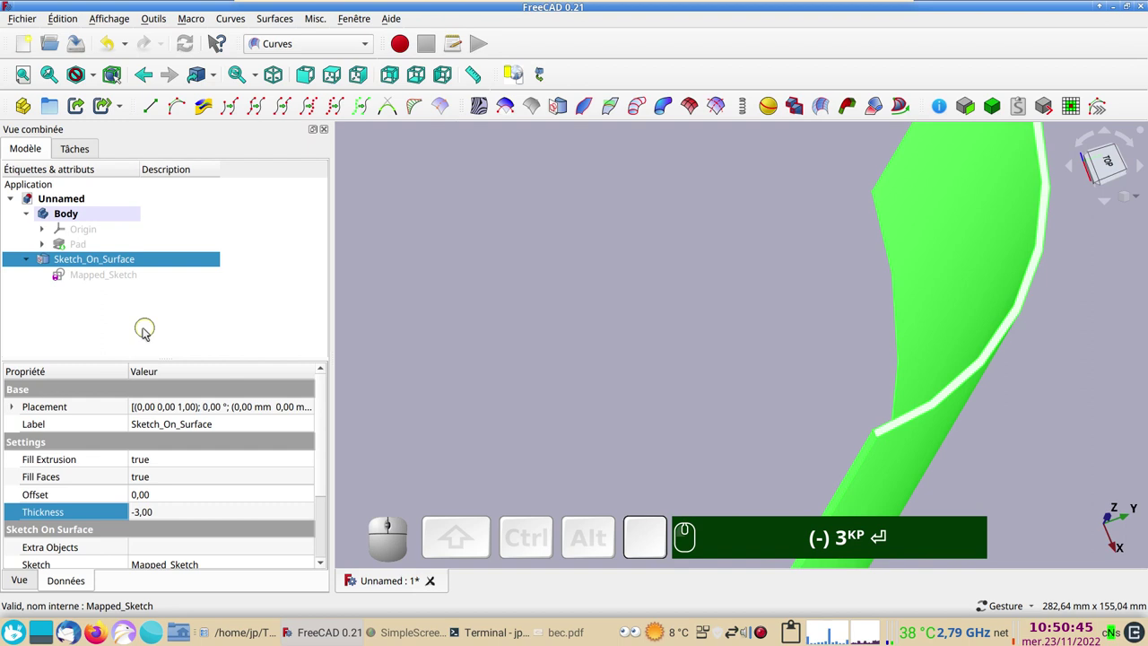
pyautogui.click(69, 258)
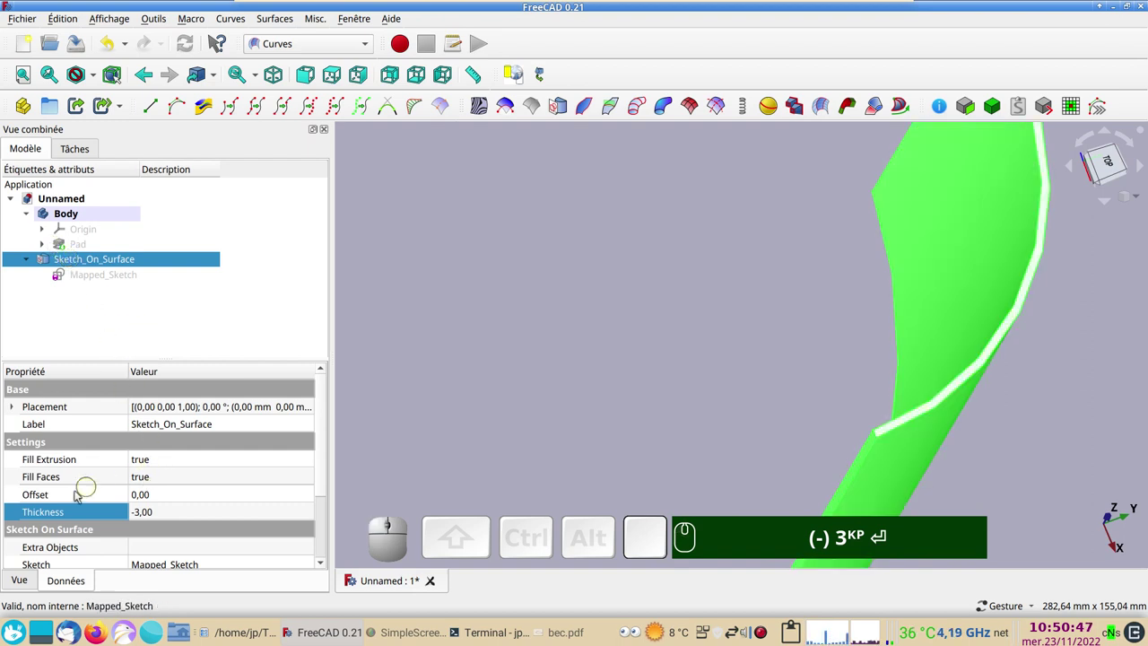
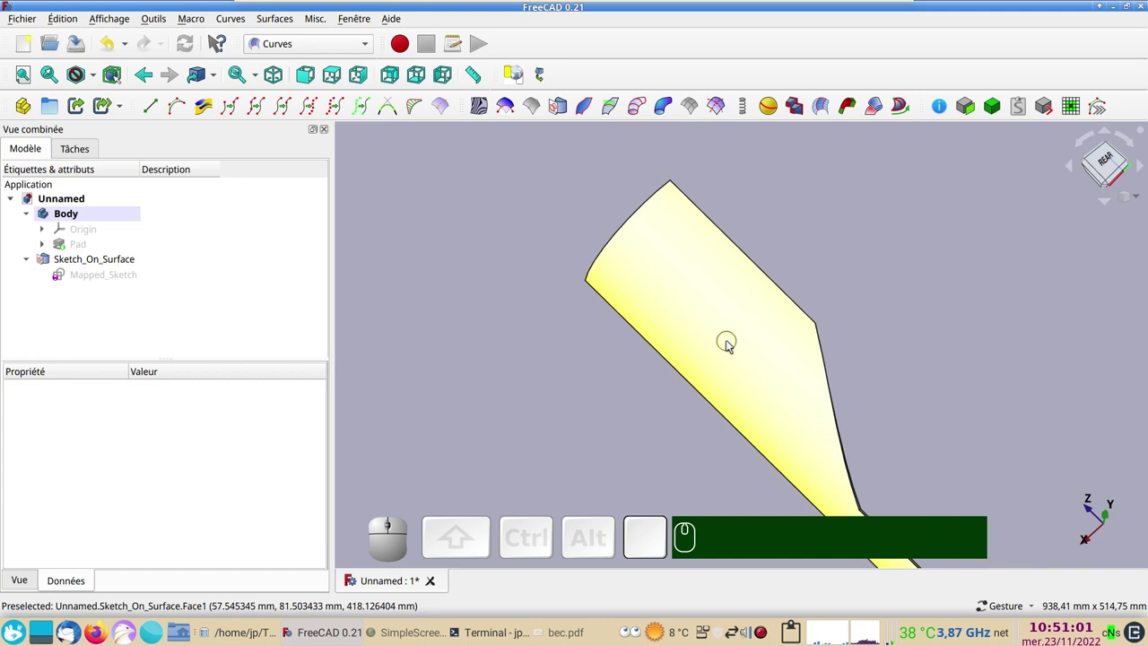
# - In the Draft workbench, create a Facebinder from the spout's curved surface face
pyautogui.click(375, 41)
pyautogui.click(336, 73)
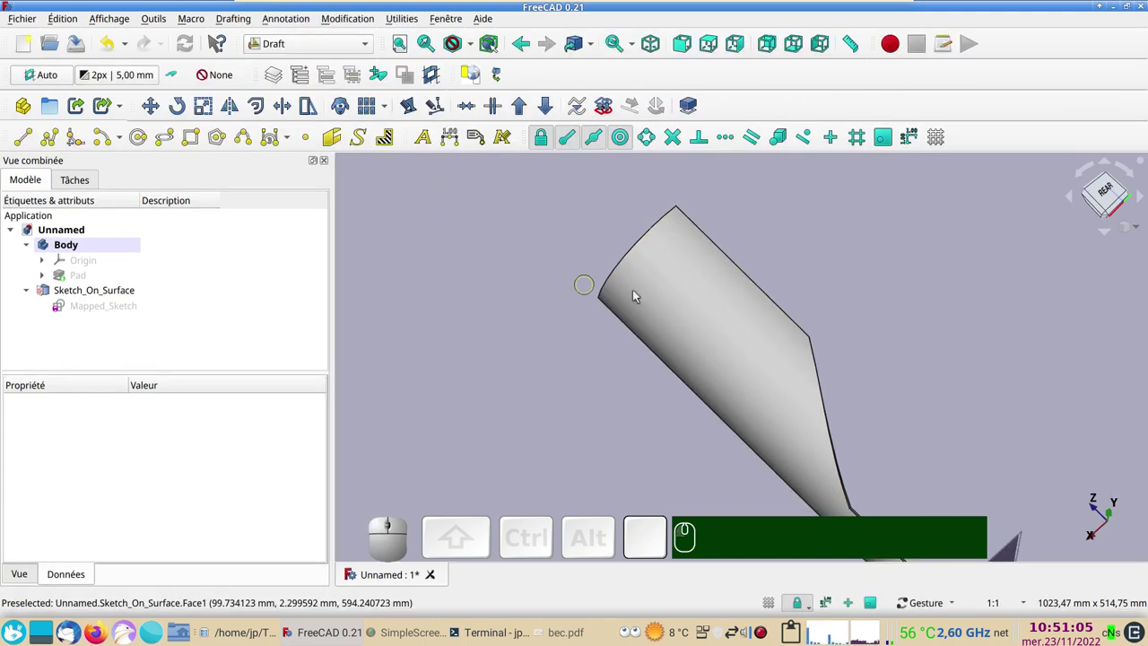
pyautogui.click(702, 303)
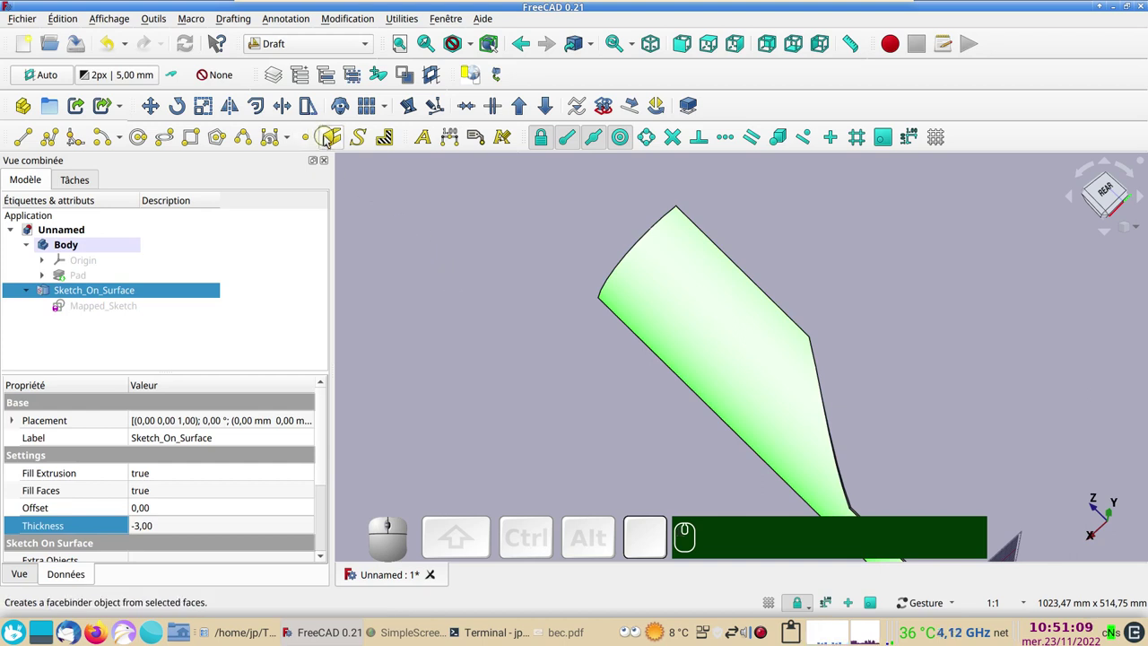
pyautogui.click(327, 139)
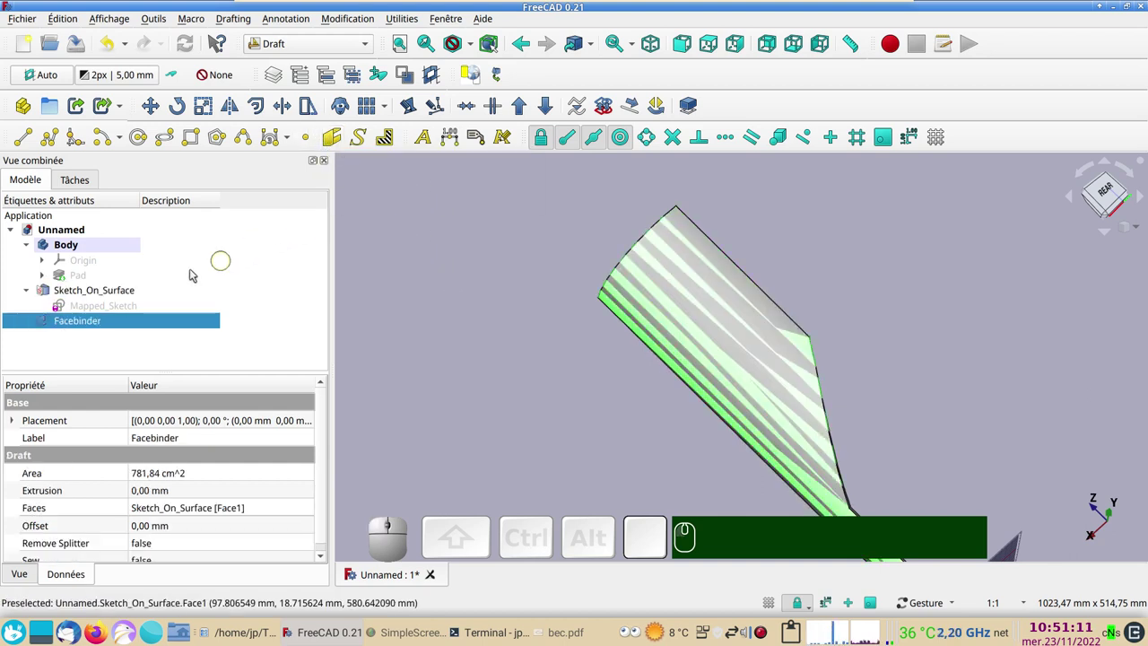
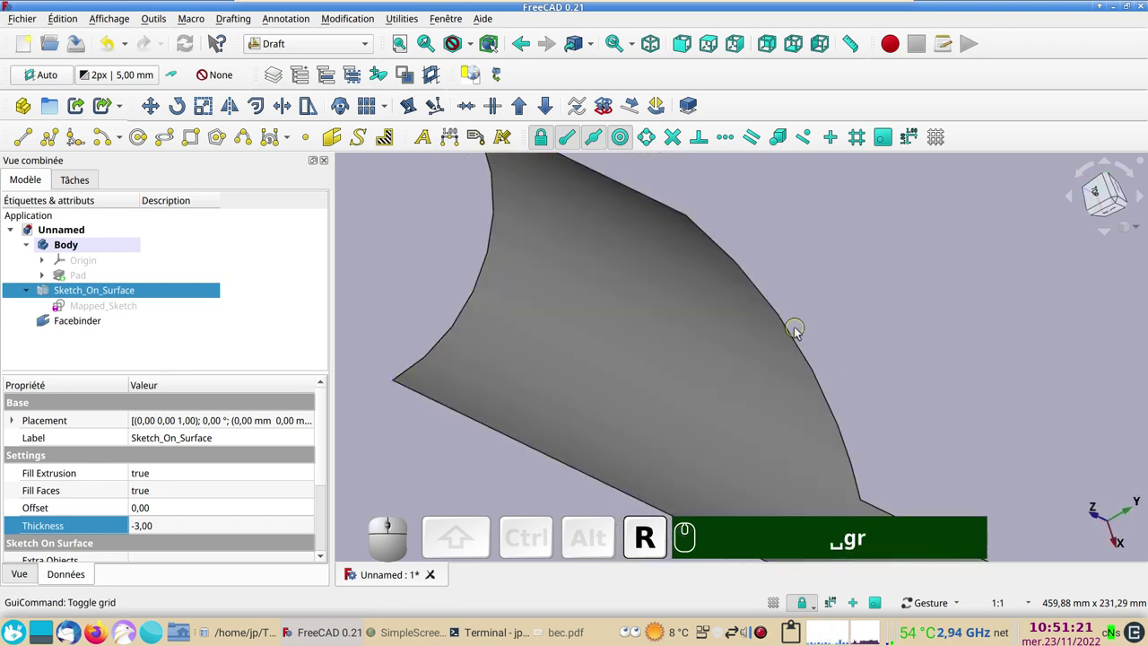
pyautogui.scroll(-3)
pyautogui.moveTo(805, 275); pyautogui.dragTo(732, 403)
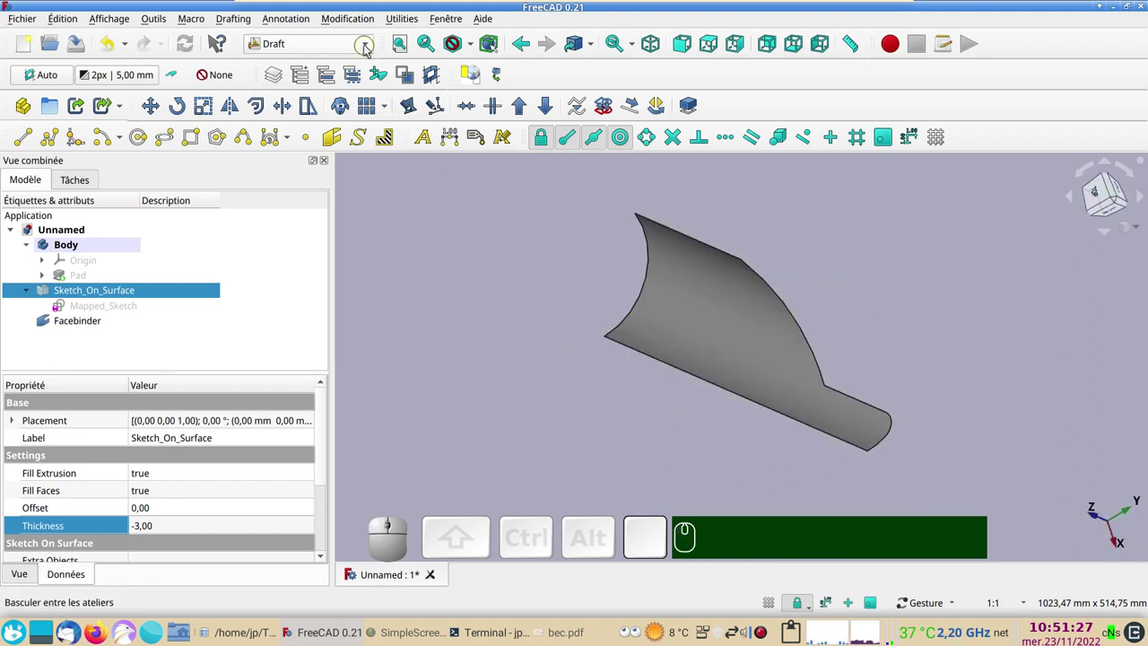
# - In Mesh Design, start creating a mesh from the selected Facebinder shape
pyautogui.click(367, 49)
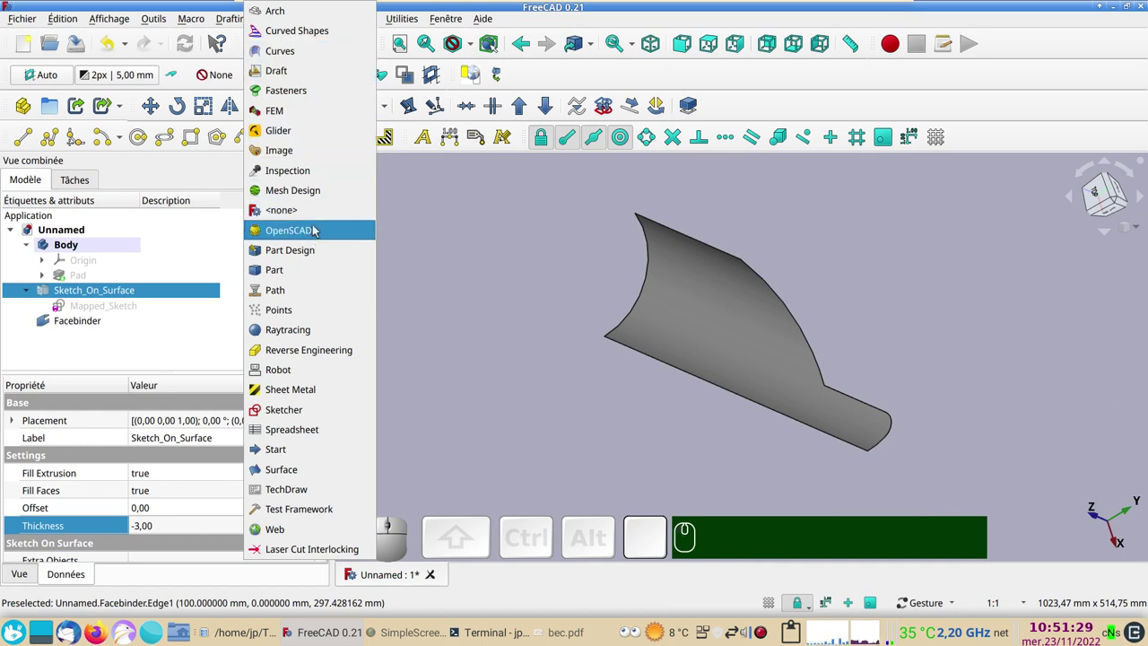
pyautogui.click(316, 190)
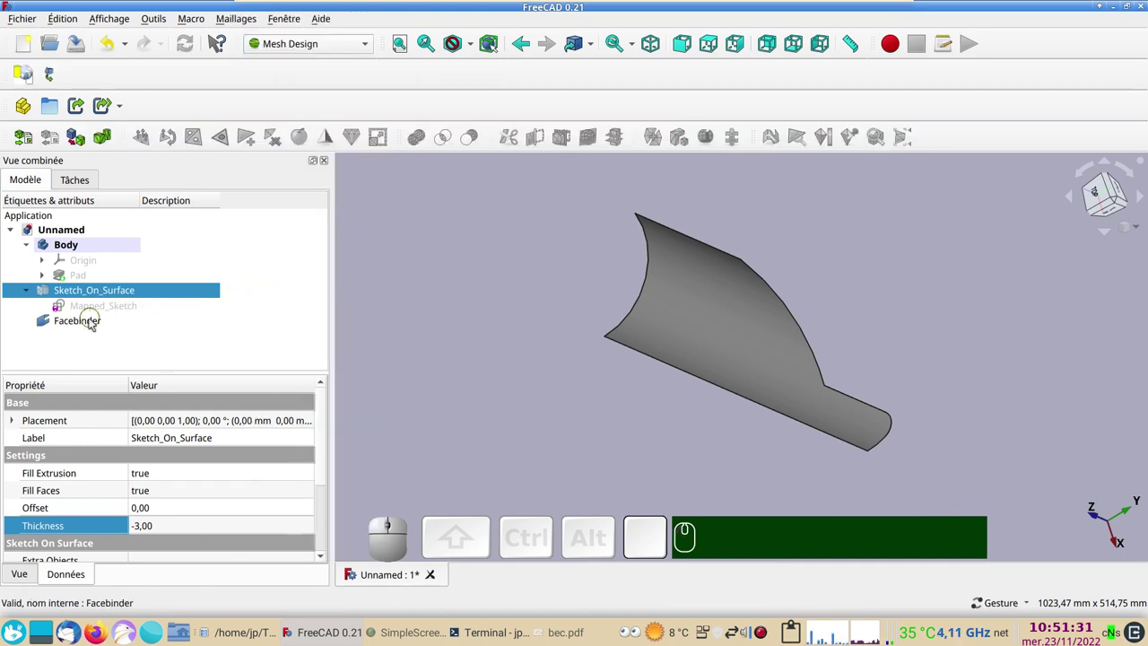
pyautogui.click(678, 294)
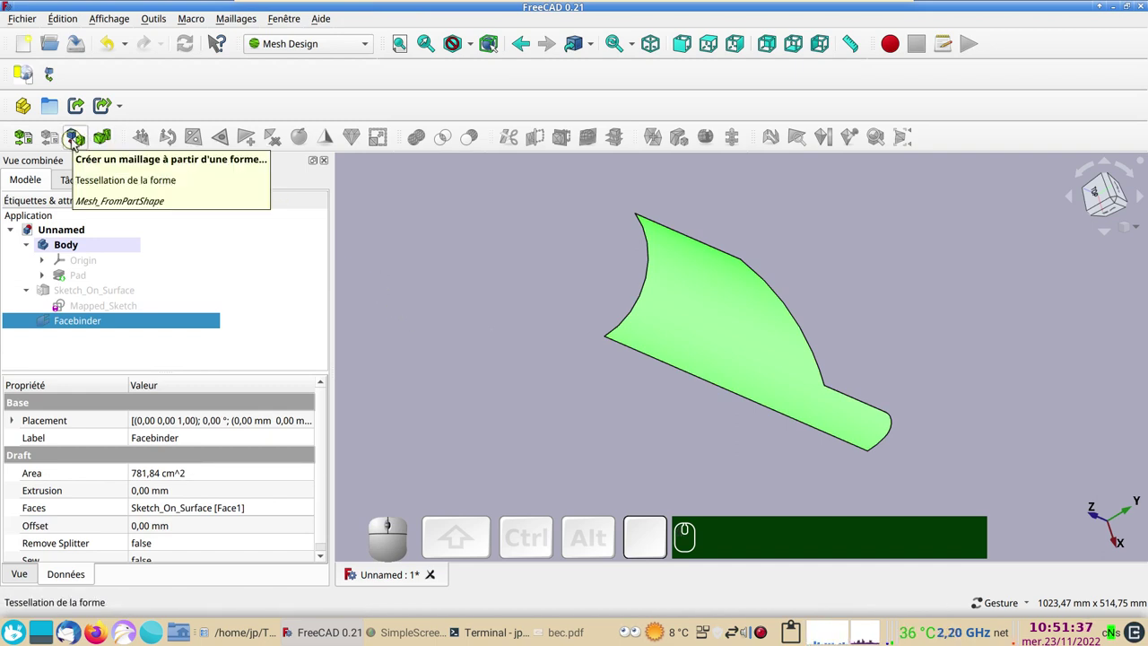
pyautogui.click(80, 141)
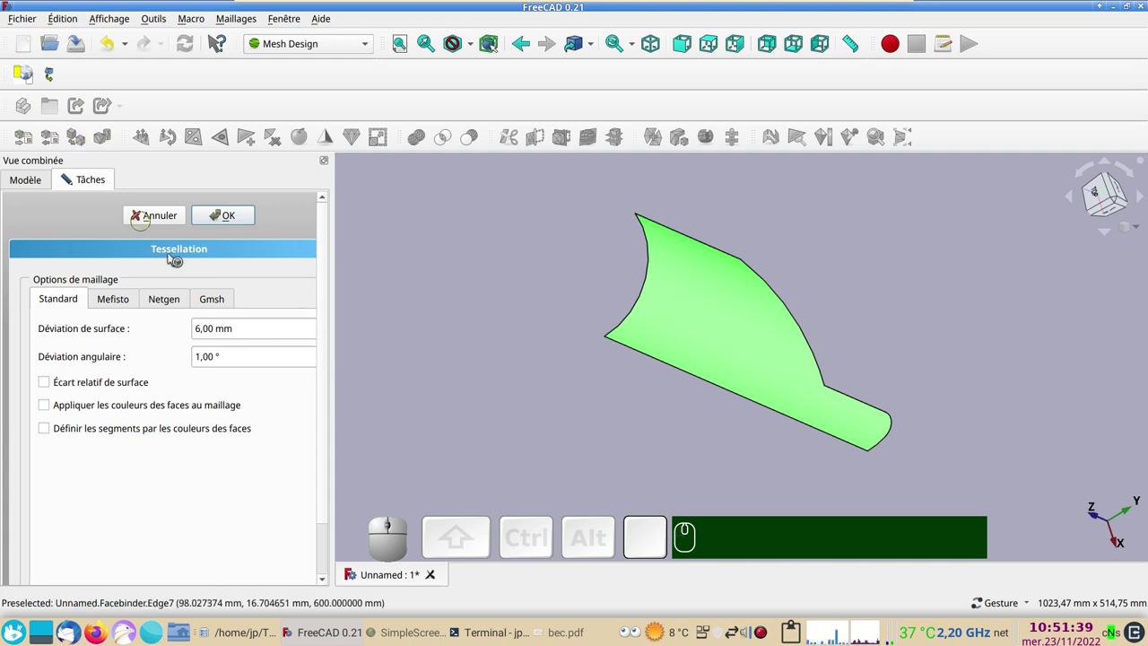
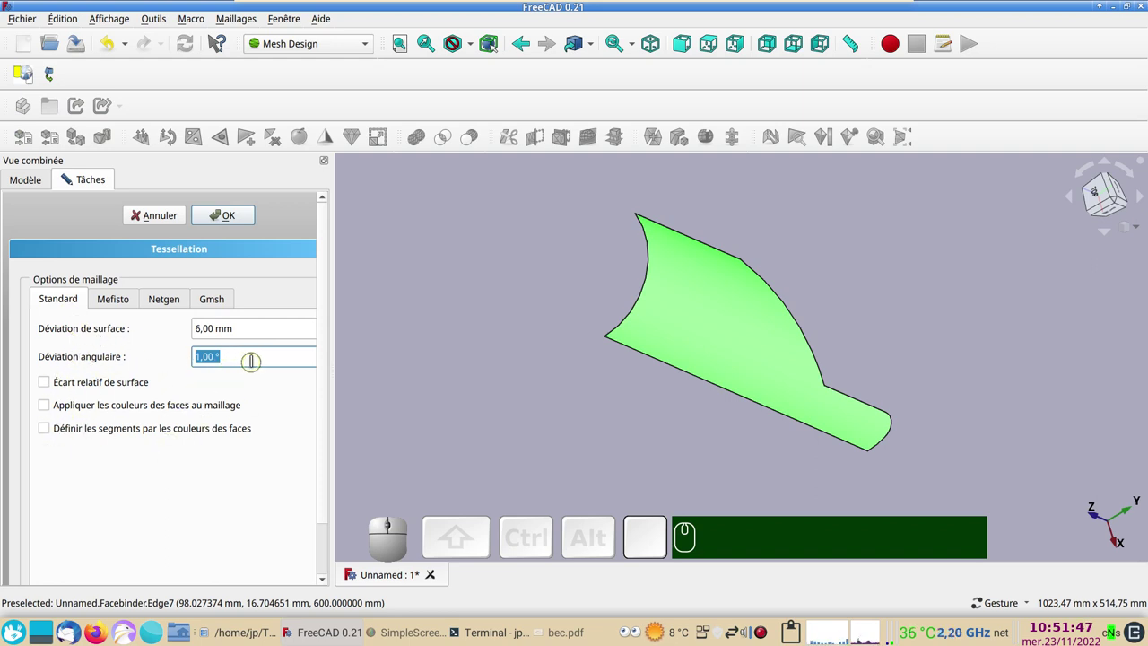
# - Tessellate the Facebinder with angular deviation 2, producing Facebinder (Meshed)
pyautogui.press('KP_2')
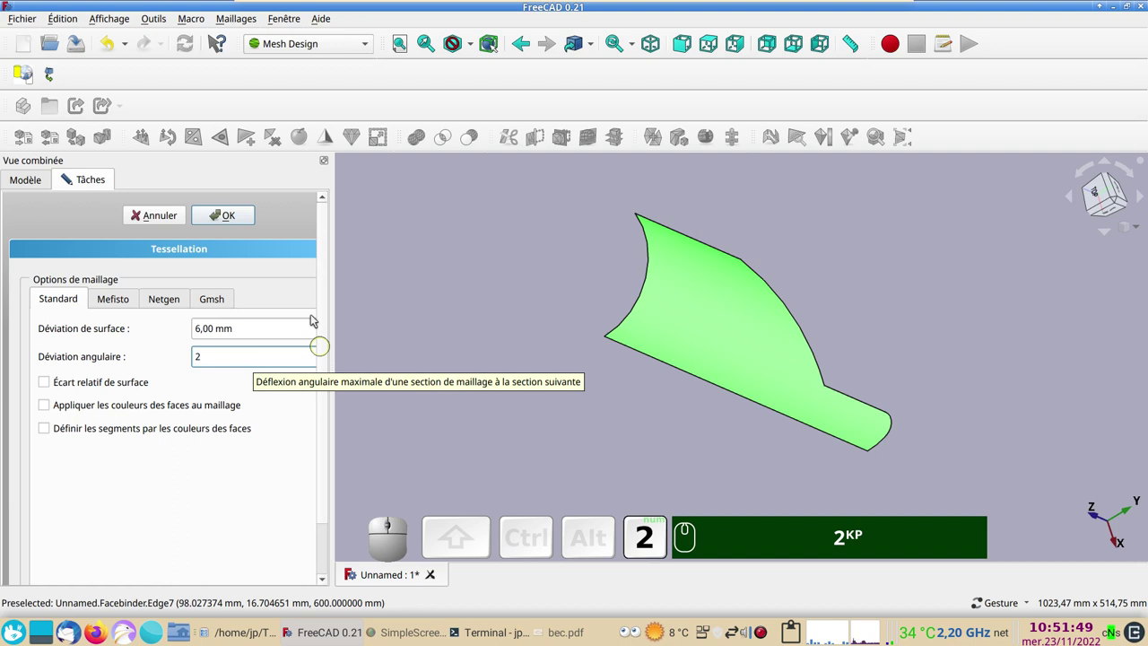
pyautogui.click(232, 212)
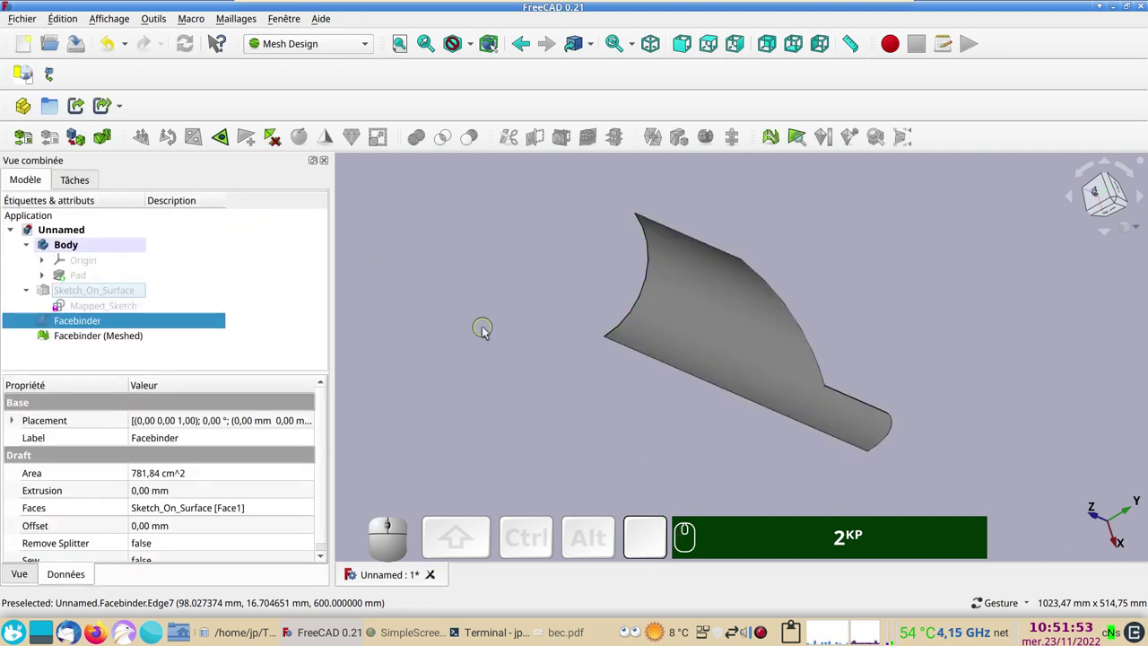
pyautogui.click(485, 330)
pyautogui.press('&')
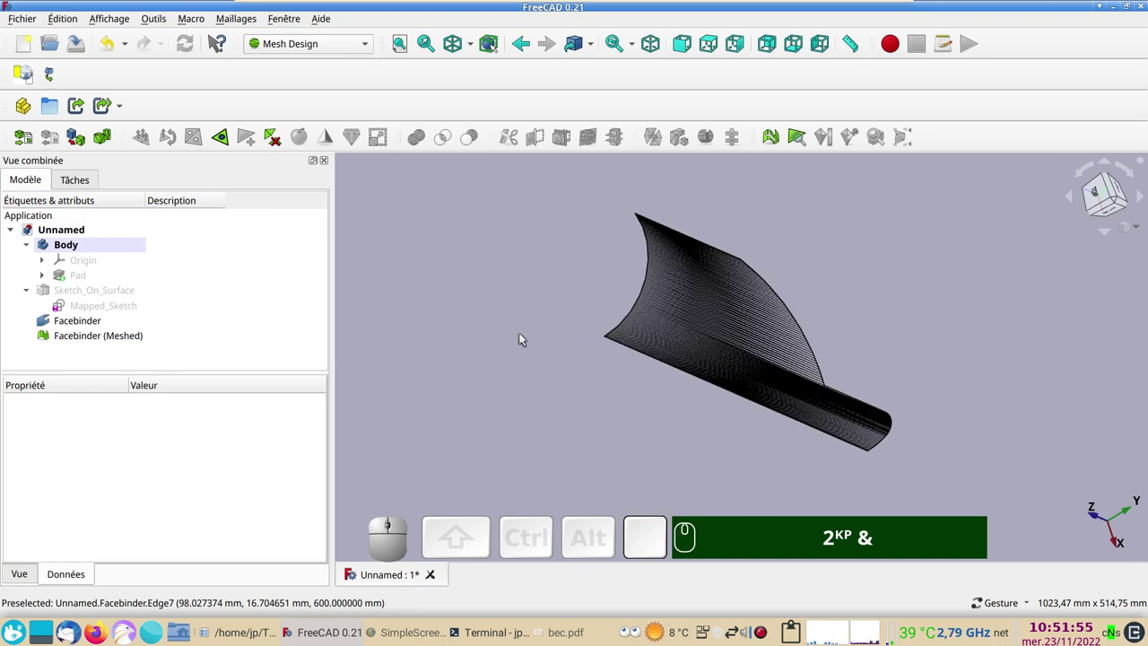
# - Hide the Facebinder so only the meshed spout stays visible
pyautogui.moveTo(669, 448); pyautogui.dragTo(598, 414)
pyautogui.press('&')
pyautogui.click(593, 417)
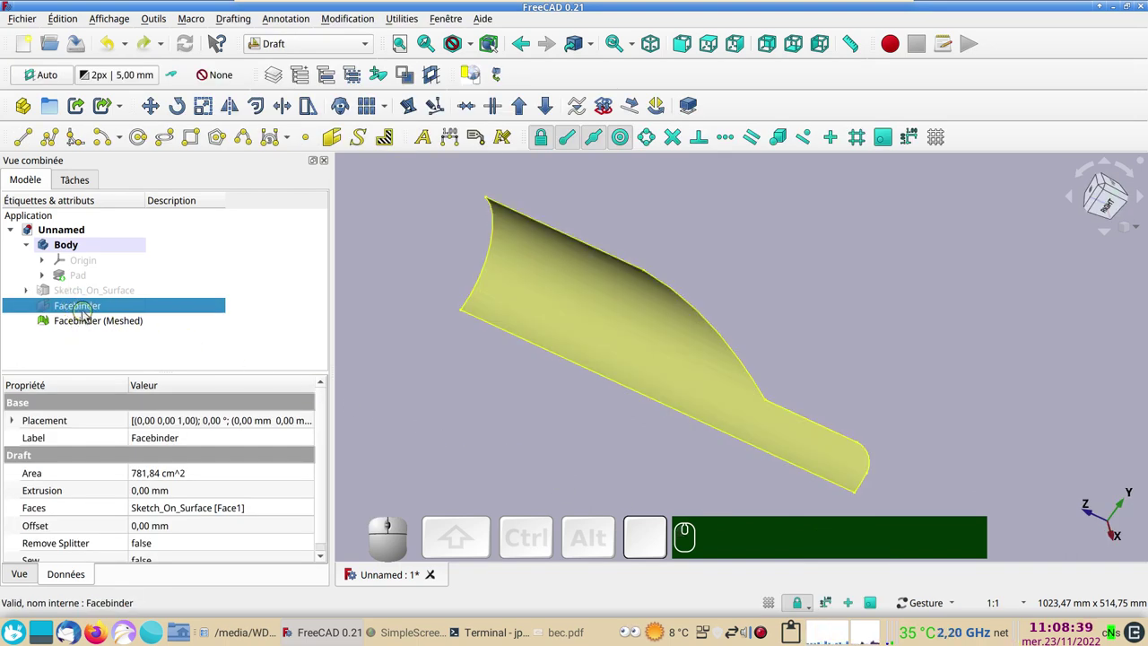
pyautogui.click(86, 312)
pyautogui.click(108, 340)
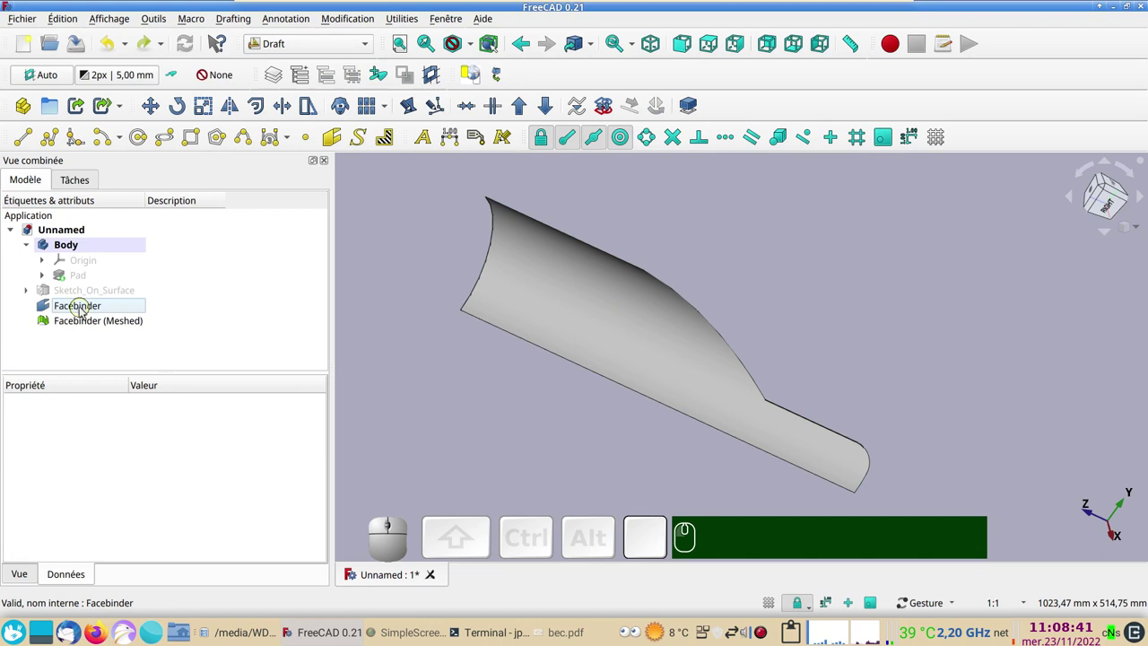
pyautogui.click(87, 307)
pyautogui.press('space')
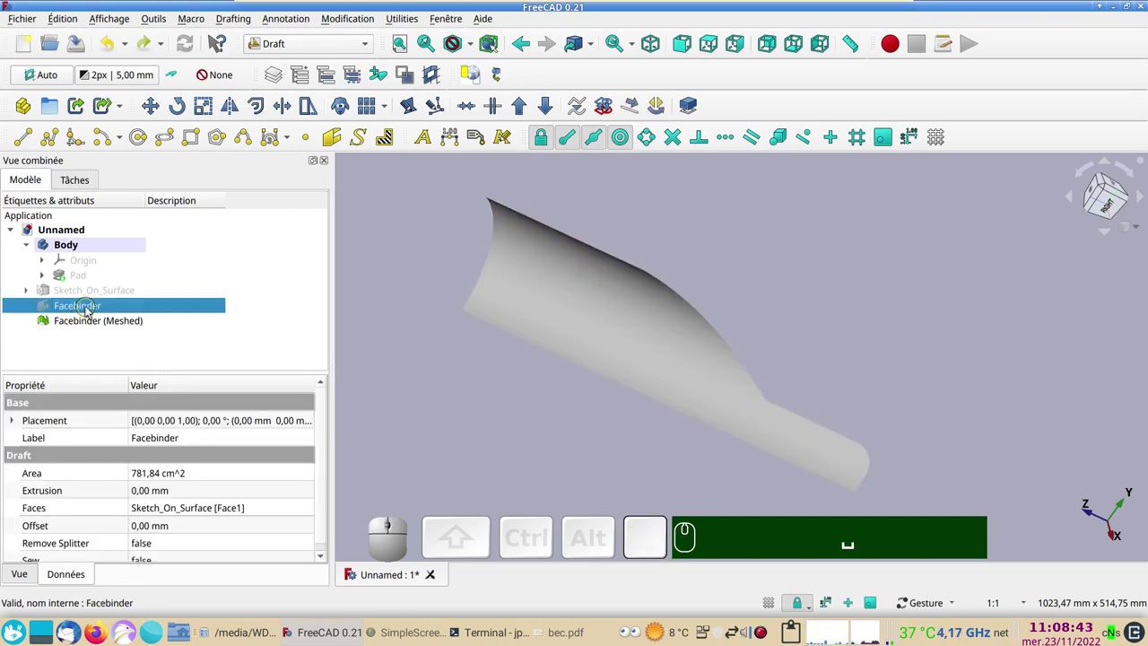
# - Select Facebinder (Meshed) and return to the Mesh Design workbench
pyautogui.click(82, 322)
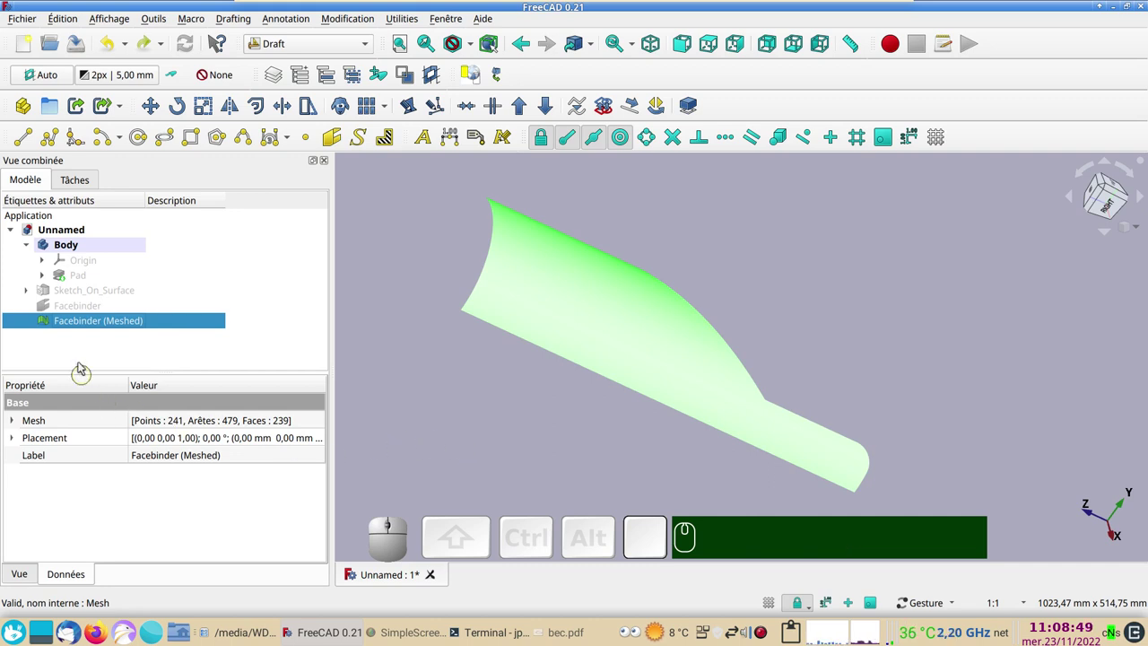
pyautogui.click(311, 49)
pyautogui.click(302, 196)
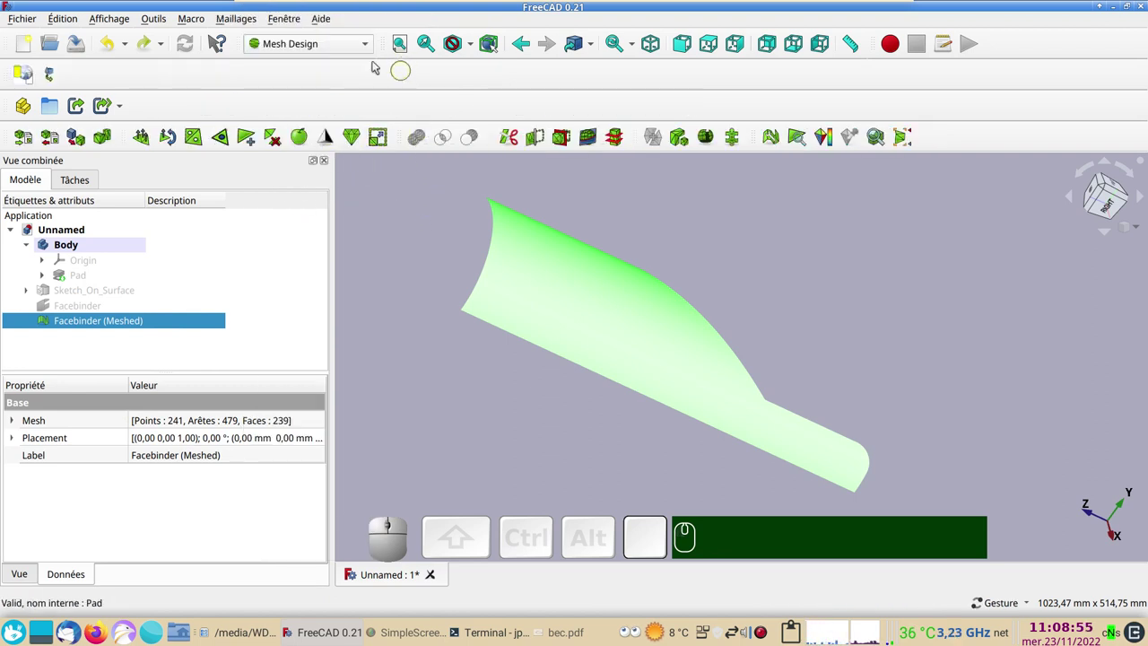
# - Unwrap the mesh into a flat Shape outline and centre it in top view
pyautogui.click(231, 21)
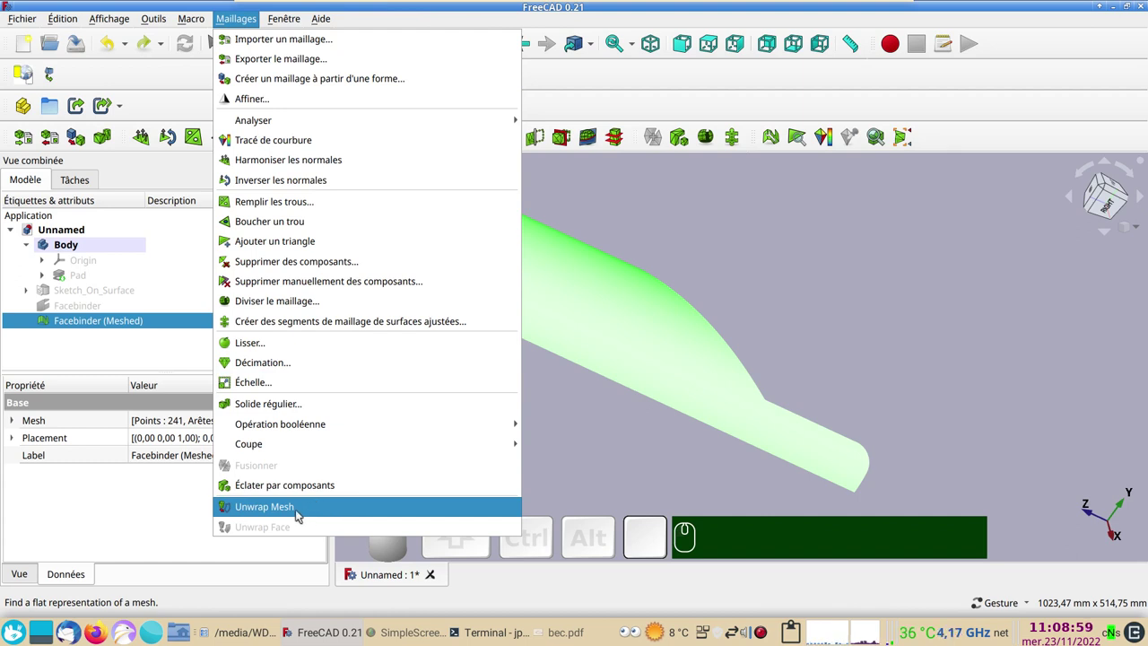
pyautogui.click(302, 511)
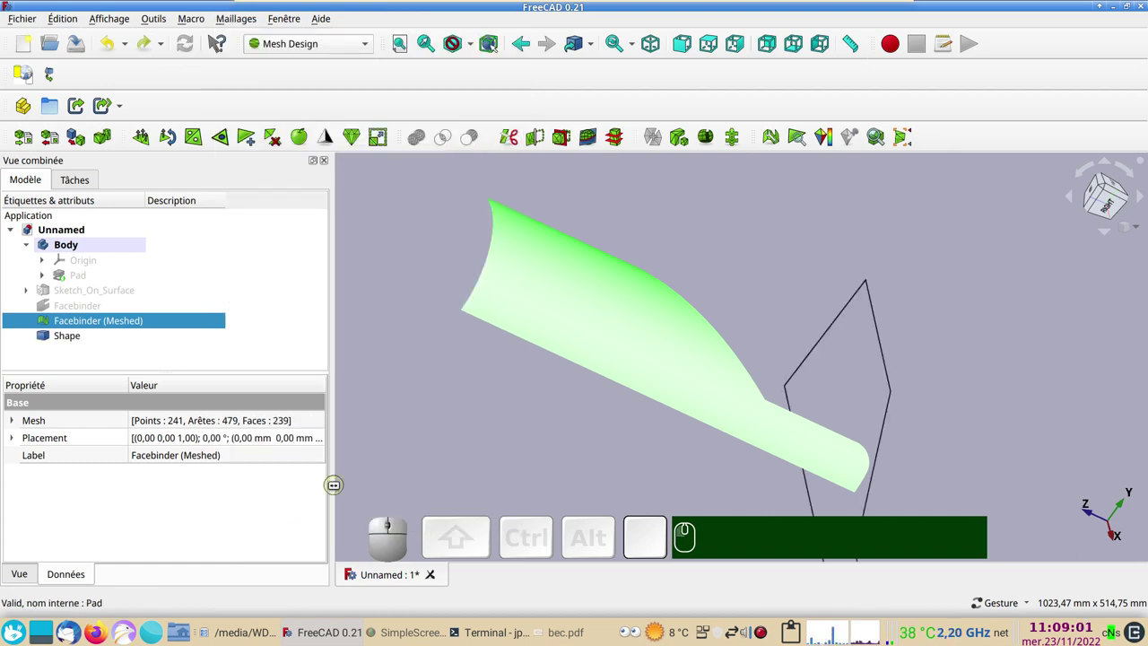
pyautogui.scroll(-3)
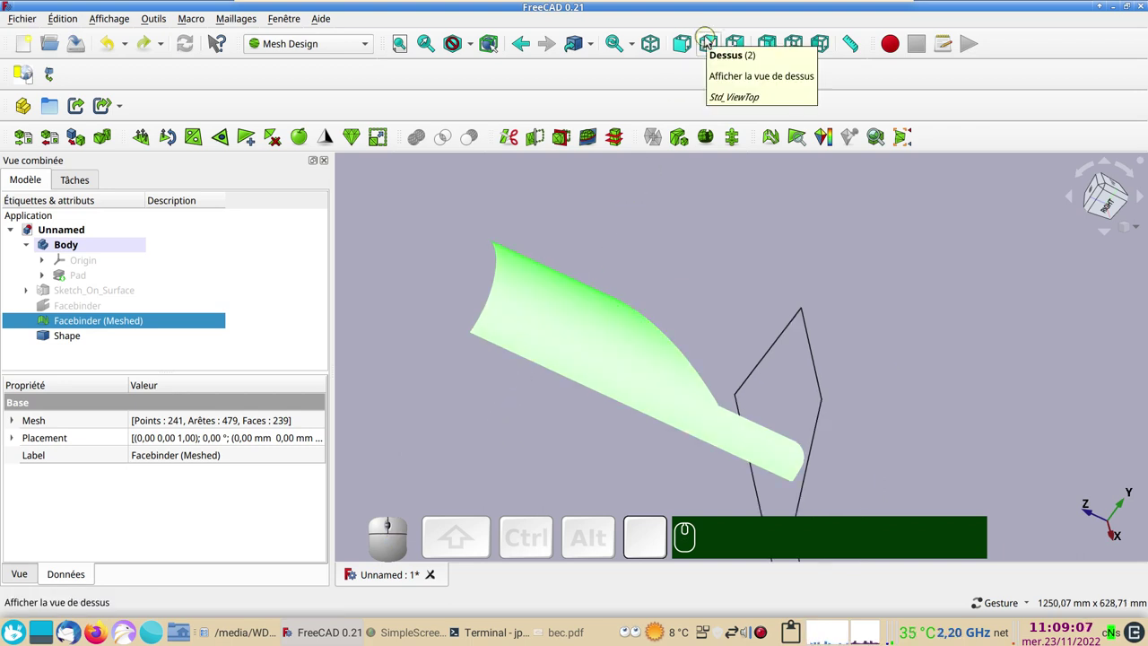
pyautogui.press('KP_2')
pyautogui.scroll(3)
pyautogui.moveTo(767, 329); pyautogui.dragTo(675, 338)
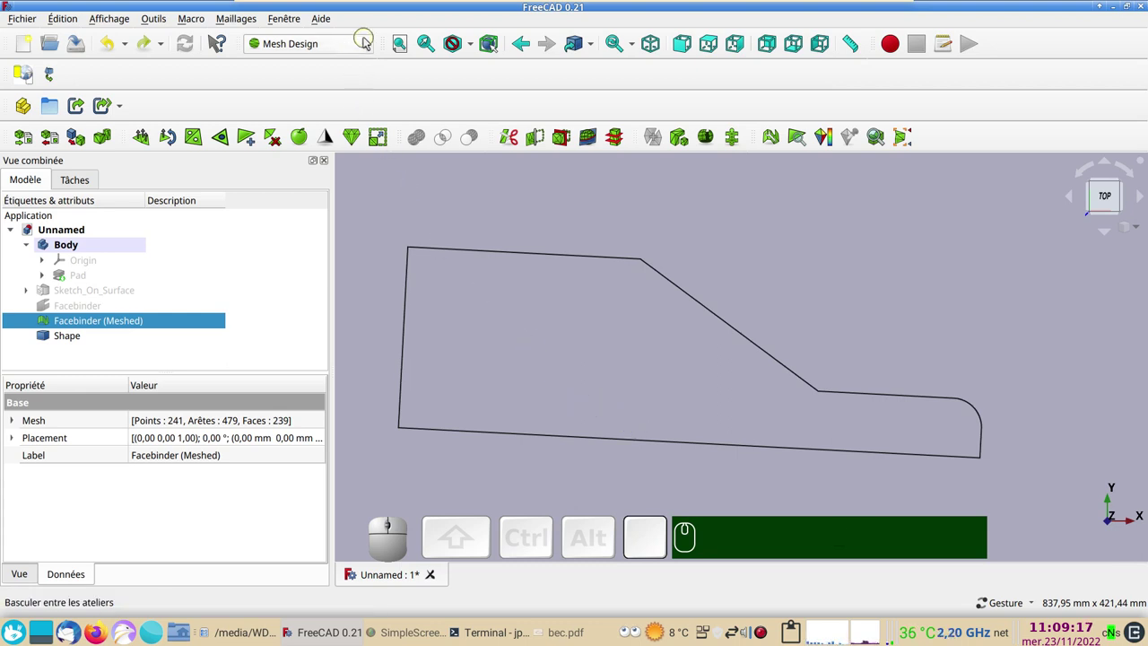
pyautogui.click(365, 39)
# - Begin a Draft line snapped to the outline's lower-left corner, running horizontally right
pyautogui.click(340, 70)
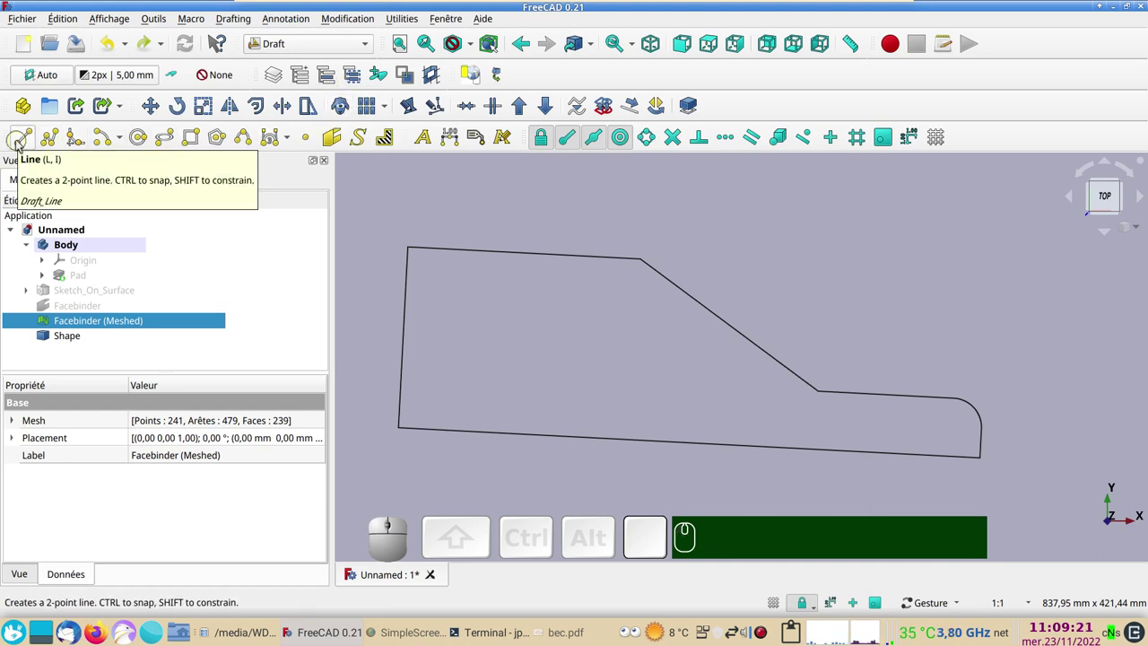
pyautogui.click(18, 142)
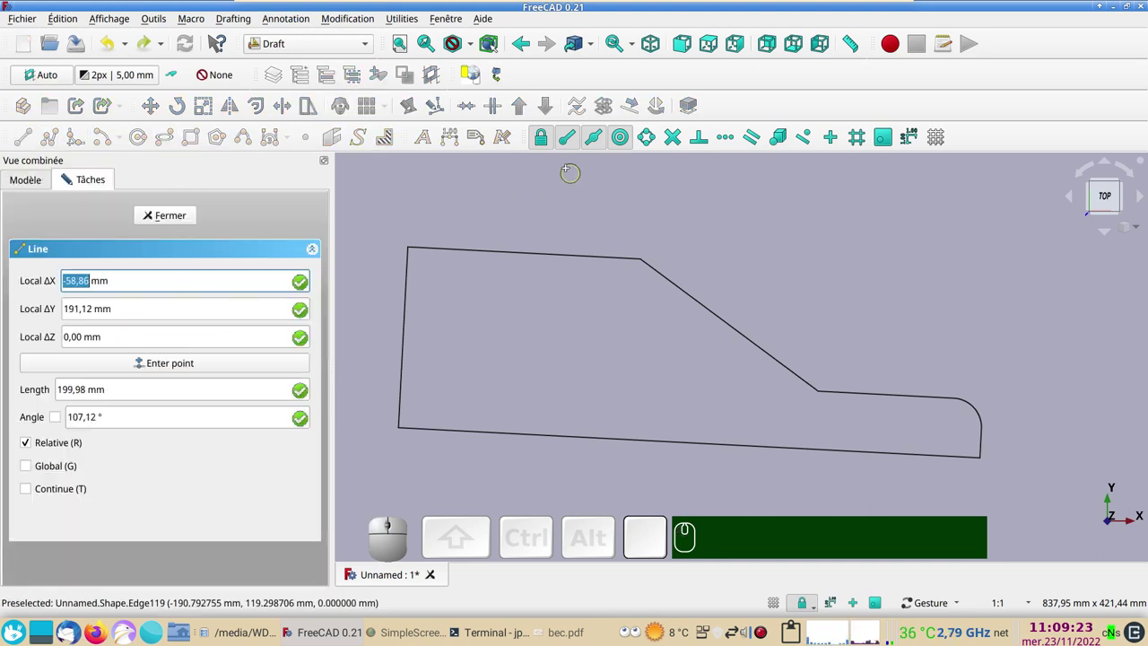
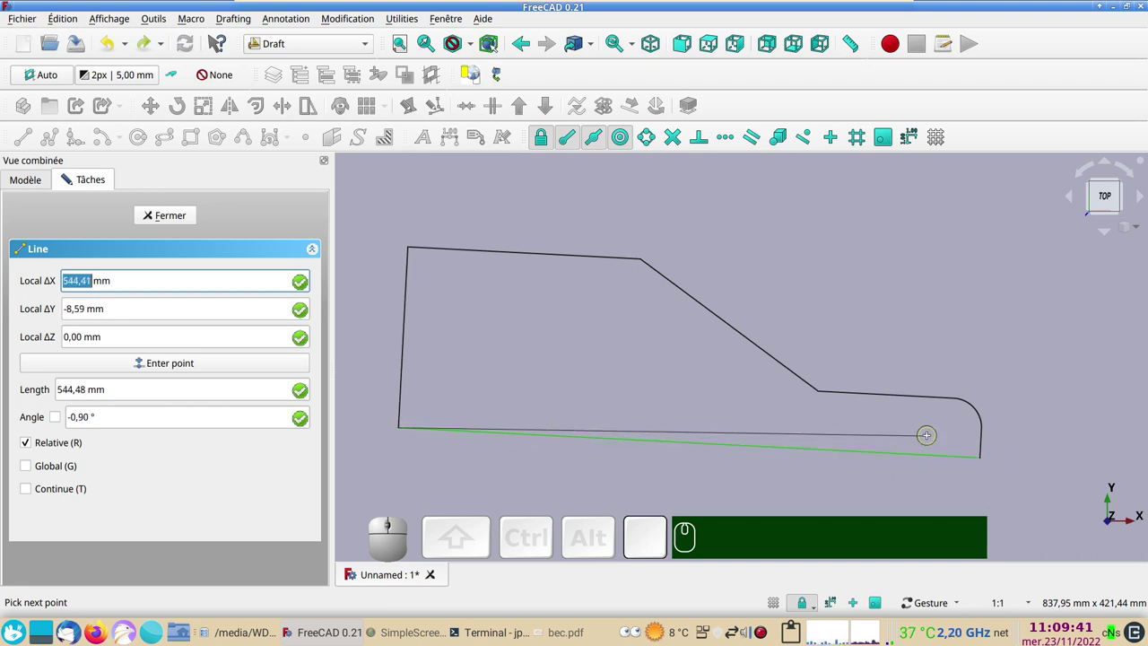
pyautogui.press('x')
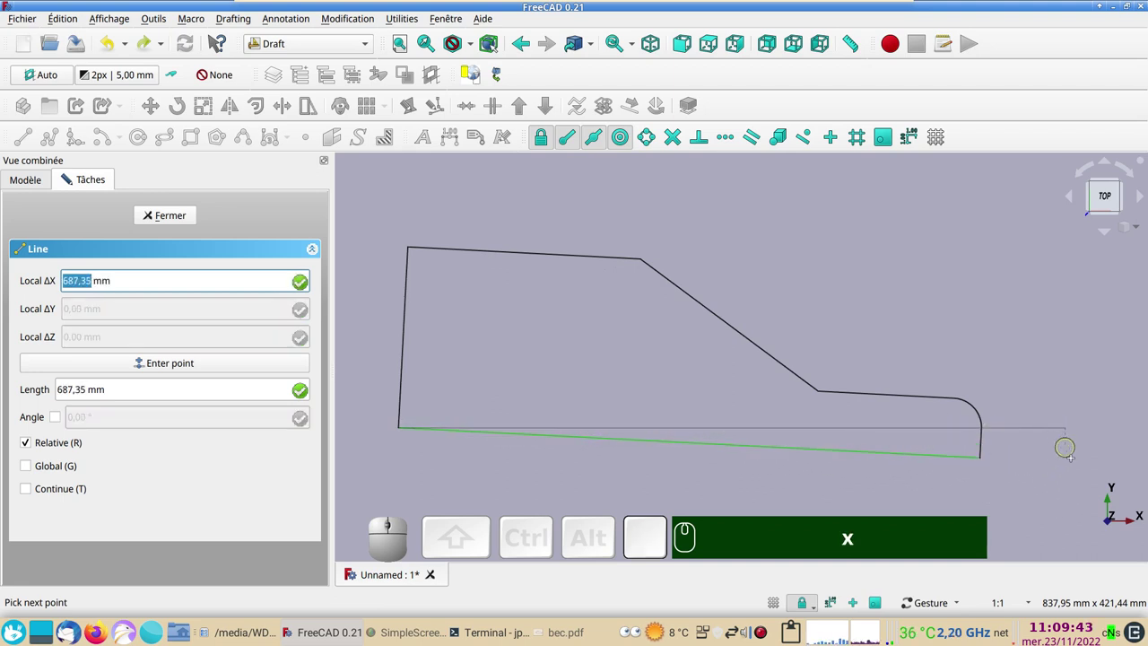
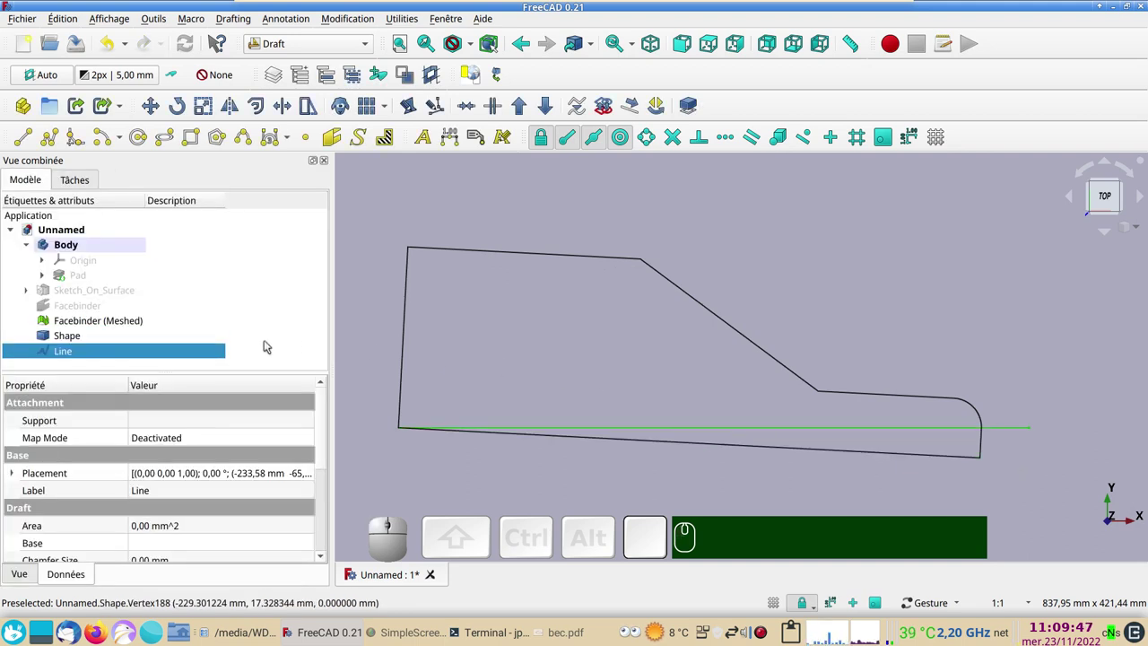
# - Select the Shape and start Draft Rotate to level its bottom edge on the reference line
pyautogui.click(78, 336)
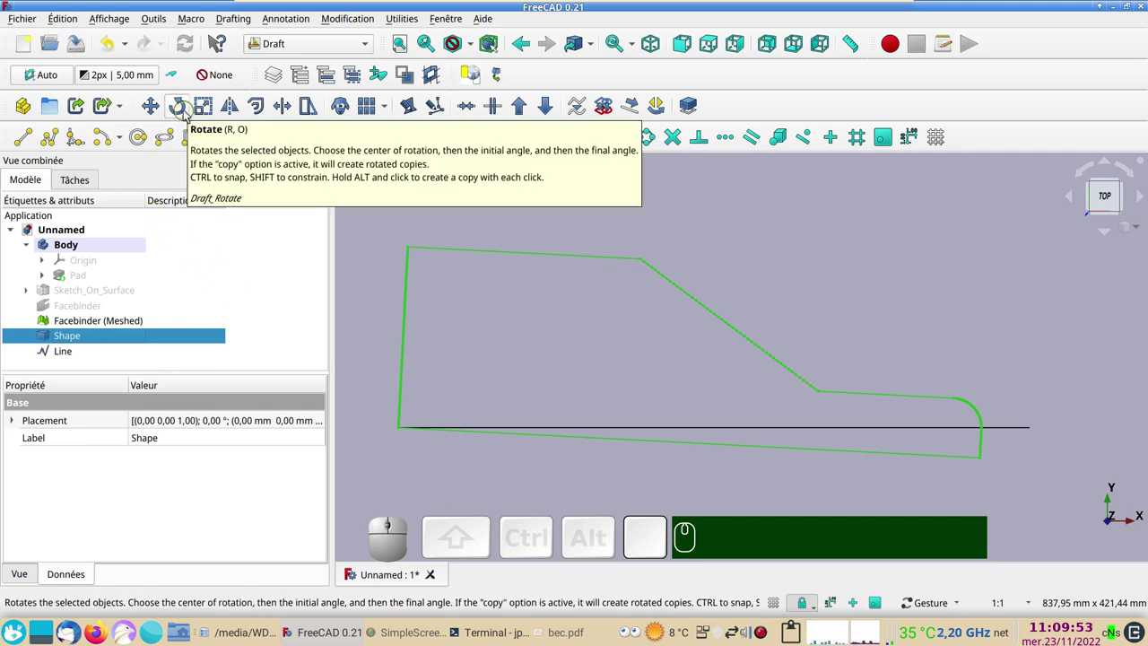
pyautogui.click(190, 111)
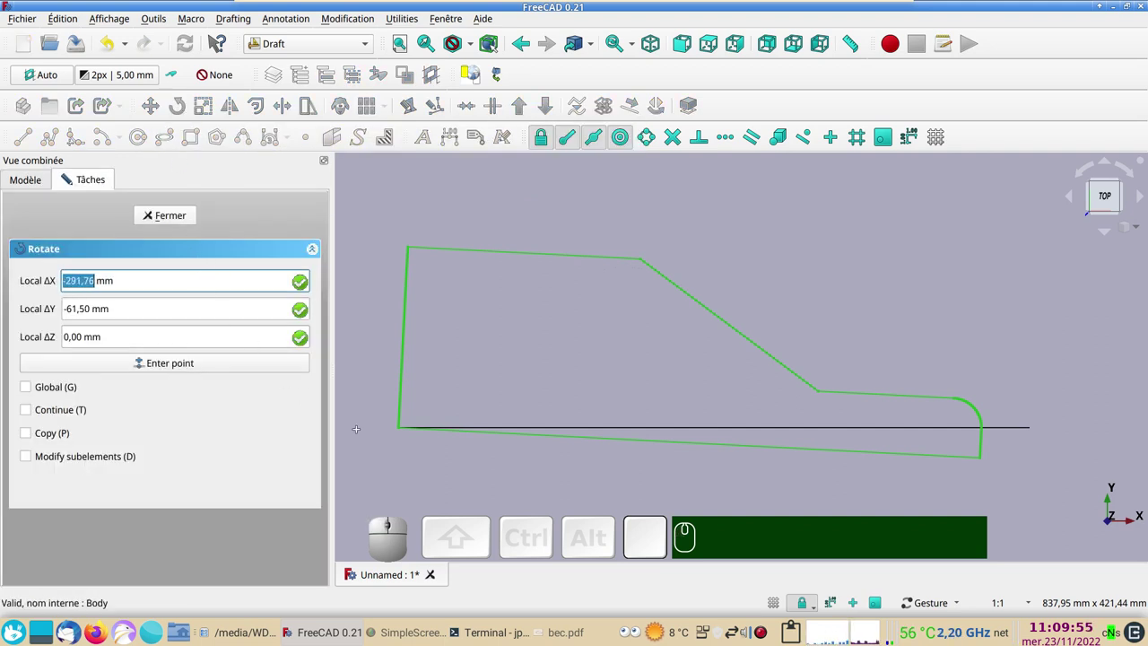
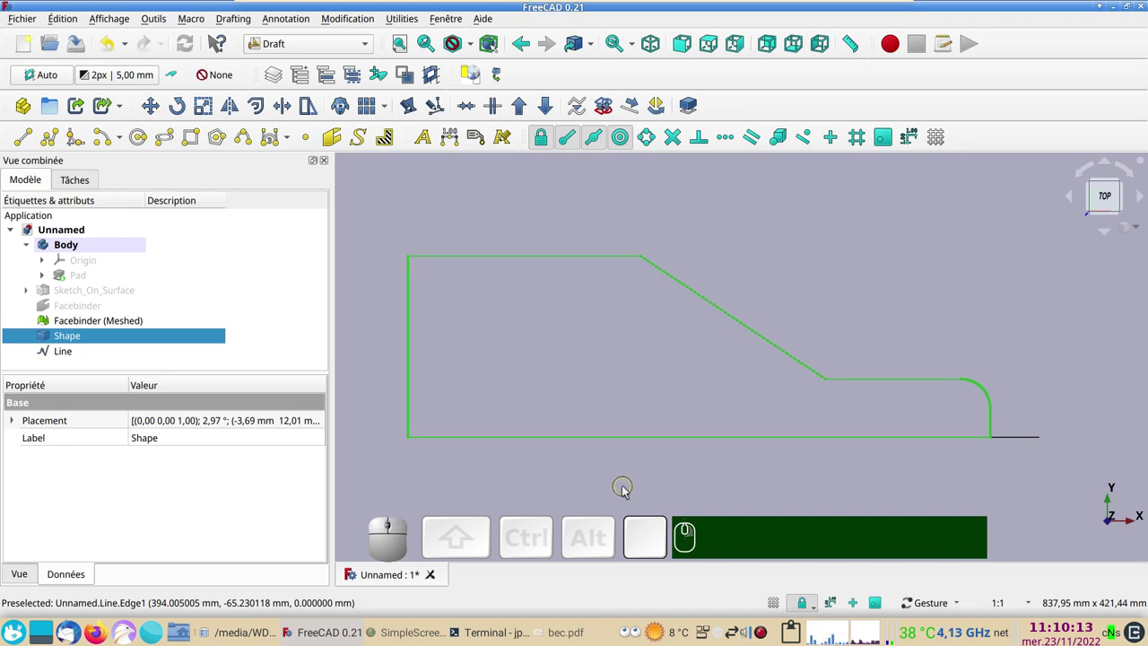
pyautogui.rightClick(494, 205)
pyautogui.click(486, 202)
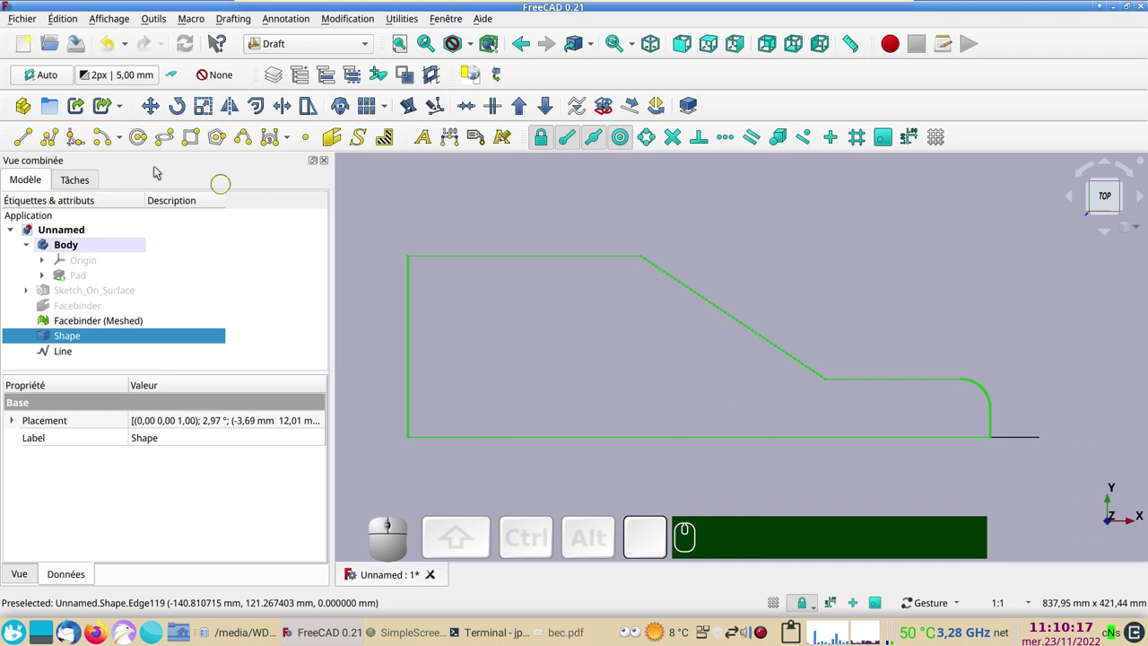
pyautogui.click(26, 138)
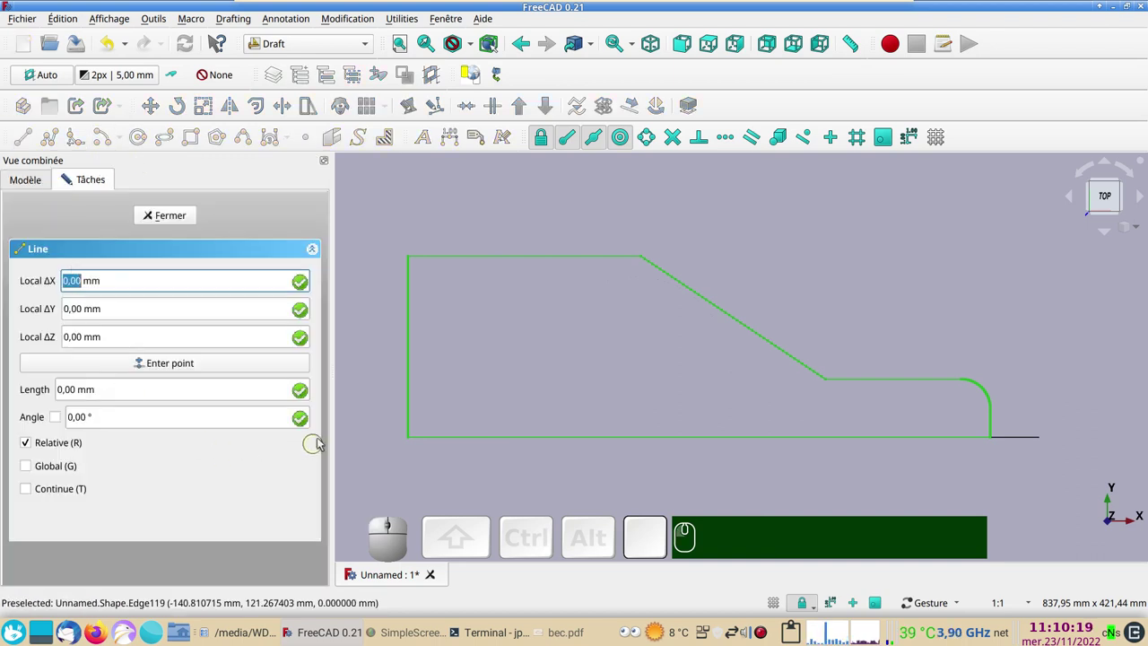
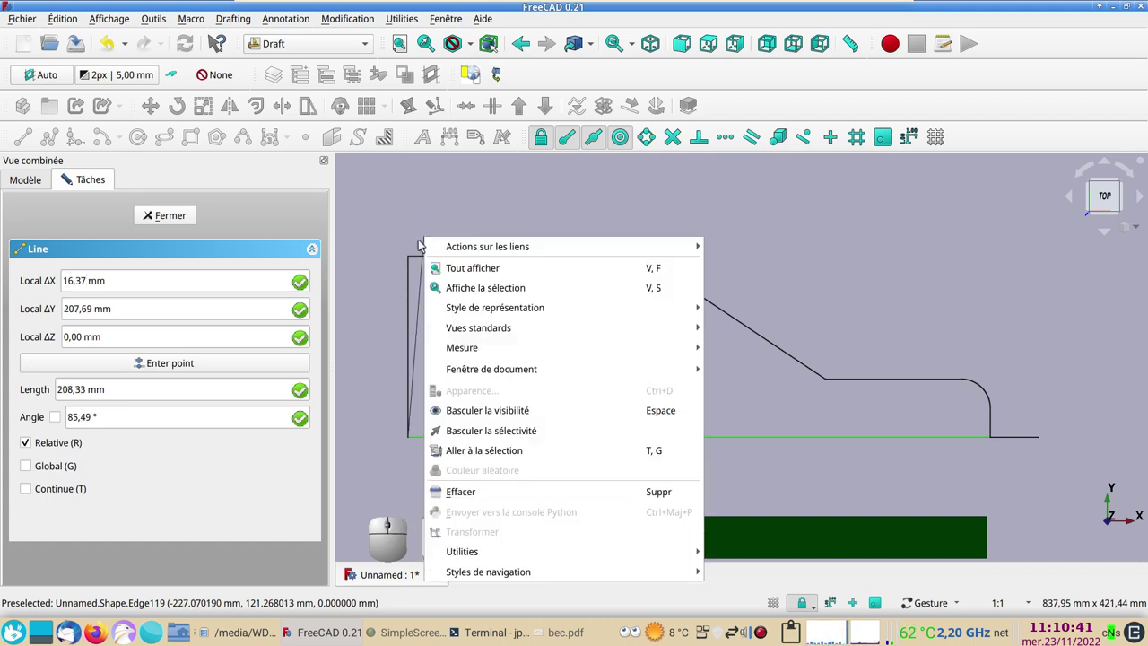
pyautogui.click(412, 238)
pyautogui.press('Escape')
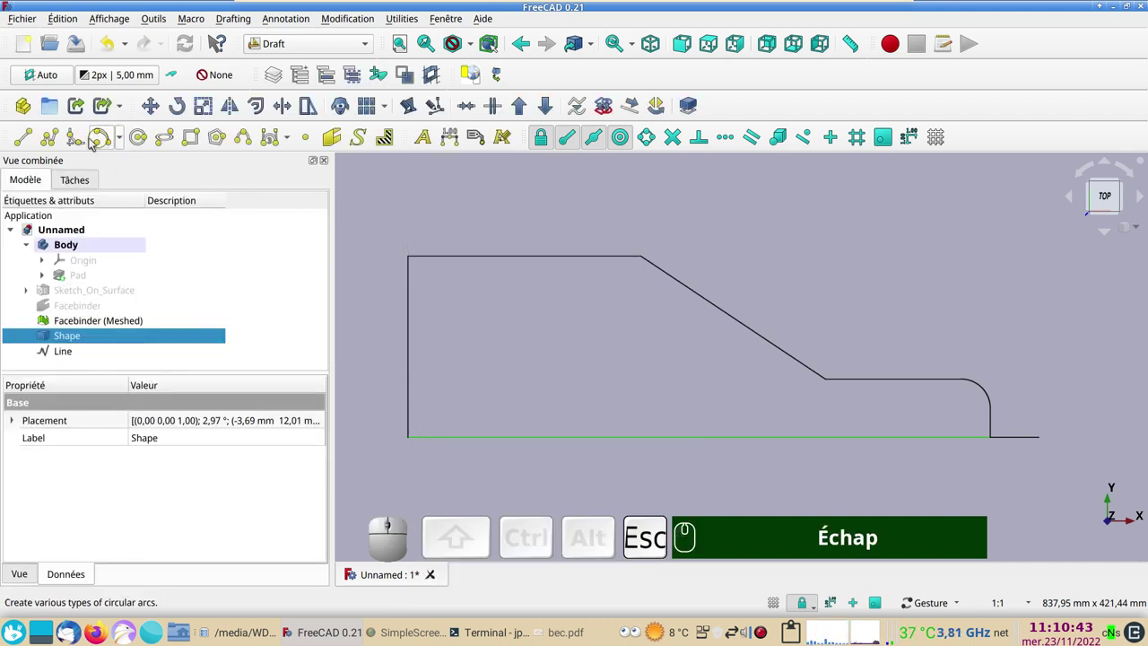
pyautogui.click(449, 136)
pyautogui.press('Escape')
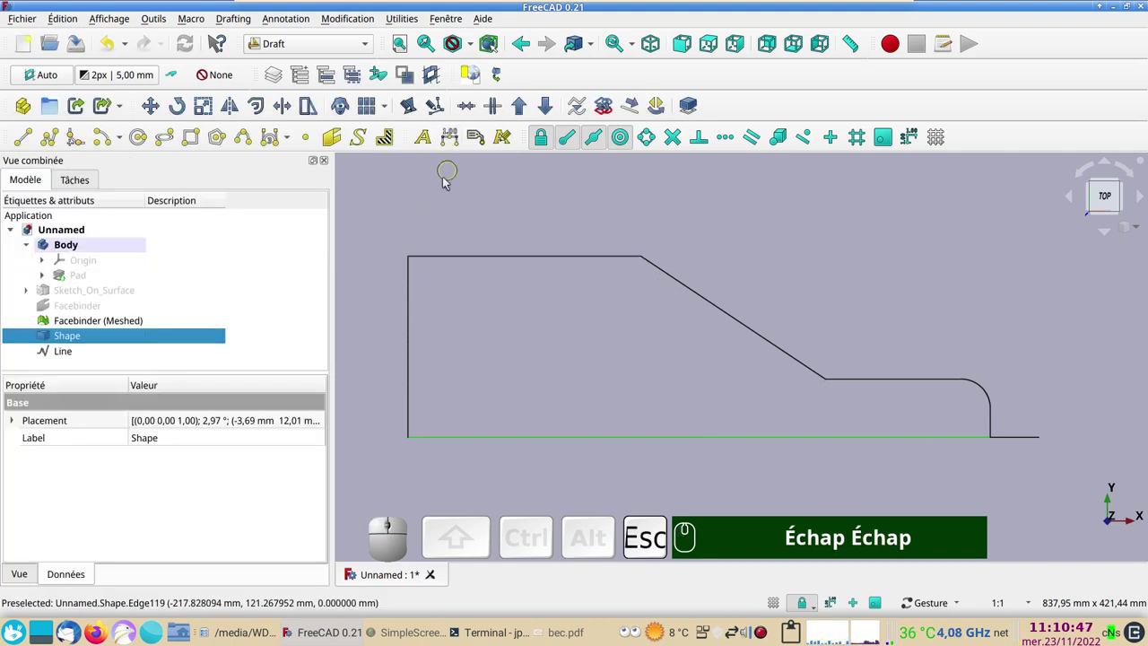
# - Measure the outline's top edge at 240 mm, then select Sketch_On_Surface to show it
pyautogui.click(447, 186)
pyautogui.click(454, 137)
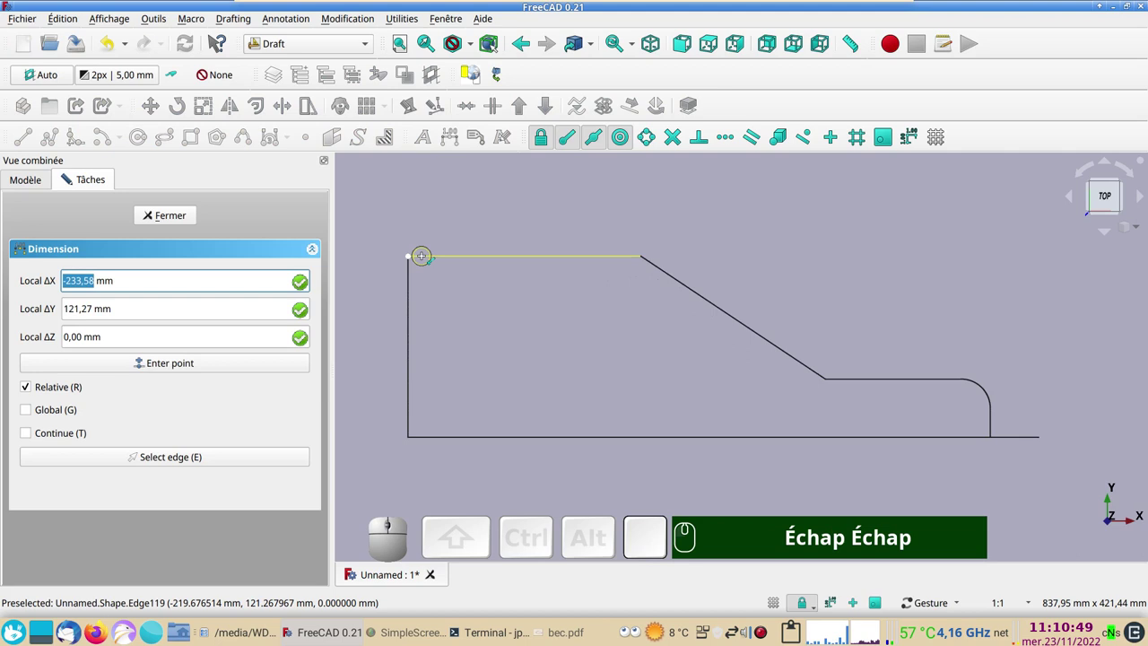
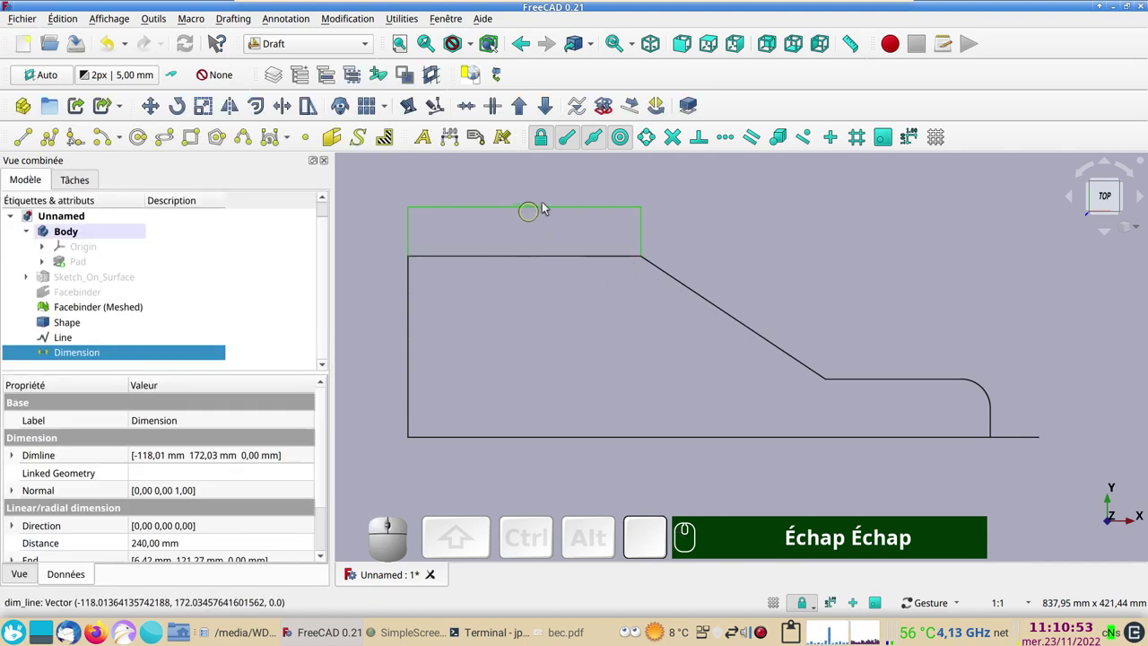
pyautogui.click(114, 44)
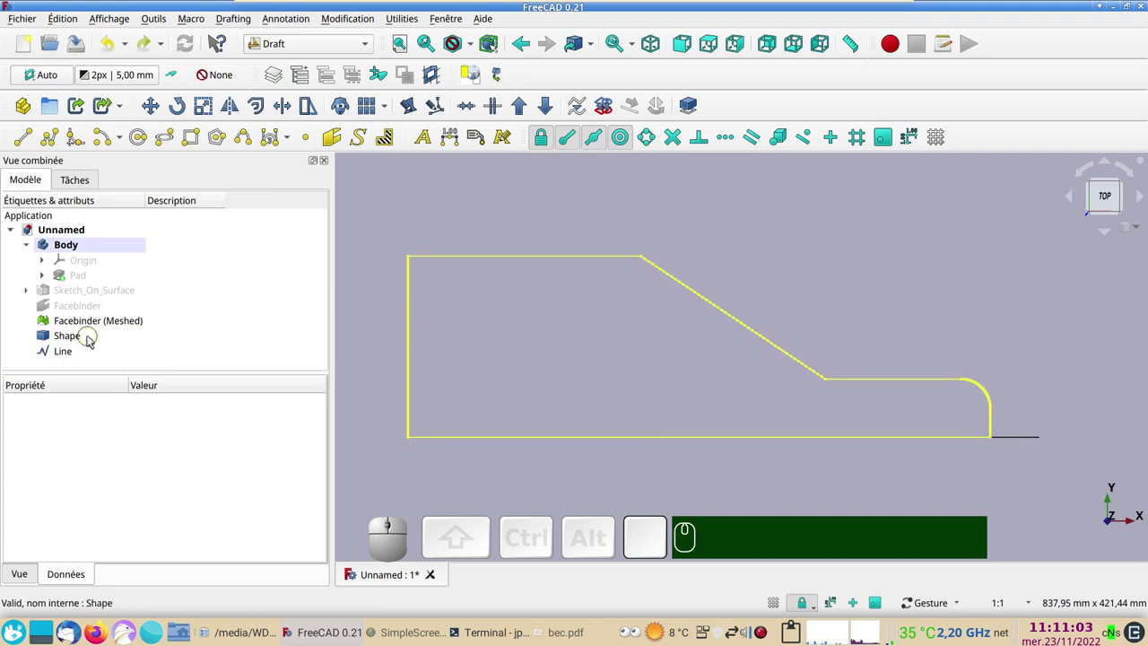
pyautogui.click(86, 289)
# - Hide the Sketch_On_Surface arc and the meshed facebinder
pyautogui.press('space')
pyautogui.moveTo(770, 376); pyautogui.dragTo(738, 386)
pyautogui.press('space')
pyautogui.press('space')
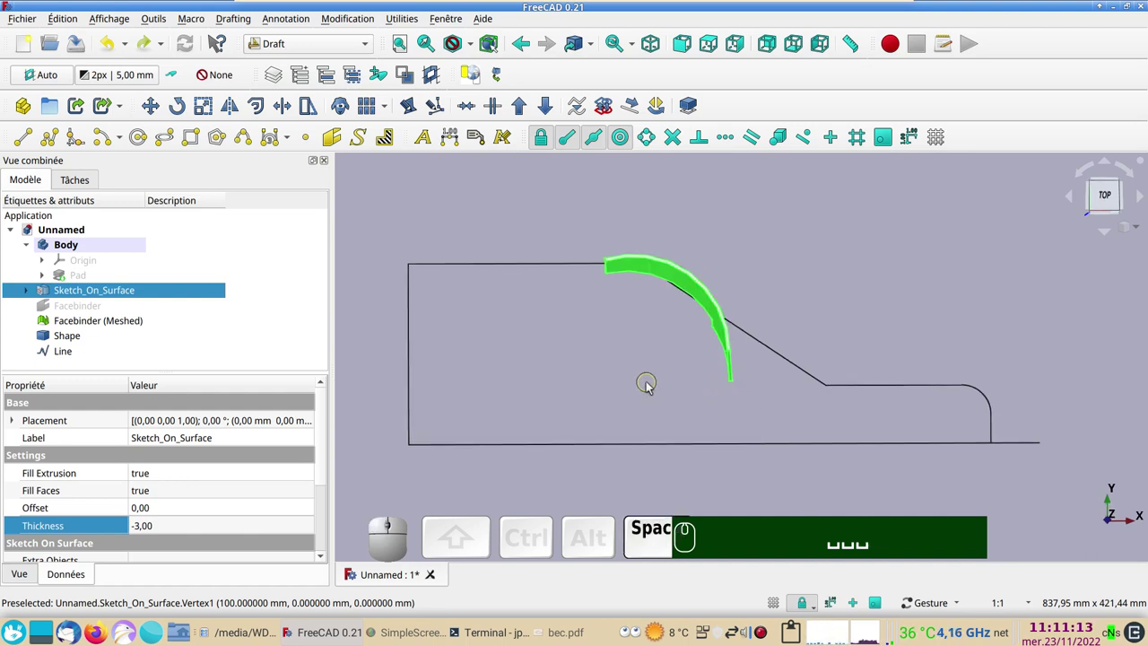
pyautogui.press('space')
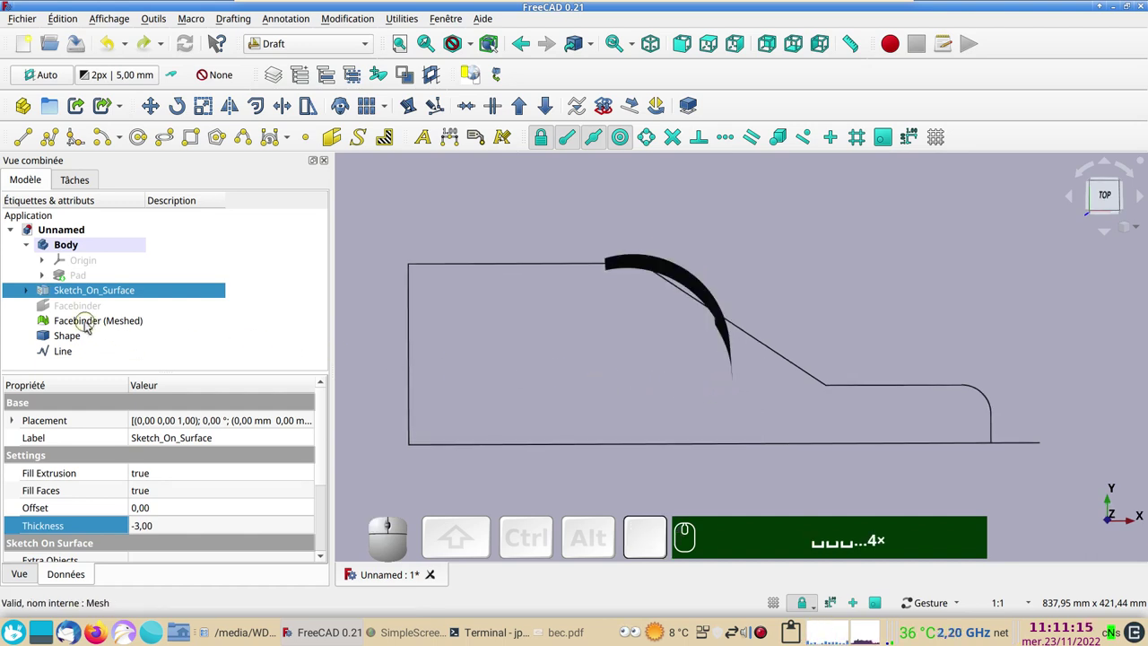
pyautogui.click(88, 325)
pyautogui.press('space')
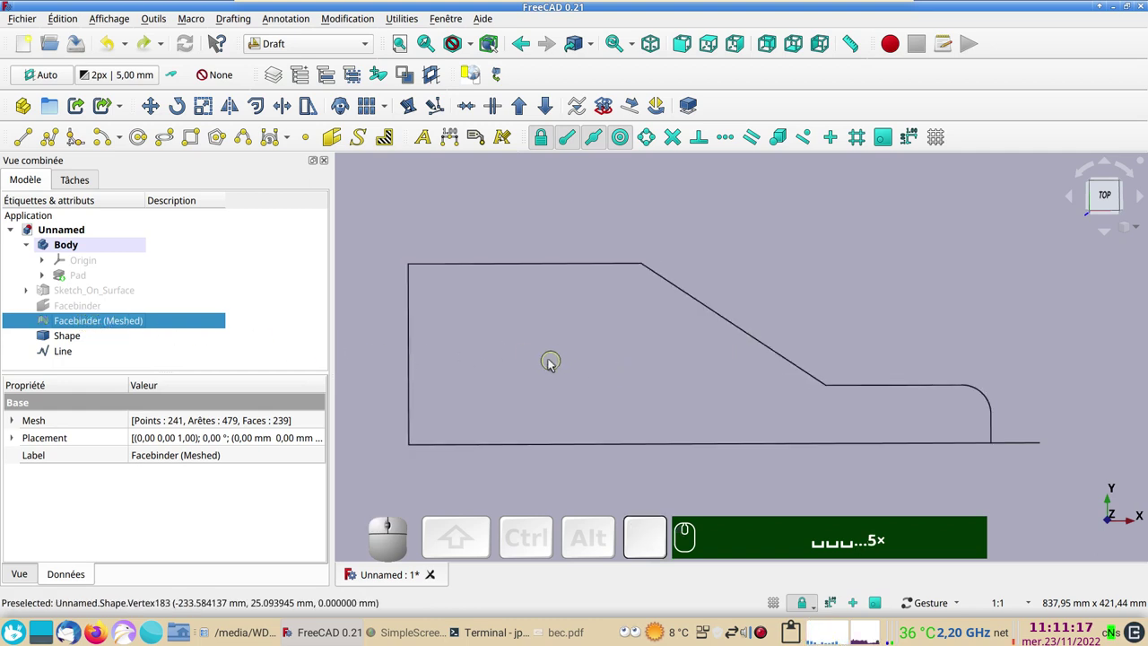
# - Hide the reference line and bring the whole outline back into top view
pyautogui.press('KP_2')
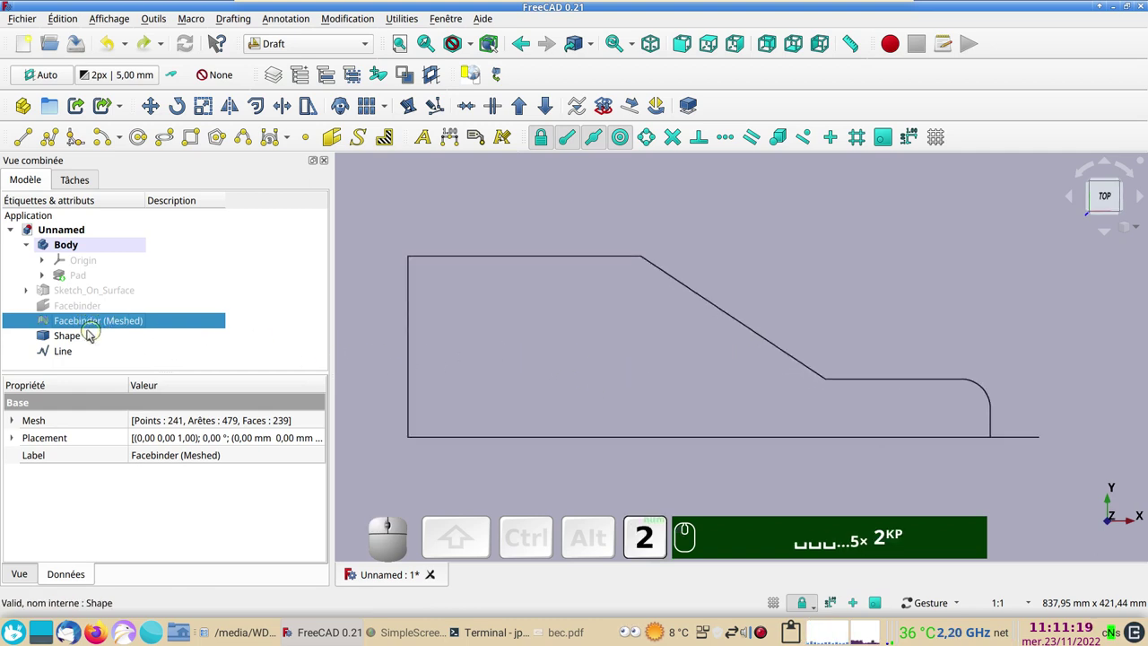
pyautogui.click(70, 350)
pyautogui.write('␣␣␣␣␣ 2ᴷᴾ')
pyautogui.press('space')
pyautogui.scroll(3)
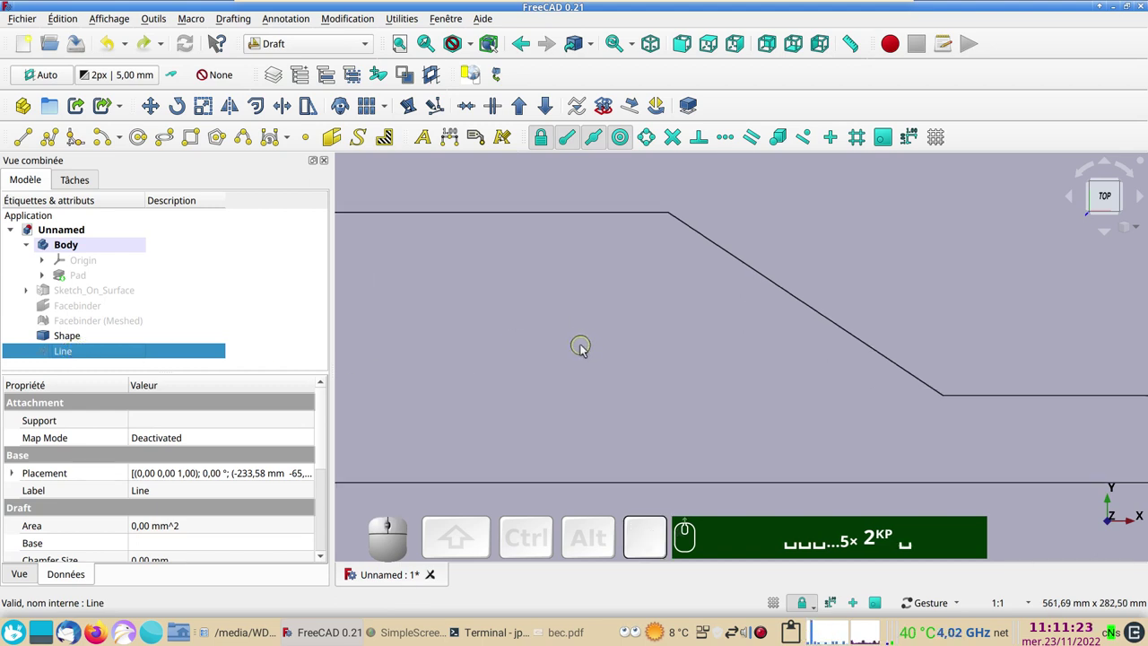
pyautogui.scroll(-3)
pyautogui.moveTo(573, 349); pyautogui.dragTo(606, 340)
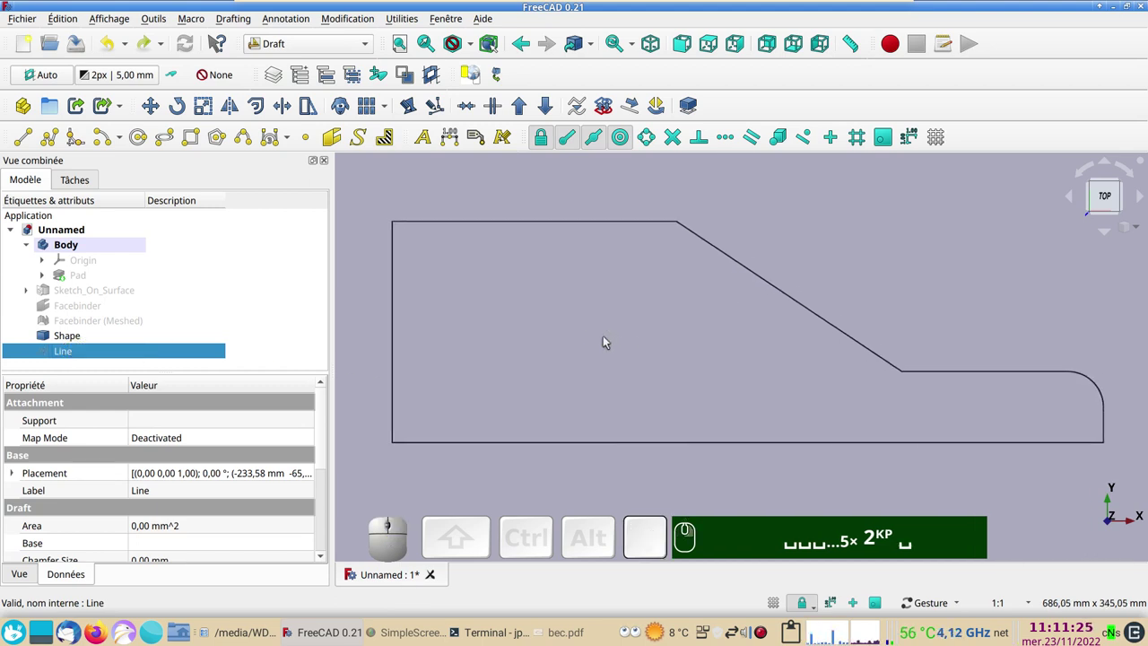
pyautogui.scroll(-3)
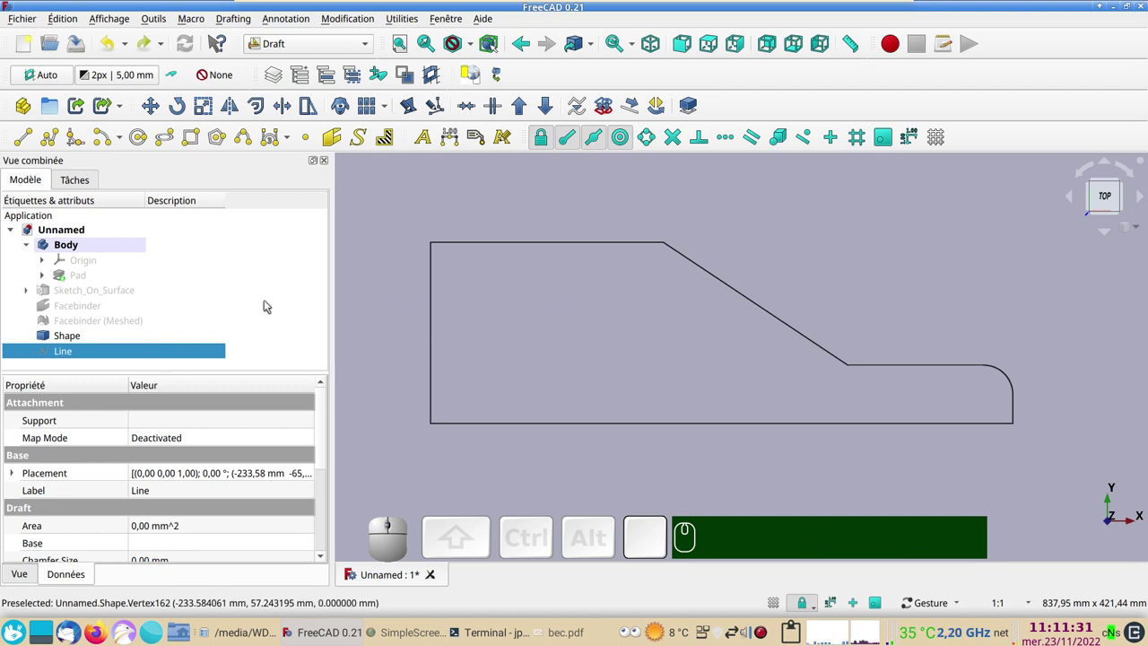
# - Convert the Shape outline into Sketch001 with Draft to Sketch, hiding the original Shape
pyautogui.click(103, 337)
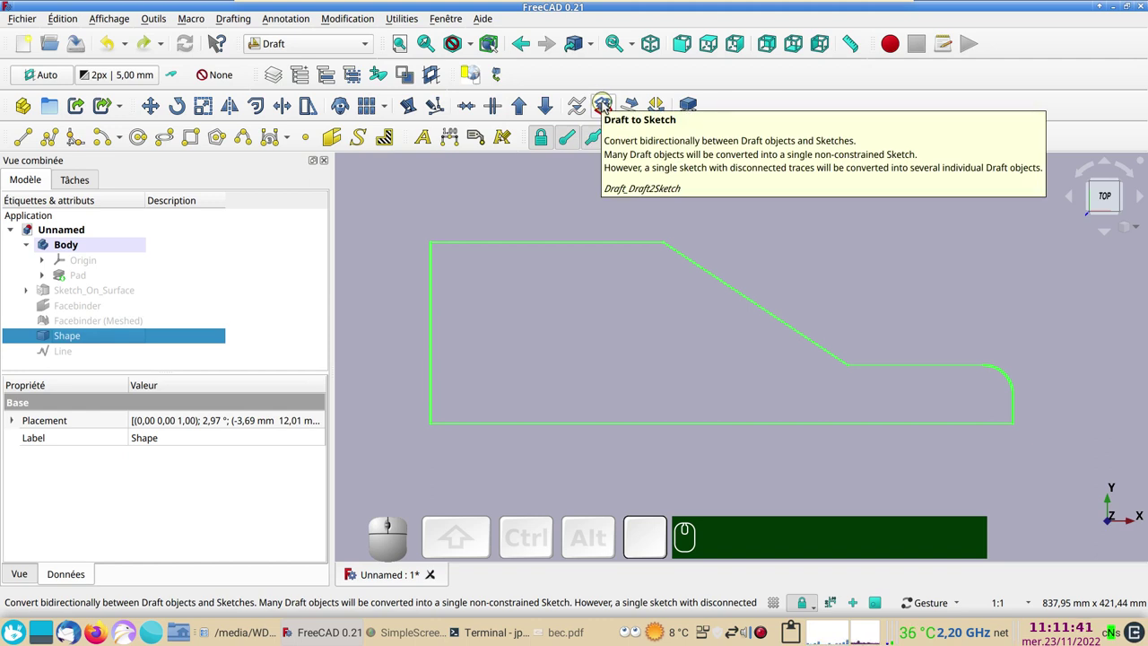
pyautogui.click(605, 105)
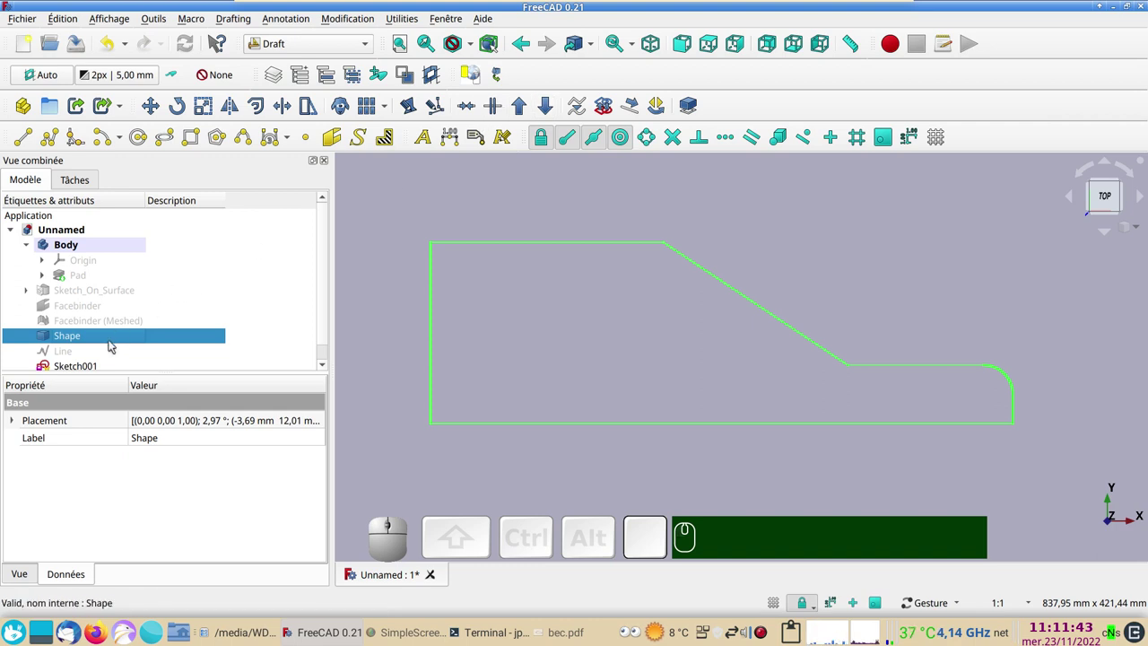
pyautogui.scroll(-3)
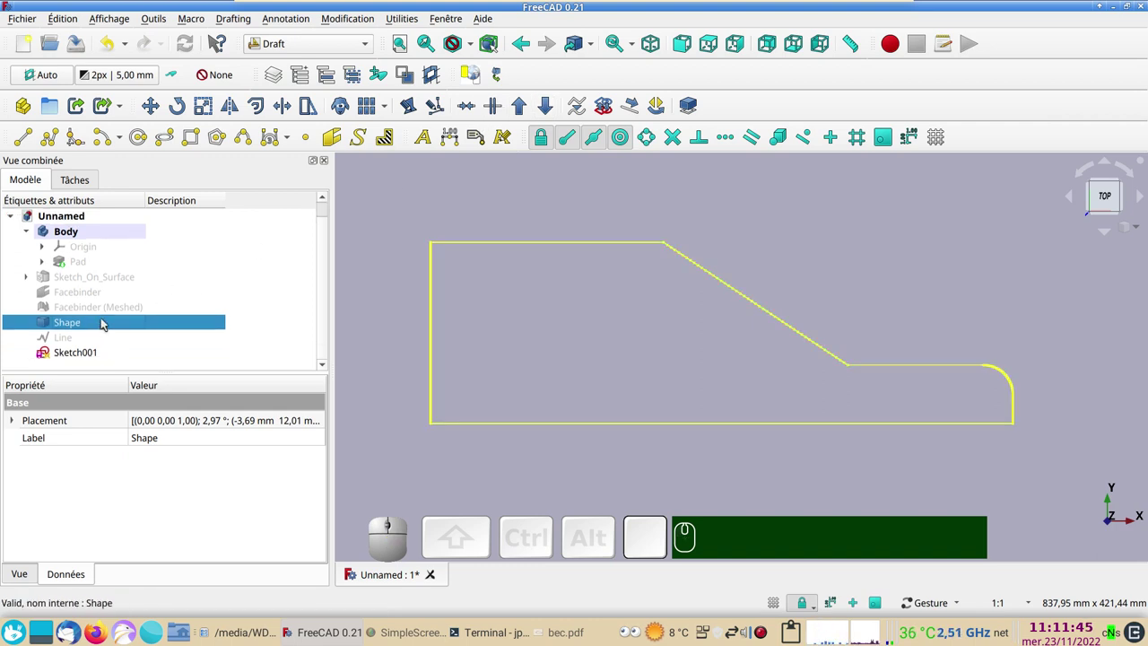
pyautogui.press('space')
pyautogui.click(79, 354)
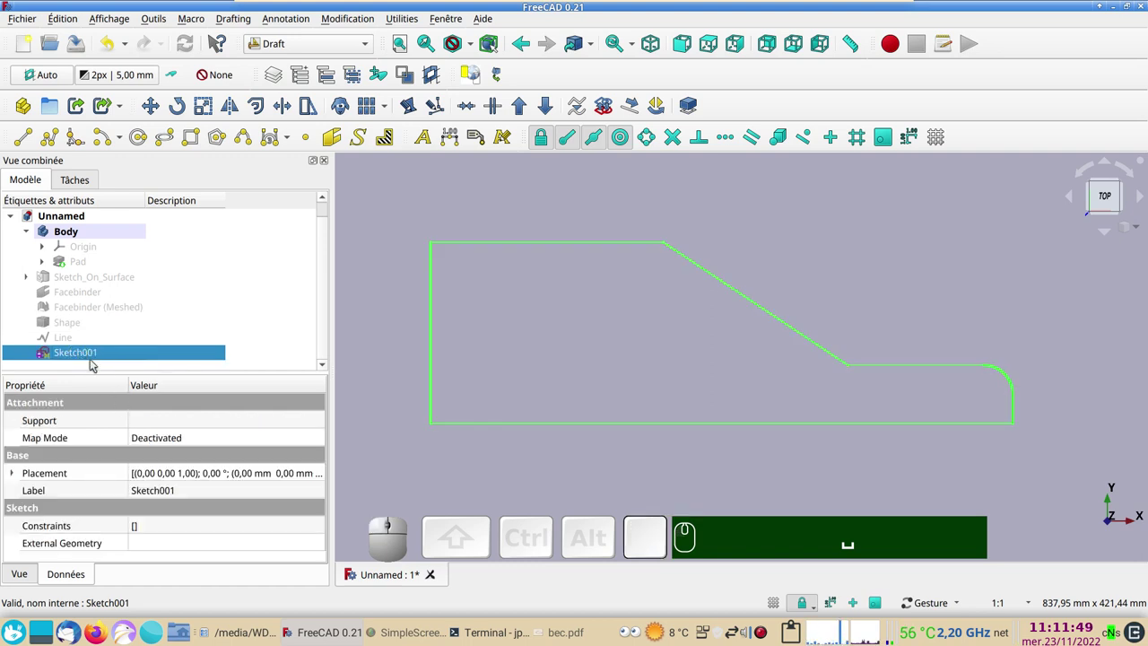
pyautogui.click(804, 529)
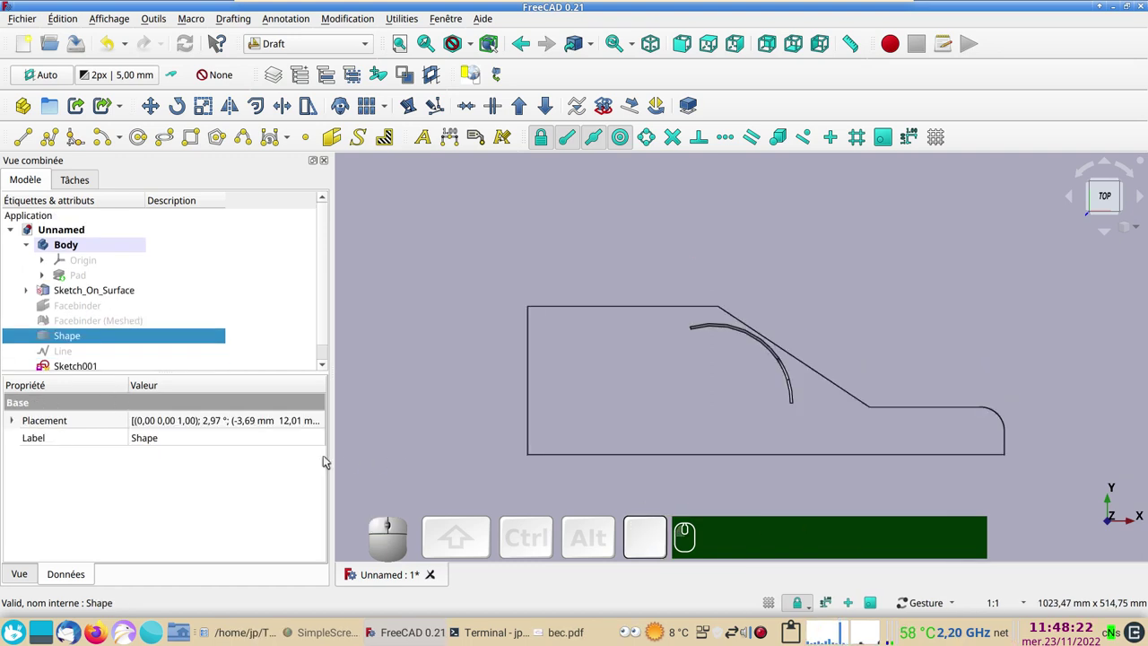
pyautogui.scroll(-3)
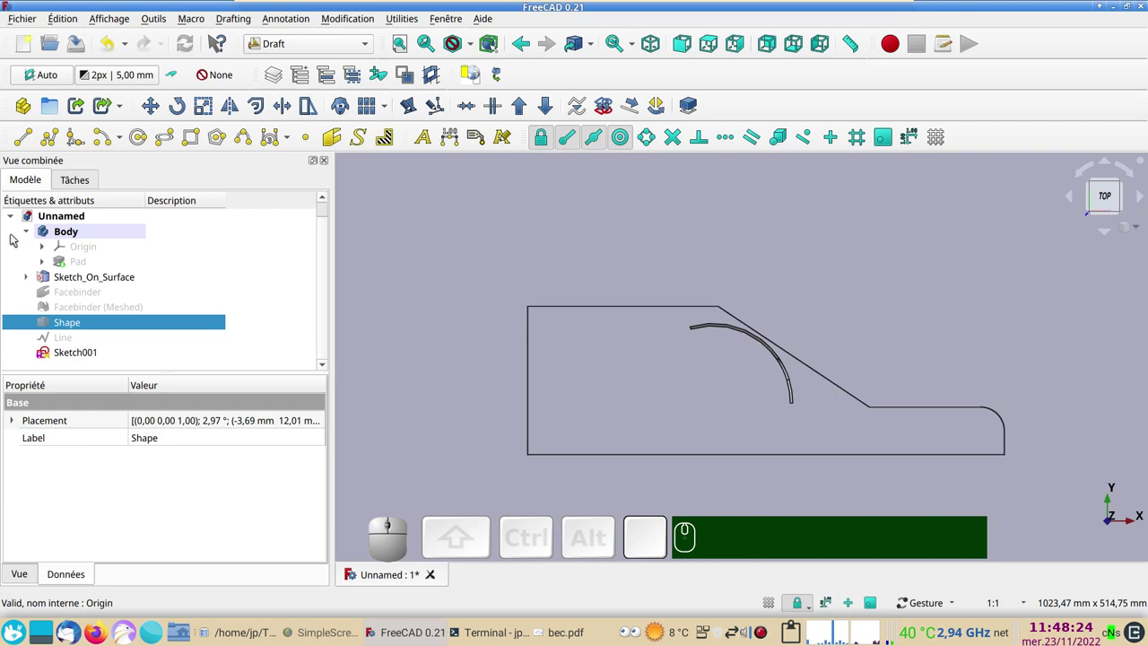
pyautogui.click(34, 229)
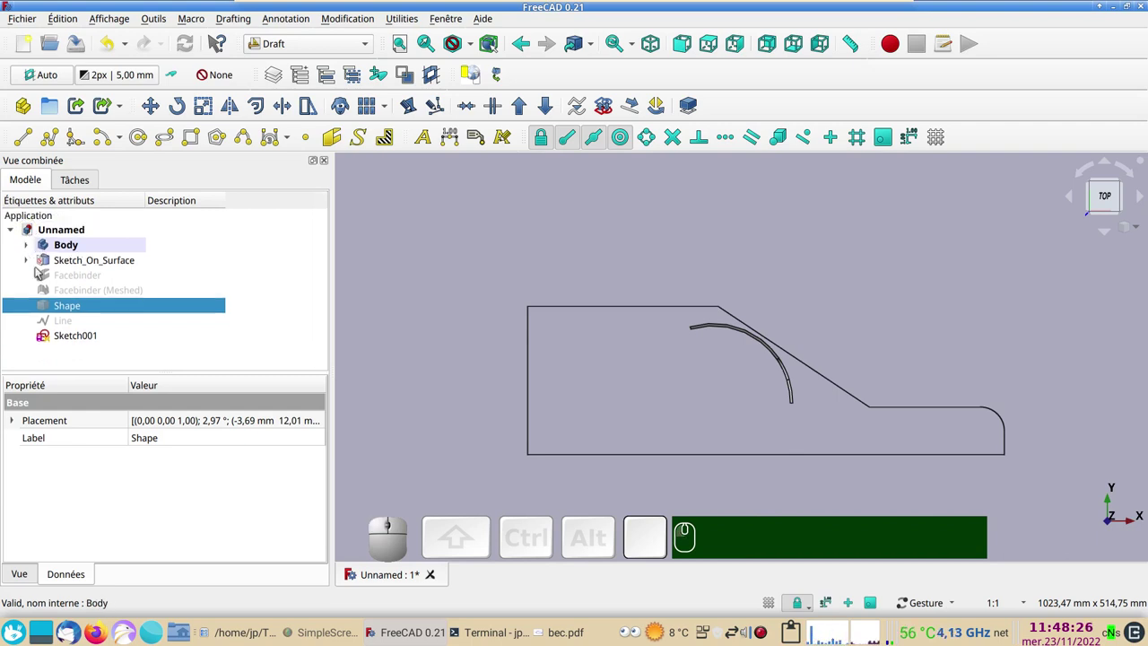
pyautogui.click(29, 246)
pyautogui.scroll(-3)
pyautogui.click(93, 354)
pyautogui.scroll(3)
pyautogui.rightClick(485, 322)
pyautogui.scroll(-3)
pyautogui.moveTo(582, 376); pyautogui.dragTo(508, 274)
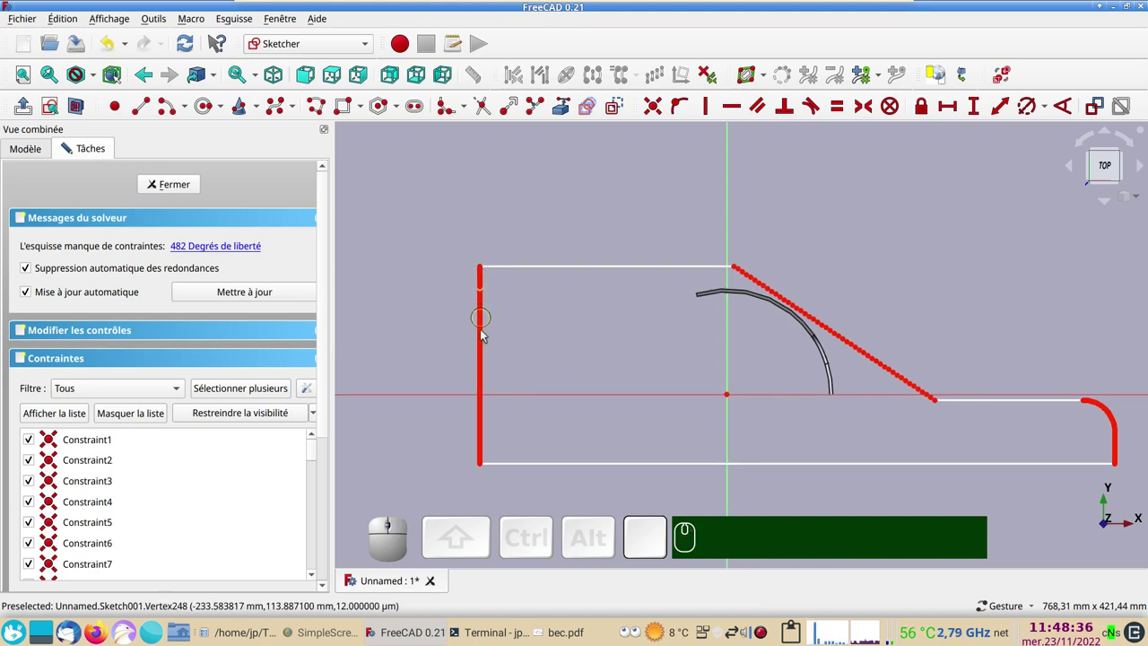
pyautogui.scroll(3)
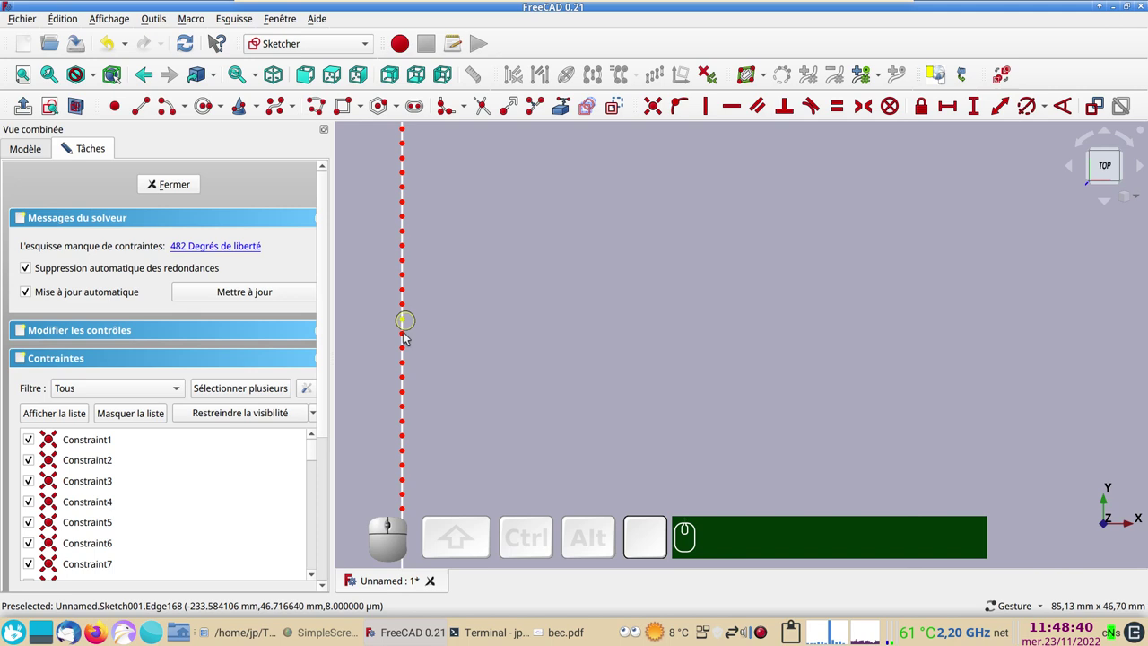
pyautogui.scroll(-3)
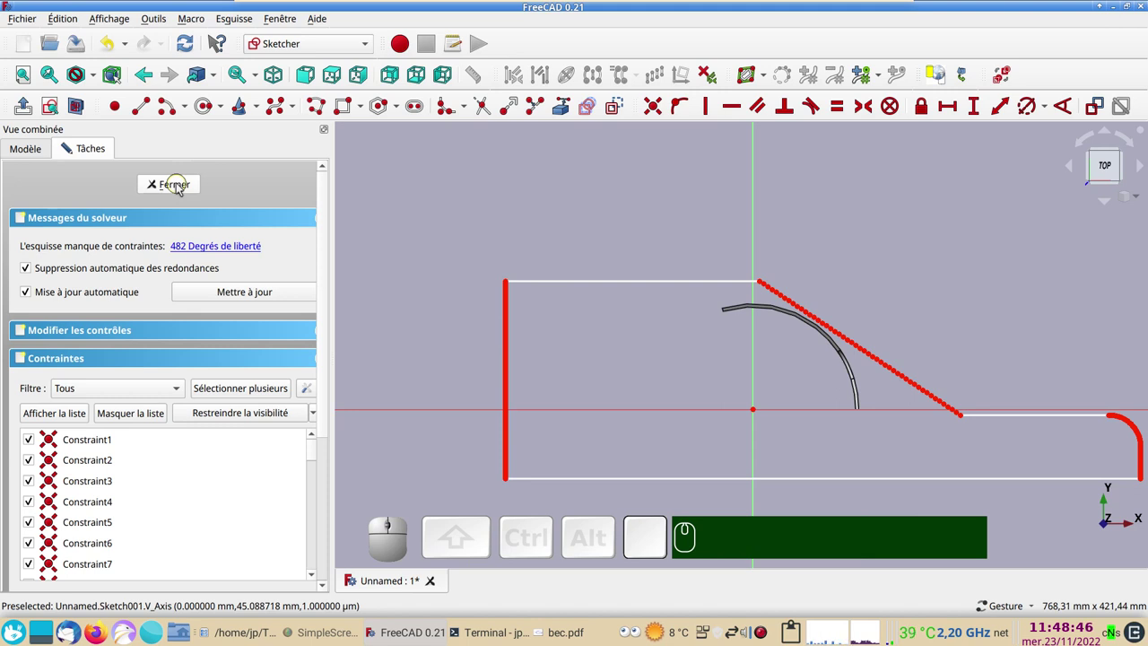
# - Switch to the Sketcher workbench and start a new sketch on the XY plane
pyautogui.click(180, 187)
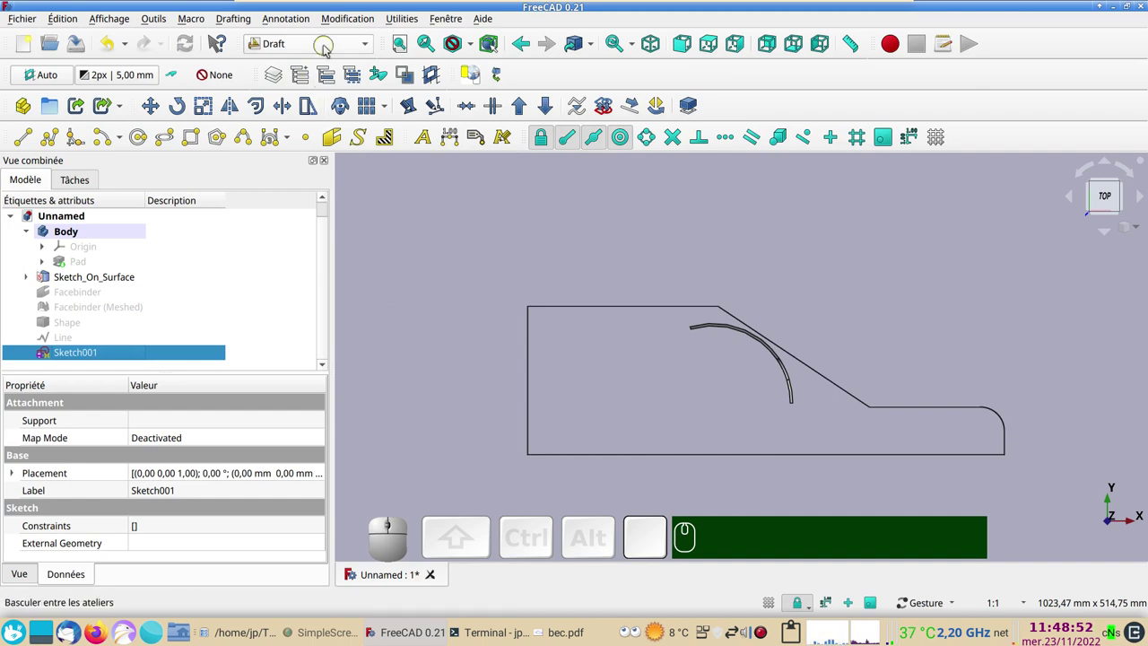
pyautogui.click(331, 47)
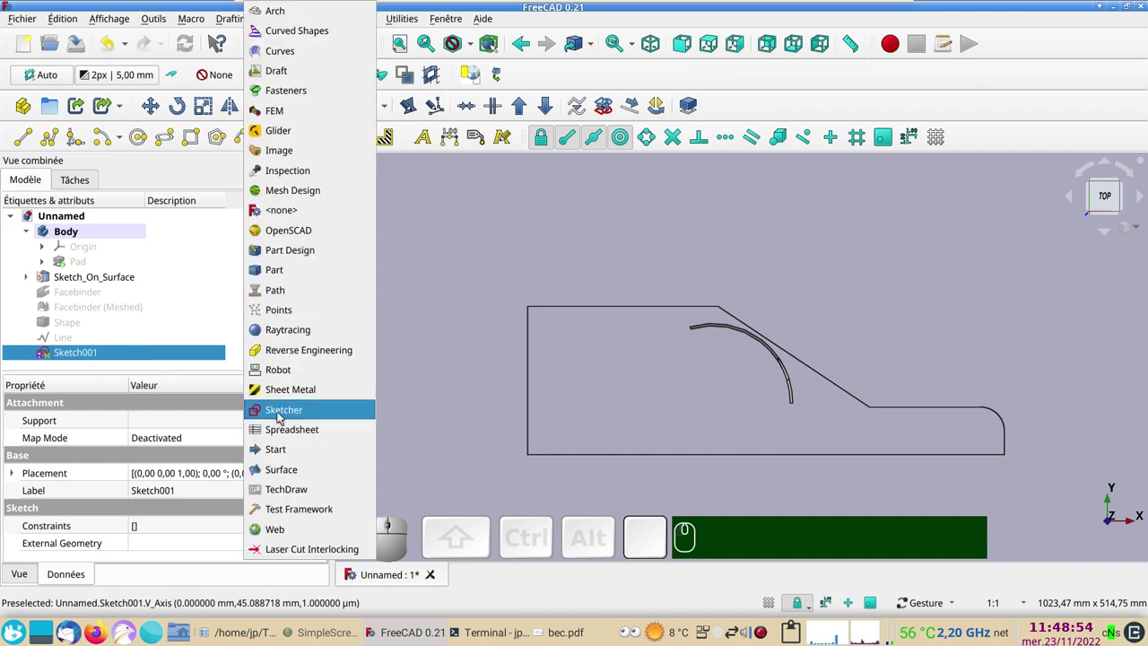
pyautogui.click(281, 412)
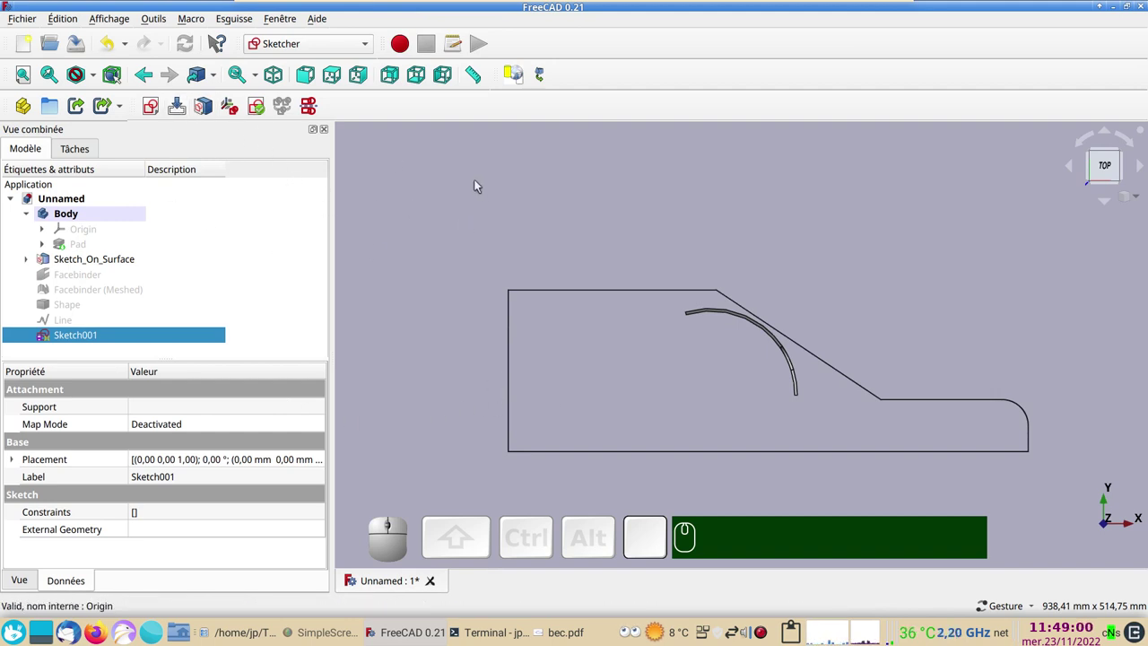
pyautogui.click(457, 206)
pyautogui.click(155, 112)
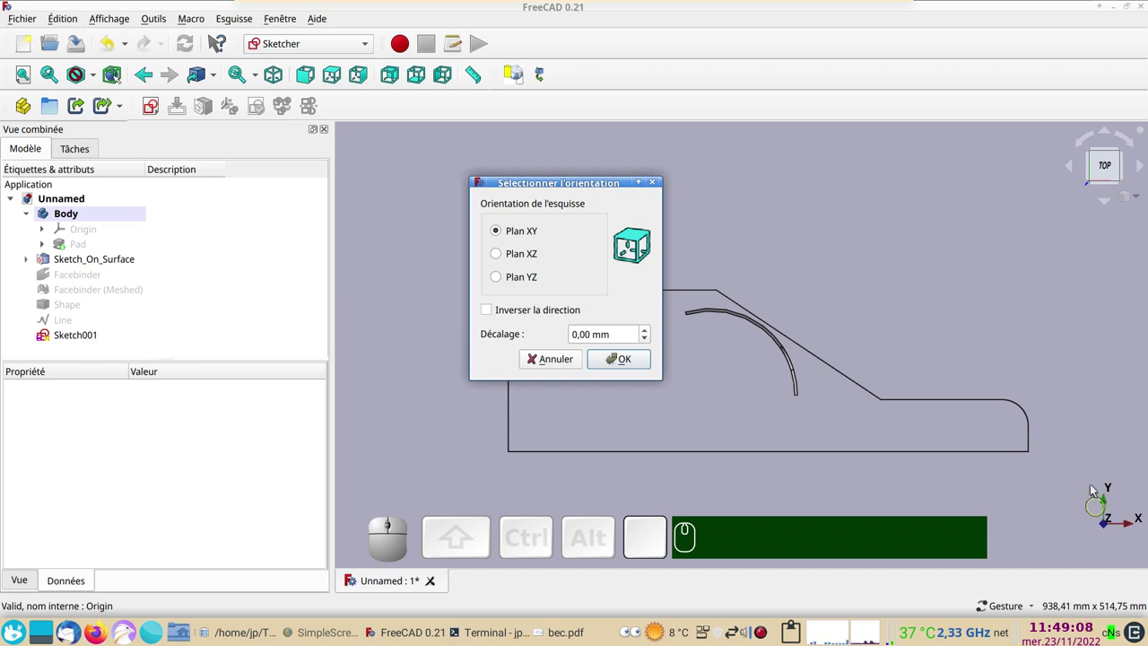
# - Place Sketch002 on XY and add Sketch001's edges as external geometry
pyautogui.click(640, 359)
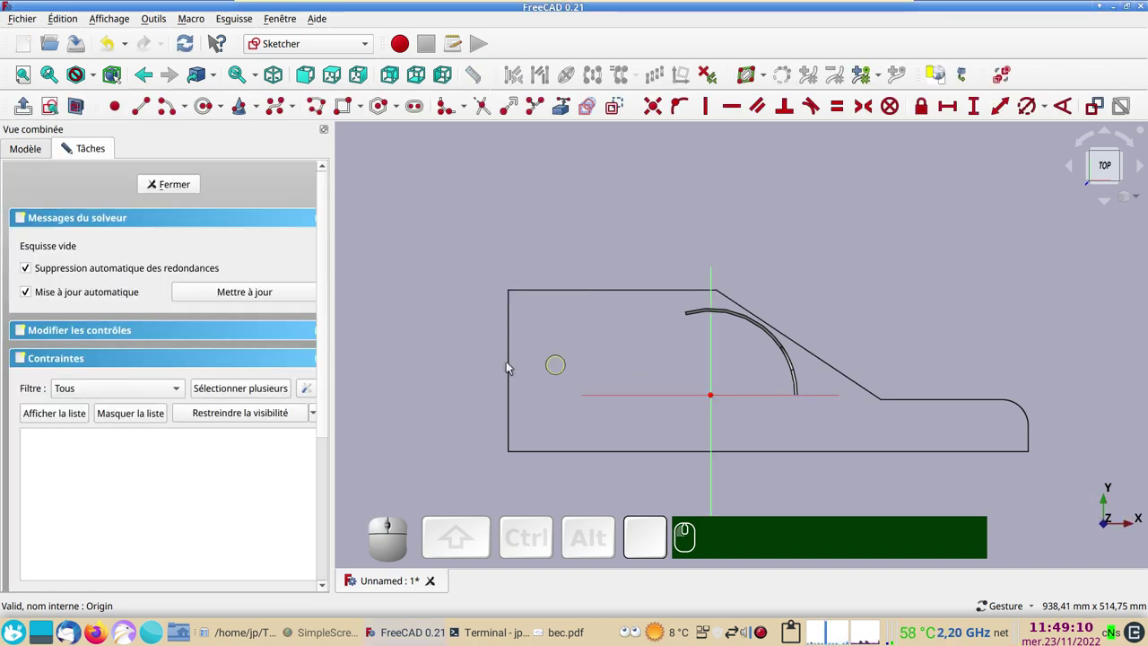
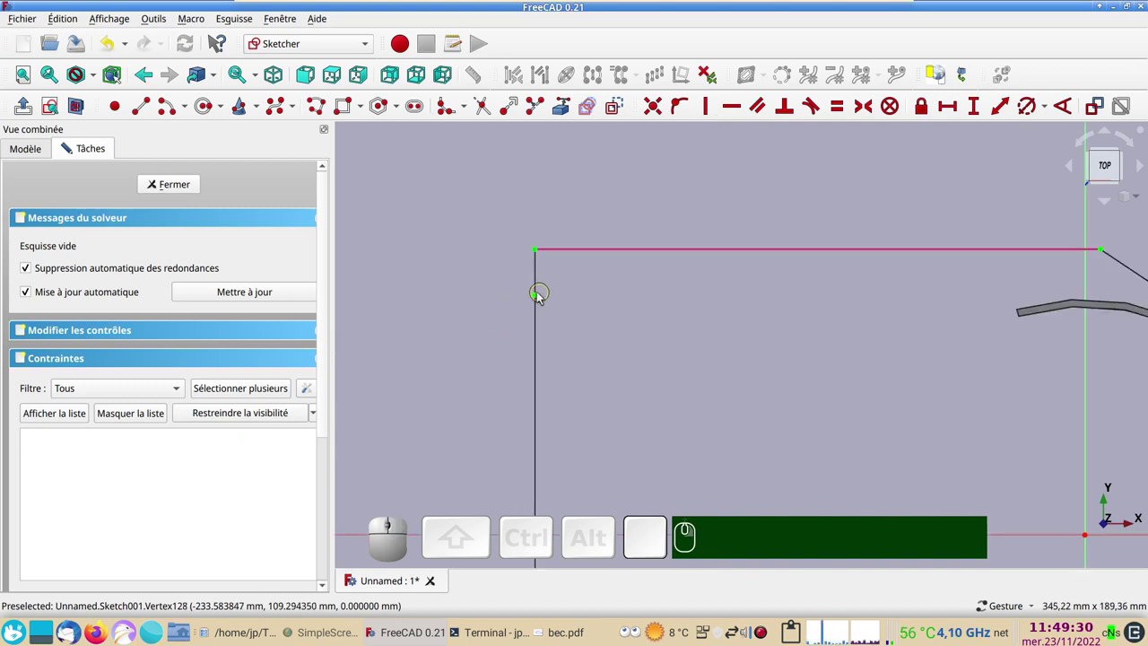
pyautogui.click(541, 297)
pyautogui.press('Delete')
pyautogui.scroll(-3)
pyautogui.moveTo(614, 353); pyautogui.dragTo(444, 237)
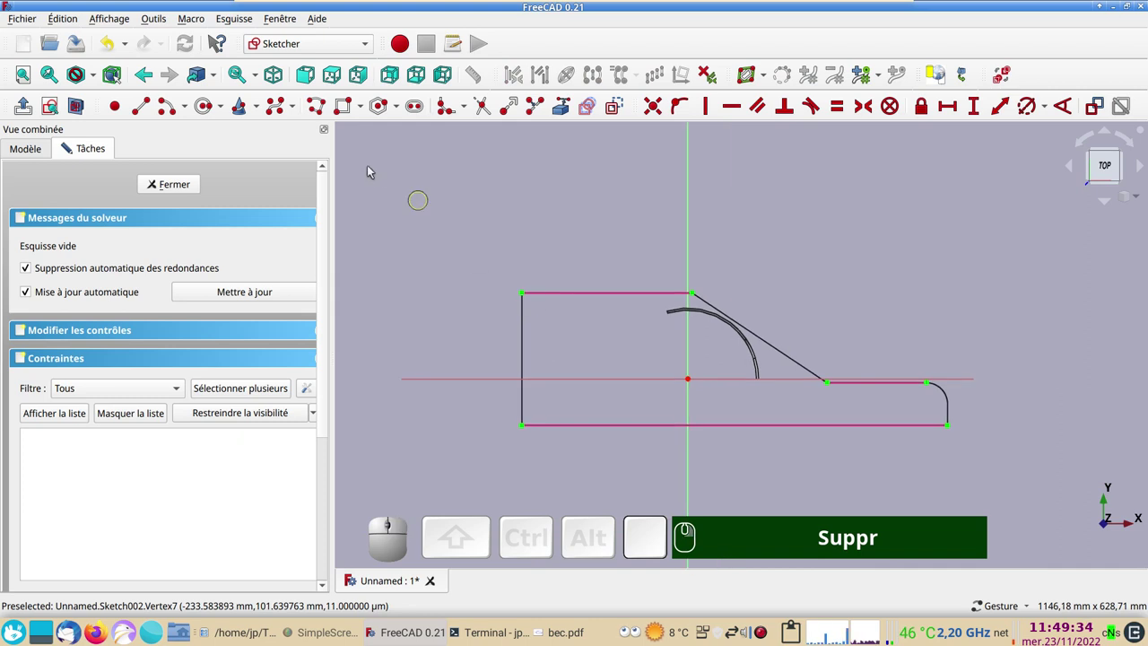
# - Trace the outline with a polyline and snap its corners until fully constrained
pyautogui.click(316, 106)
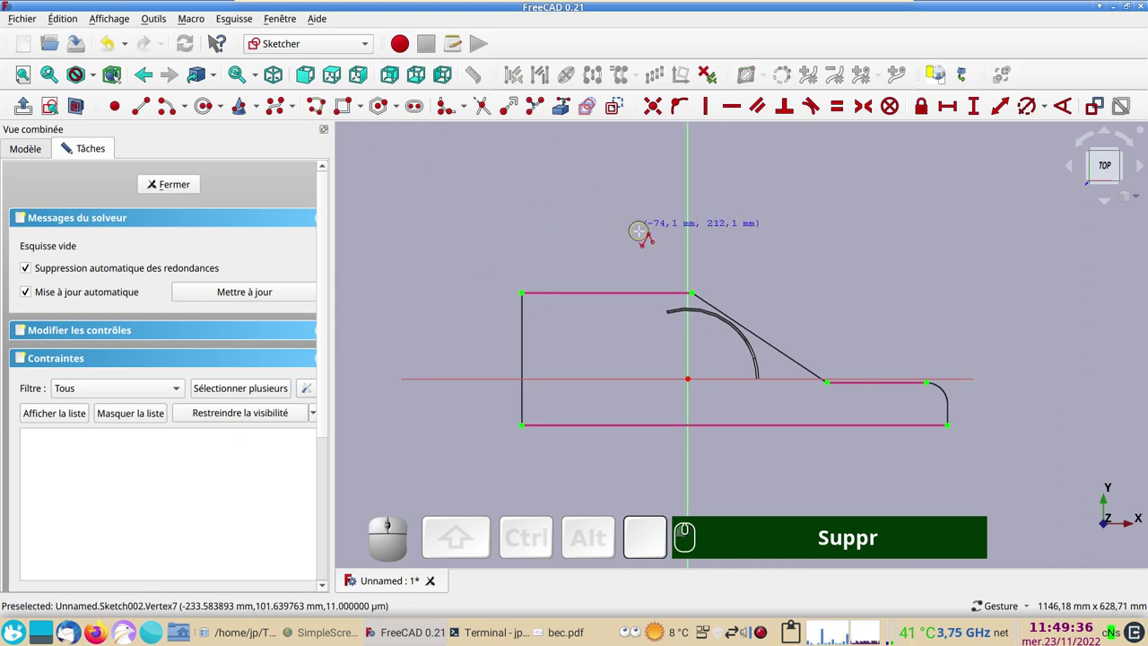
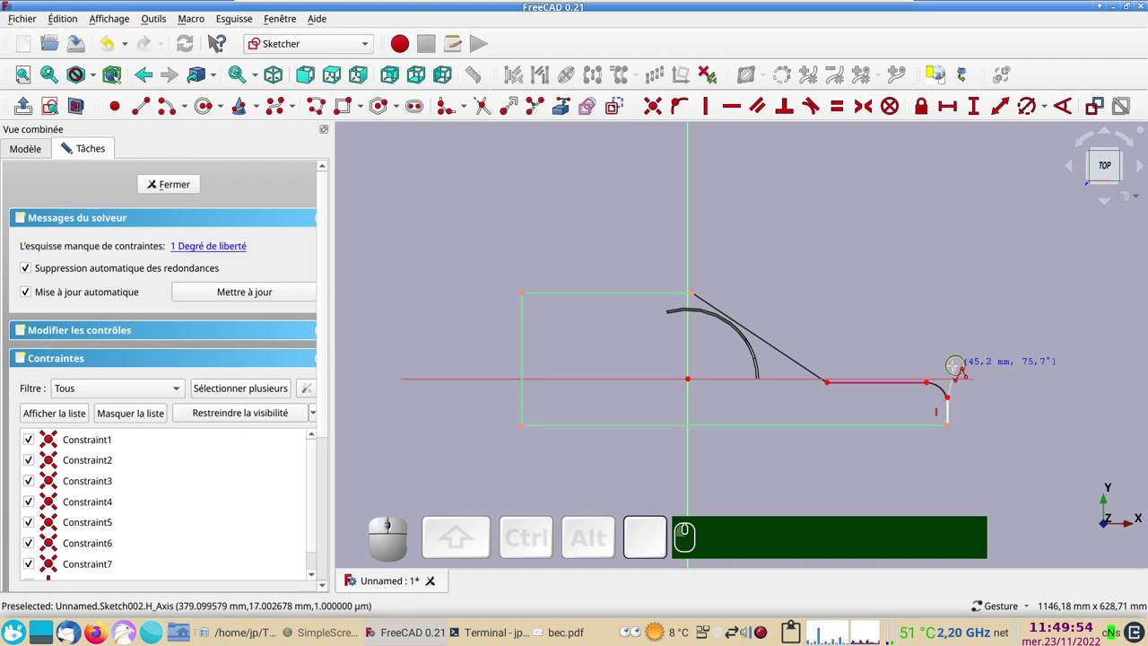
pyautogui.write('mmm')
pyautogui.scroll(3)
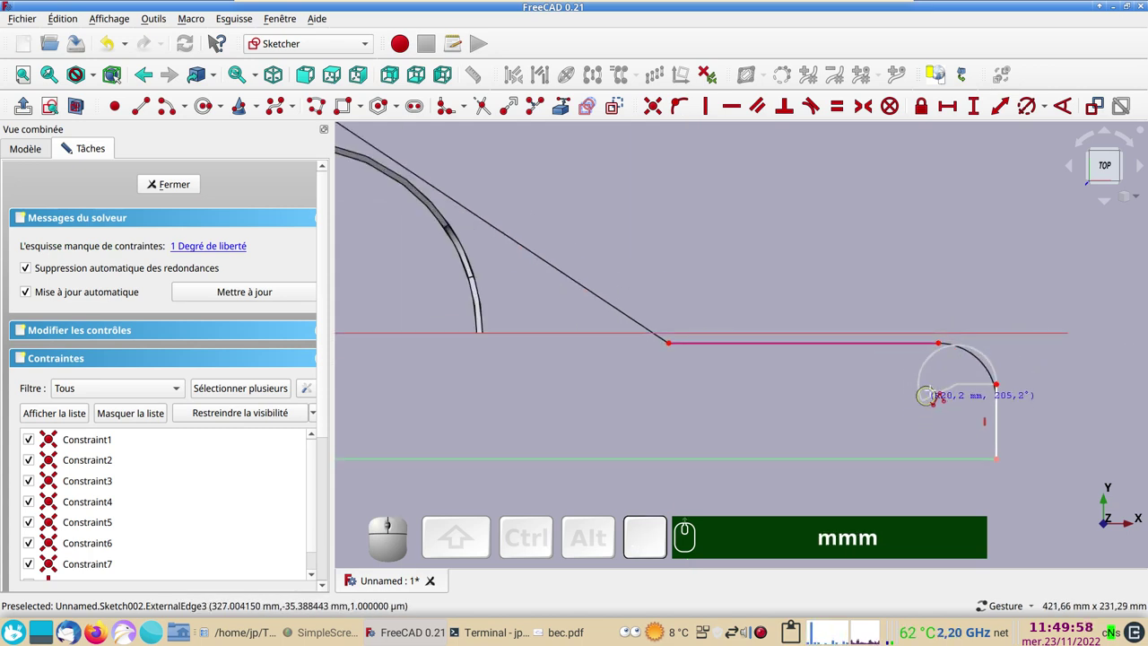
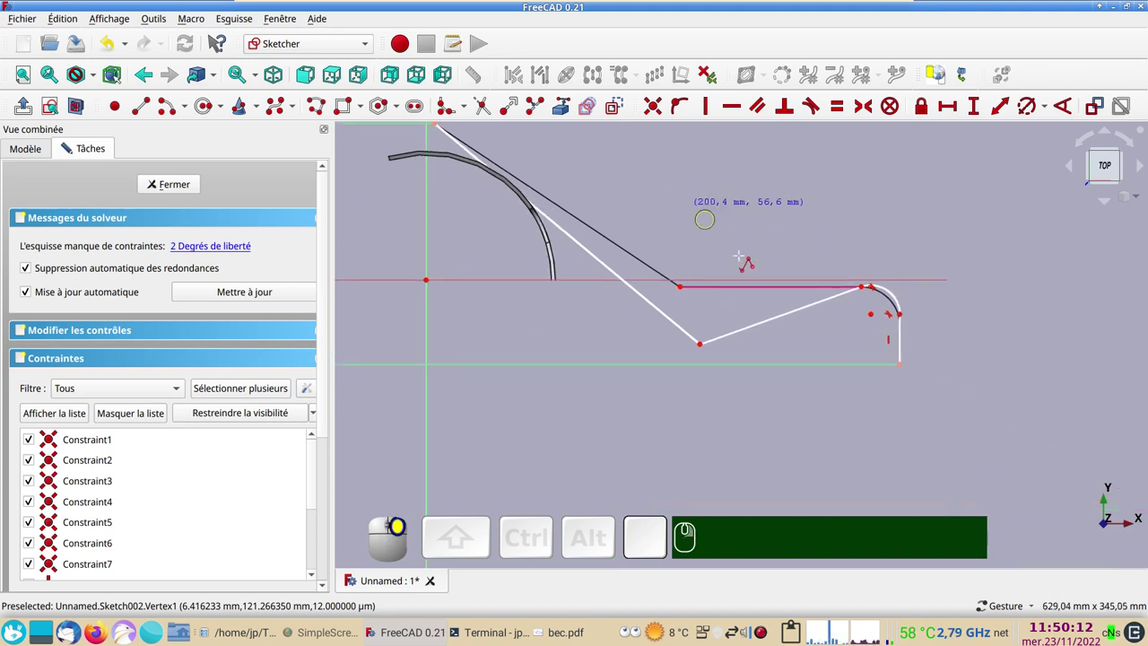
pyautogui.scroll(3)
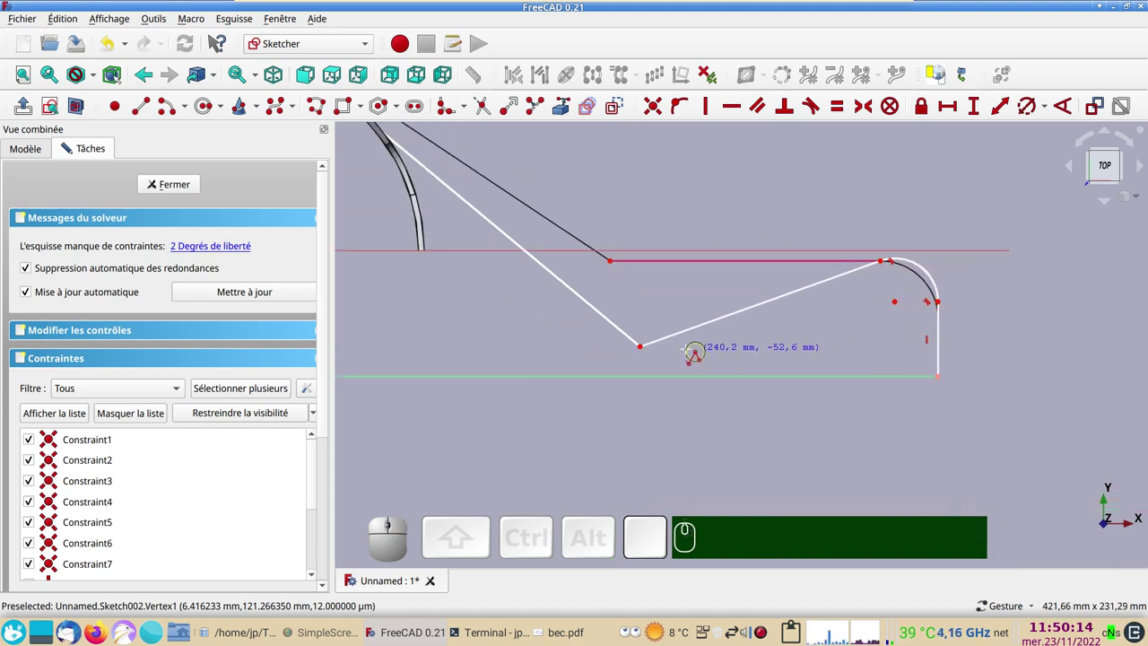
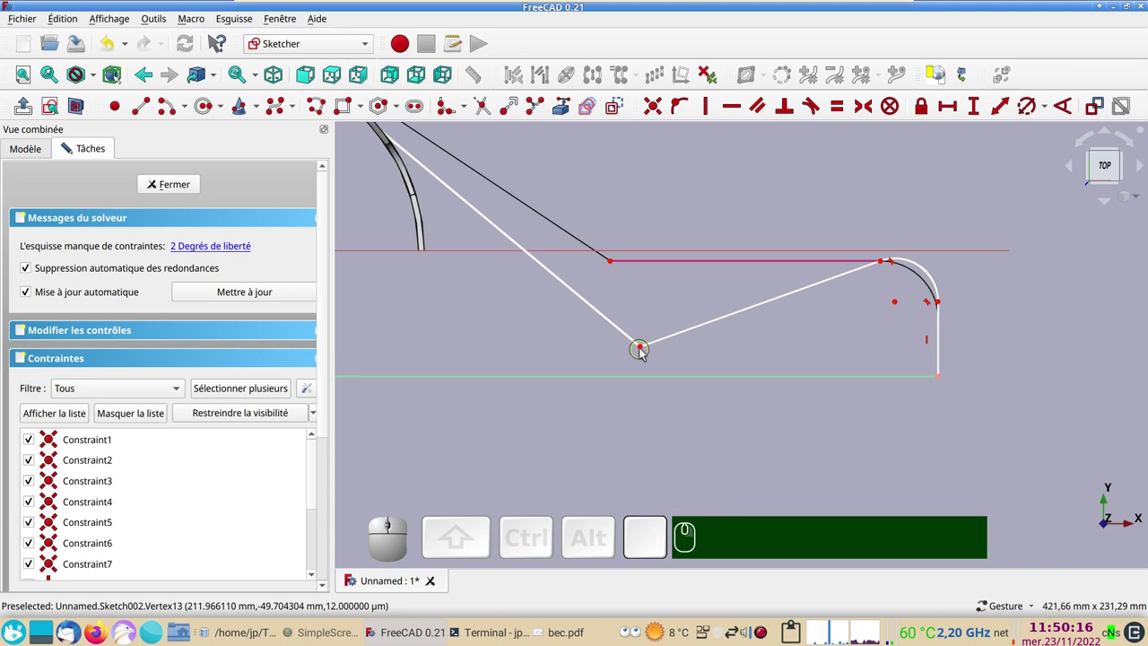
pyautogui.moveTo(645, 349); pyautogui.dragTo(655, 334)
pyautogui.click(654, 332)
pyautogui.moveTo(592, 238); pyautogui.dragTo(656, 335)
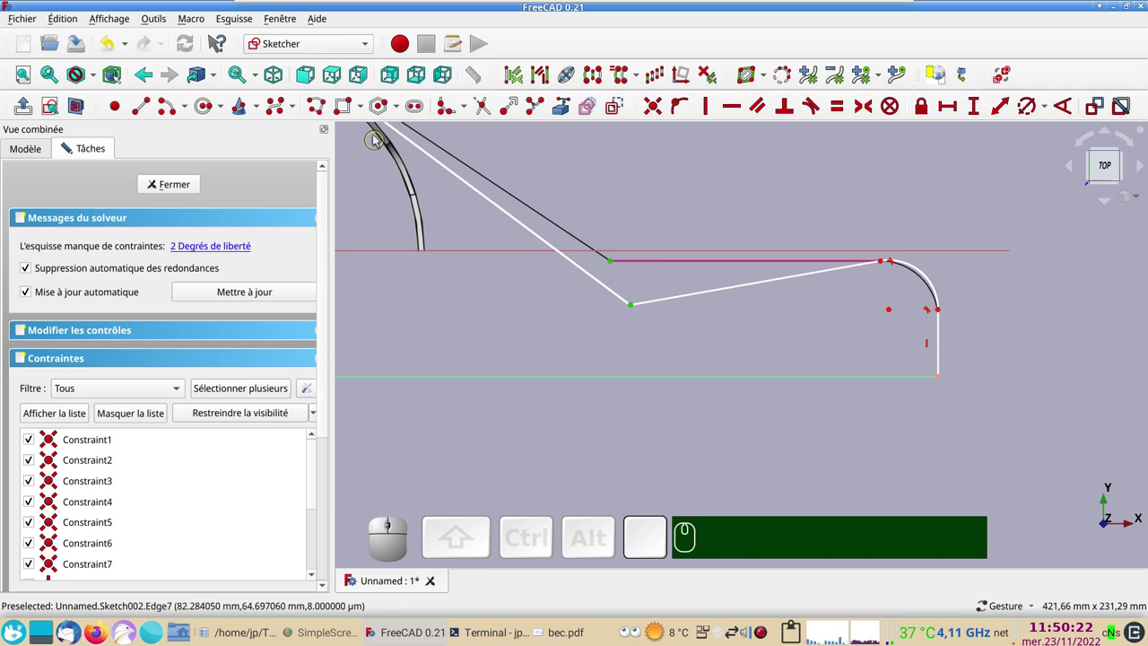
pyautogui.press('c')
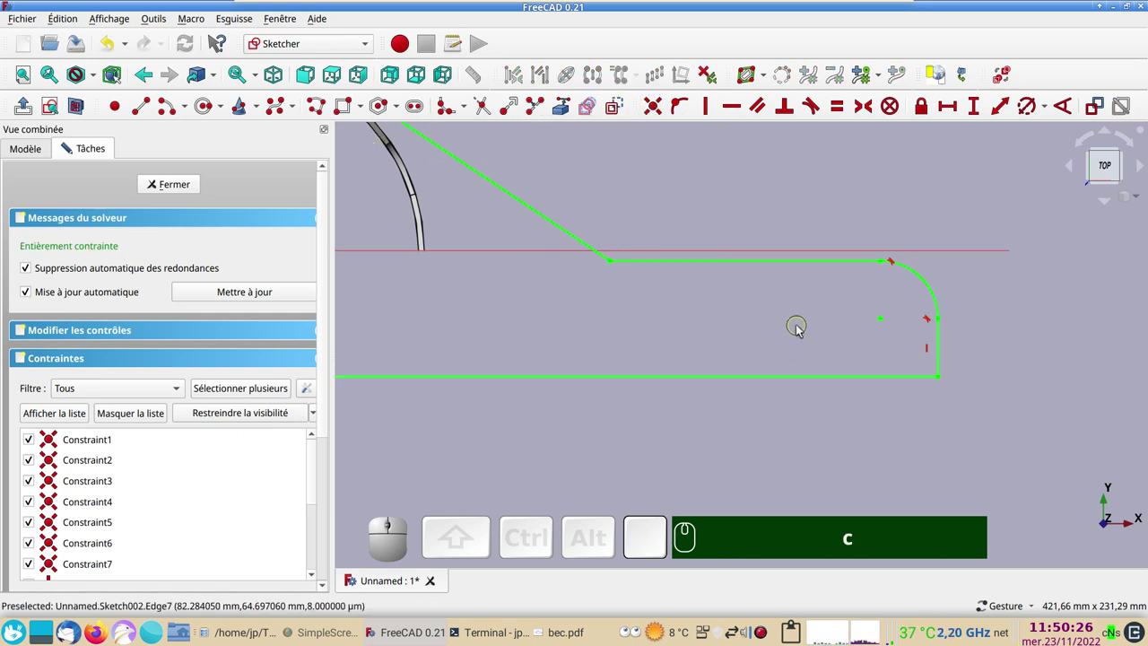
# - Add 240 mm and 600 mm horizontal reference dimensions to the traced outline
pyautogui.scroll(-3)
pyautogui.moveTo(585, 317); pyautogui.dragTo(636, 297)
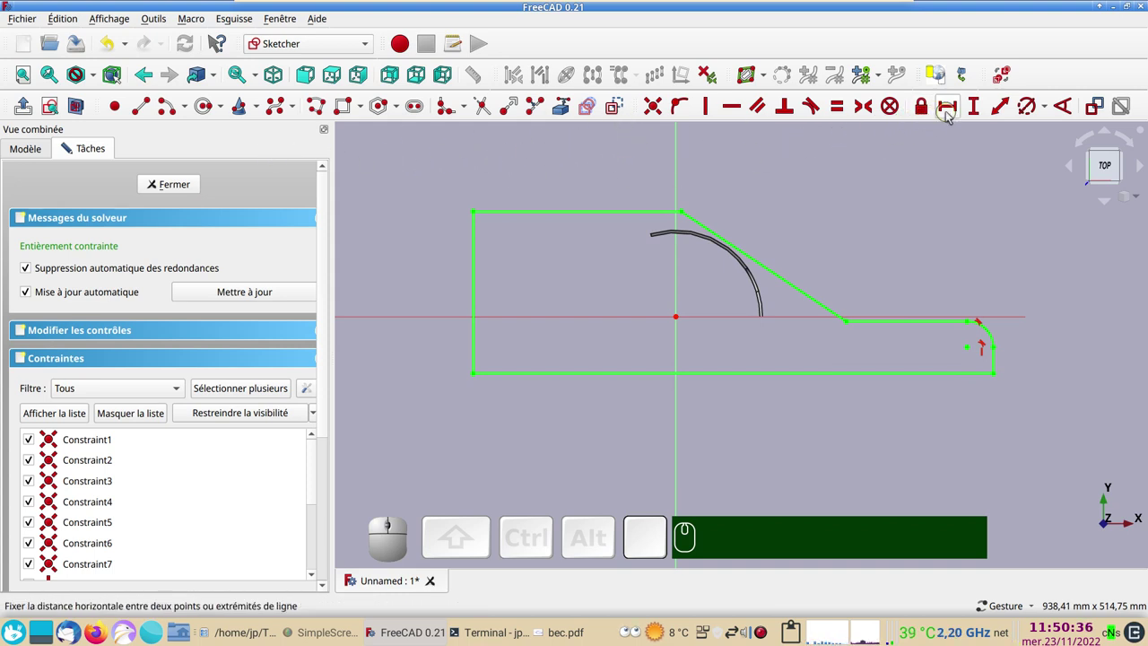
pyautogui.click(949, 114)
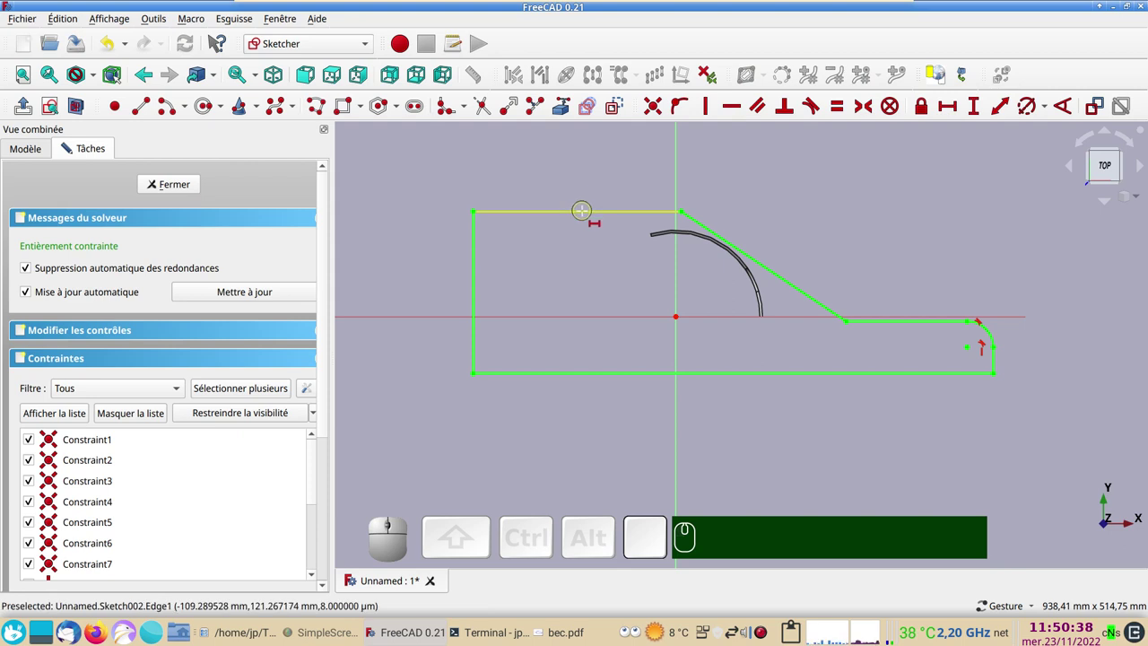
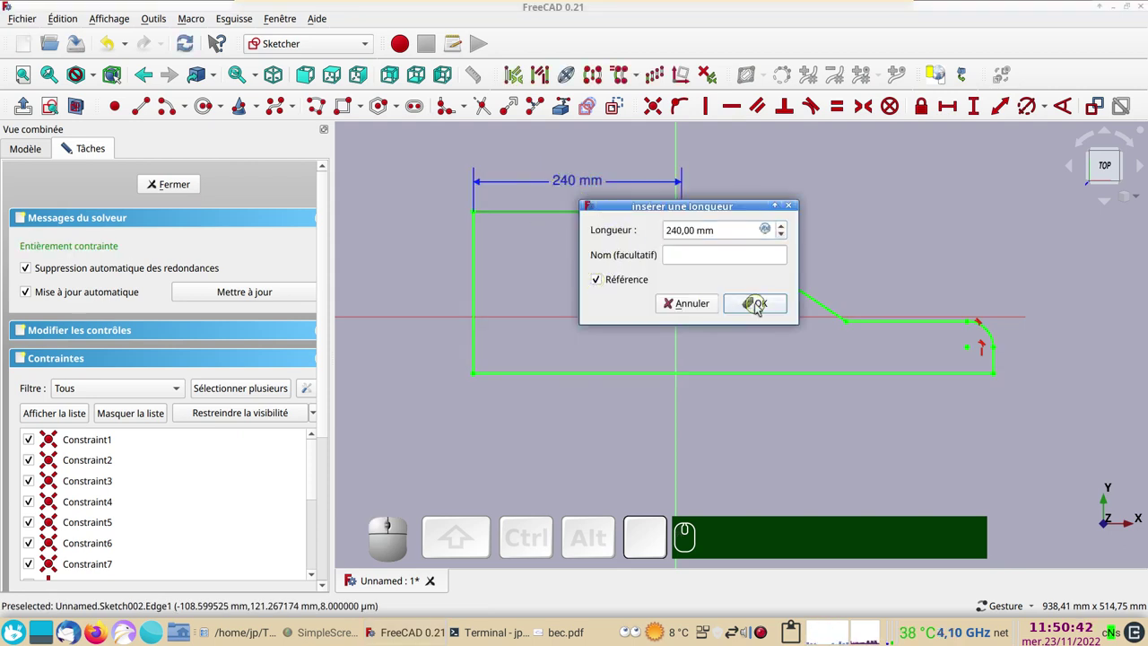
pyautogui.click(757, 307)
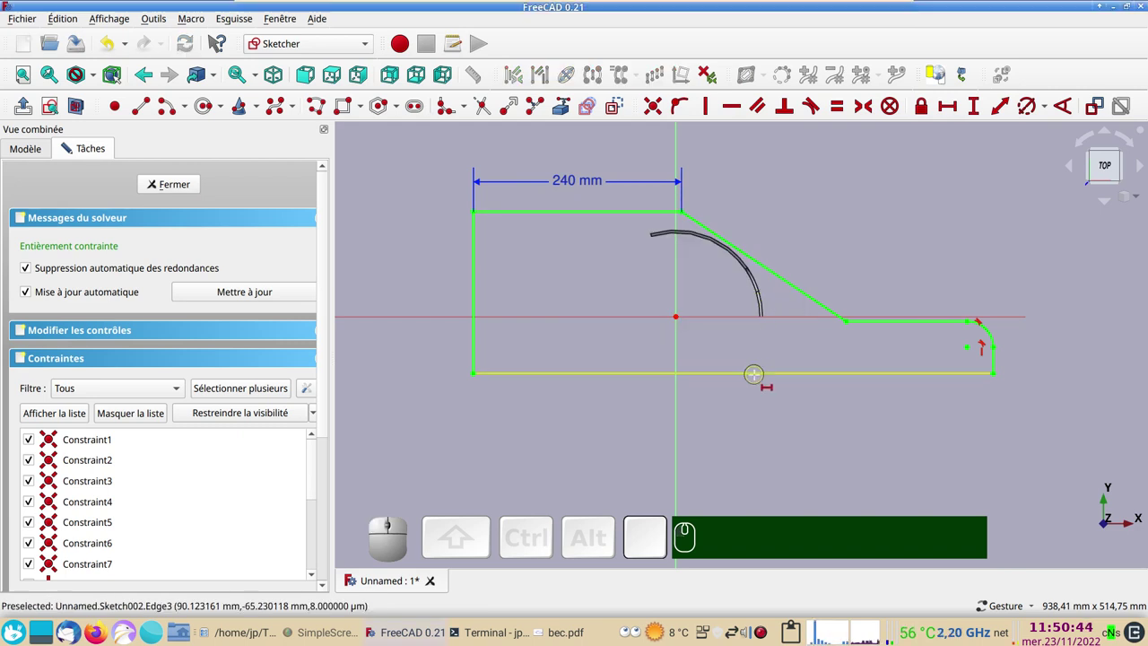
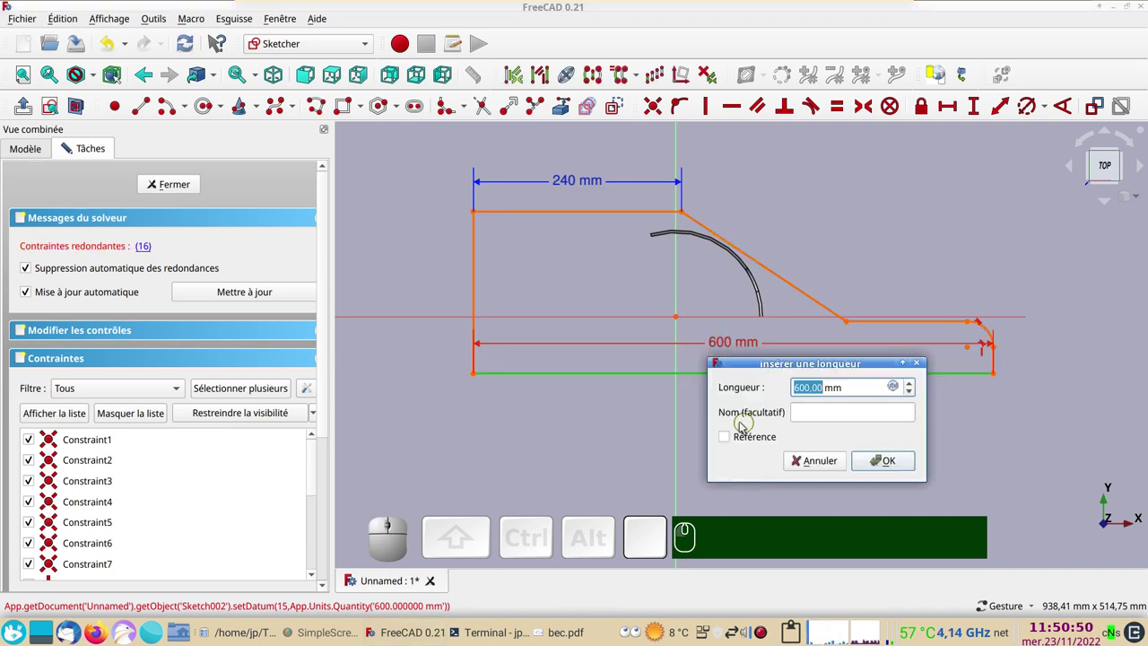
pyautogui.click(729, 435)
pyautogui.click(877, 462)
# - Add a 186.5 mm vertical reference dimension and close Sketch002 editing
pyautogui.click(975, 106)
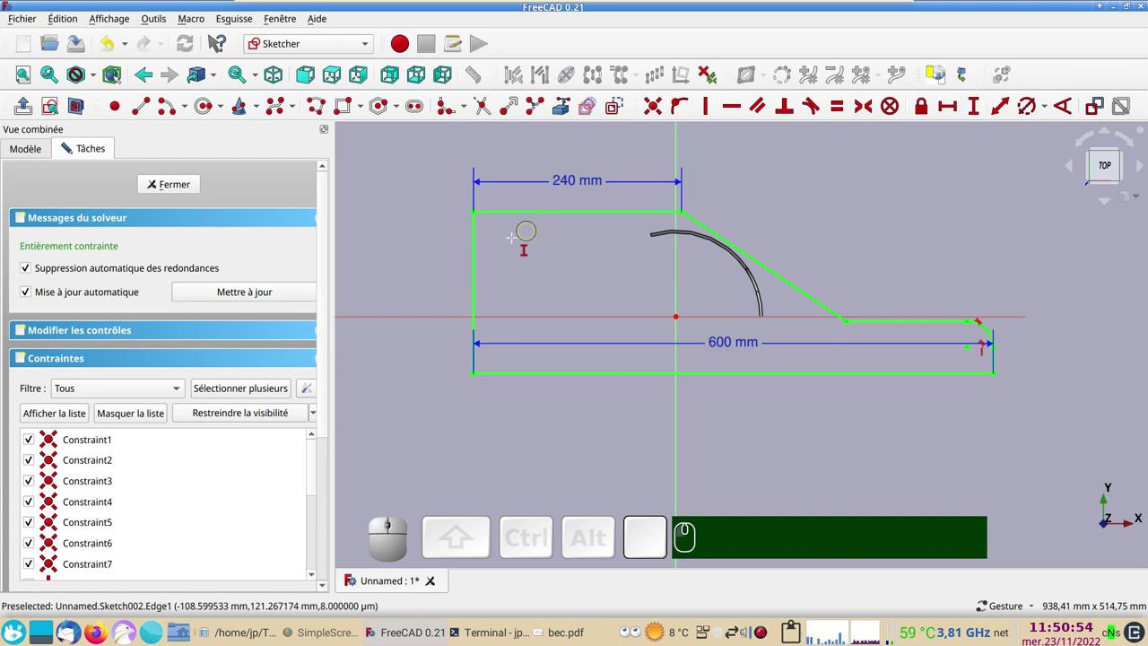
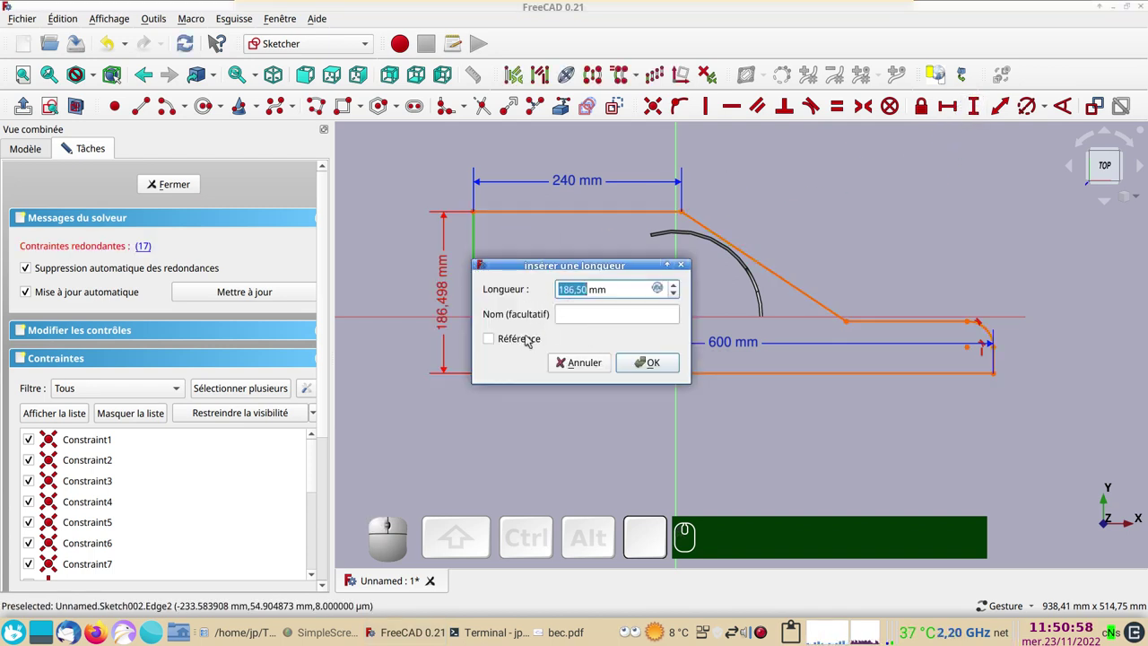
pyautogui.click(531, 339)
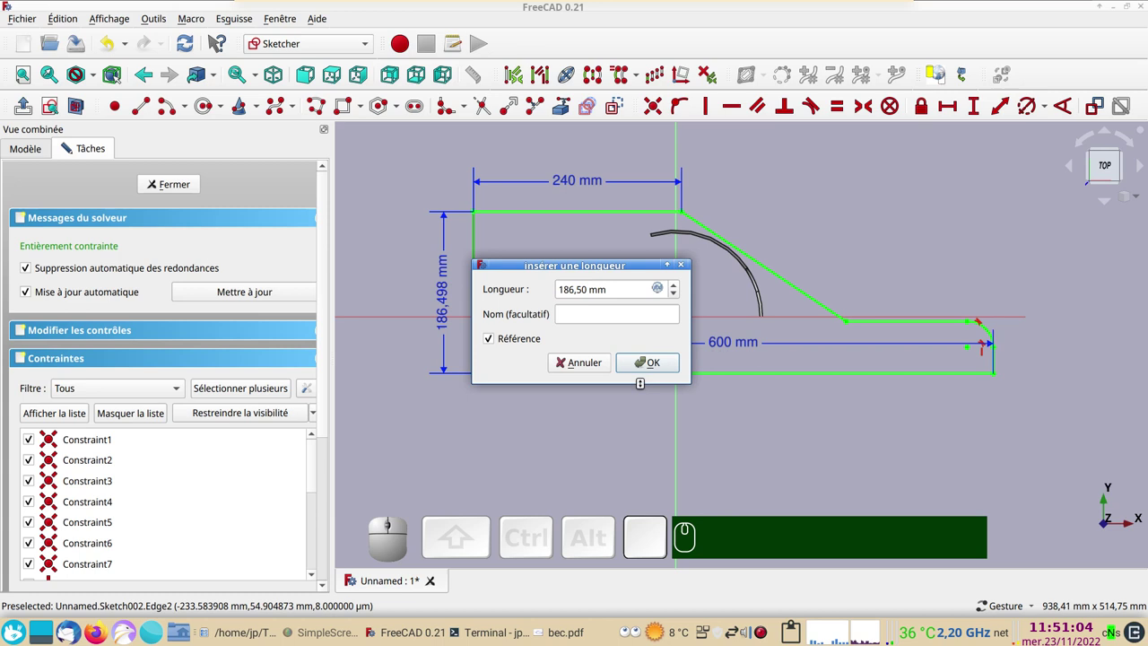
pyautogui.click(650, 361)
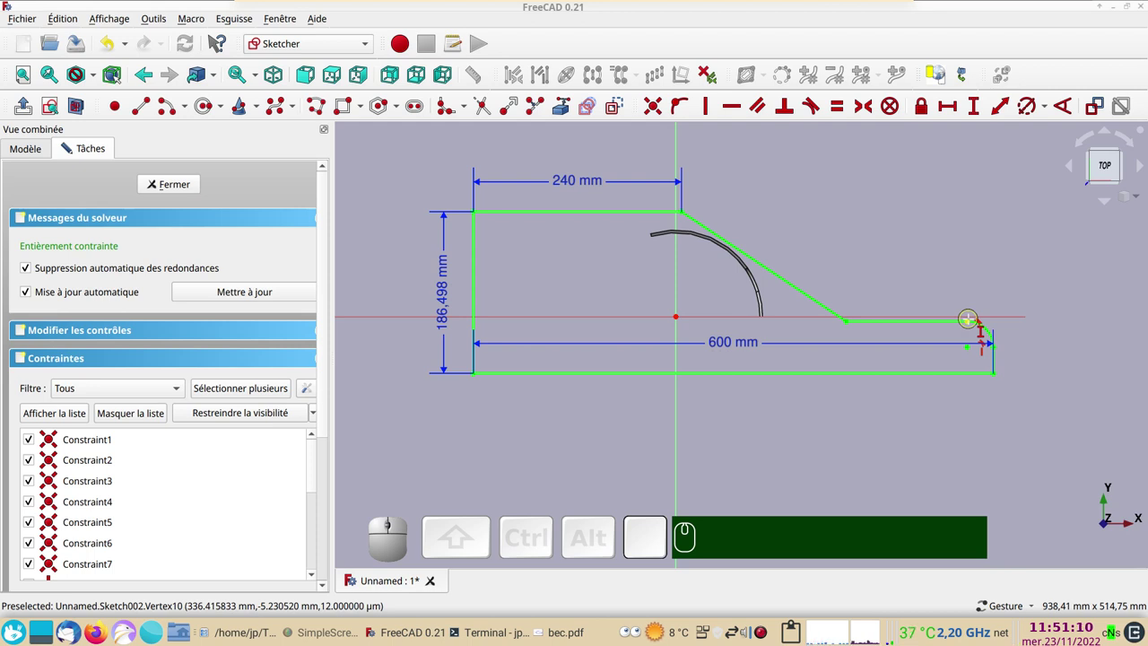
pyautogui.click(191, 183)
pyautogui.click(96, 324)
# - Select Sketch002 in the model tree to show its constraints and Sketch001 references
pyautogui.press('space')
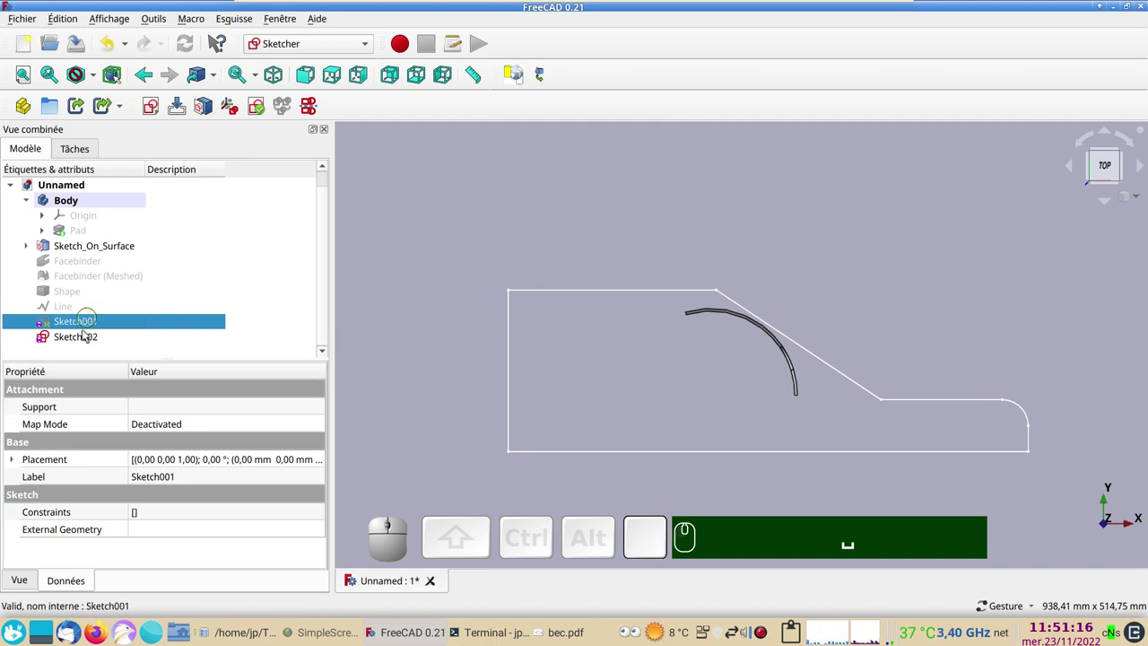
pyautogui.click(80, 339)
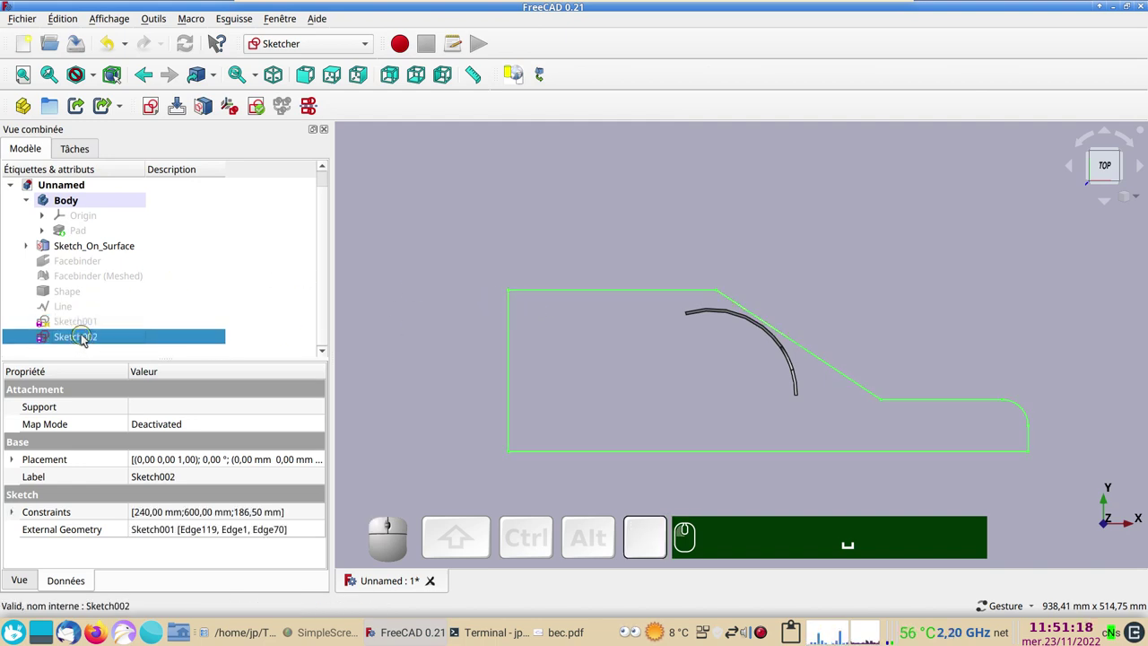